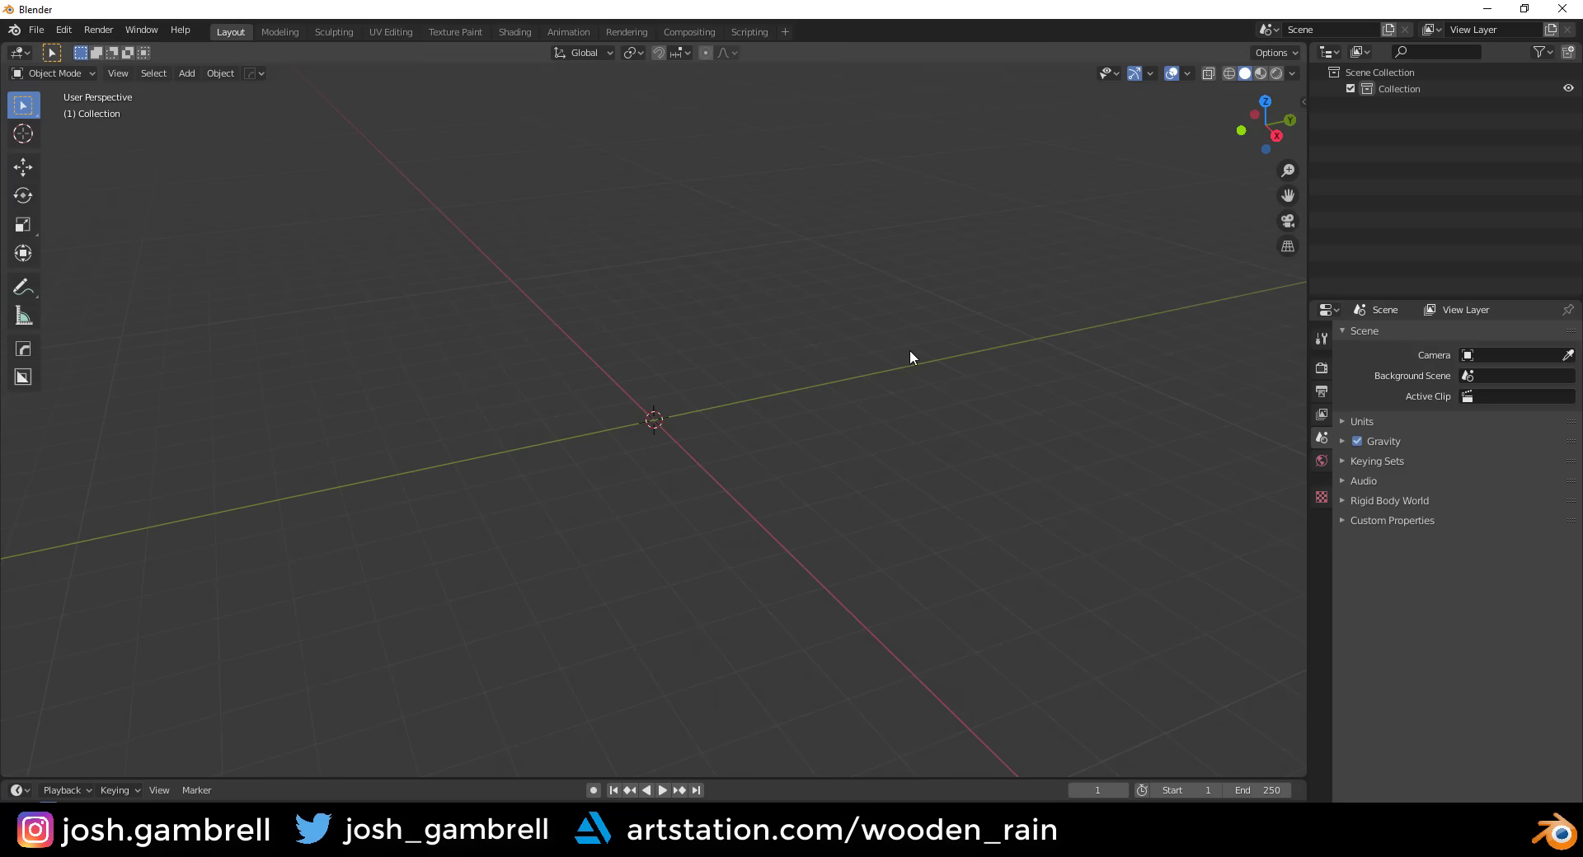
- Add a cylinder and rotate it in the Add Cylinder panel so it lies horizontally
key(shift+a)
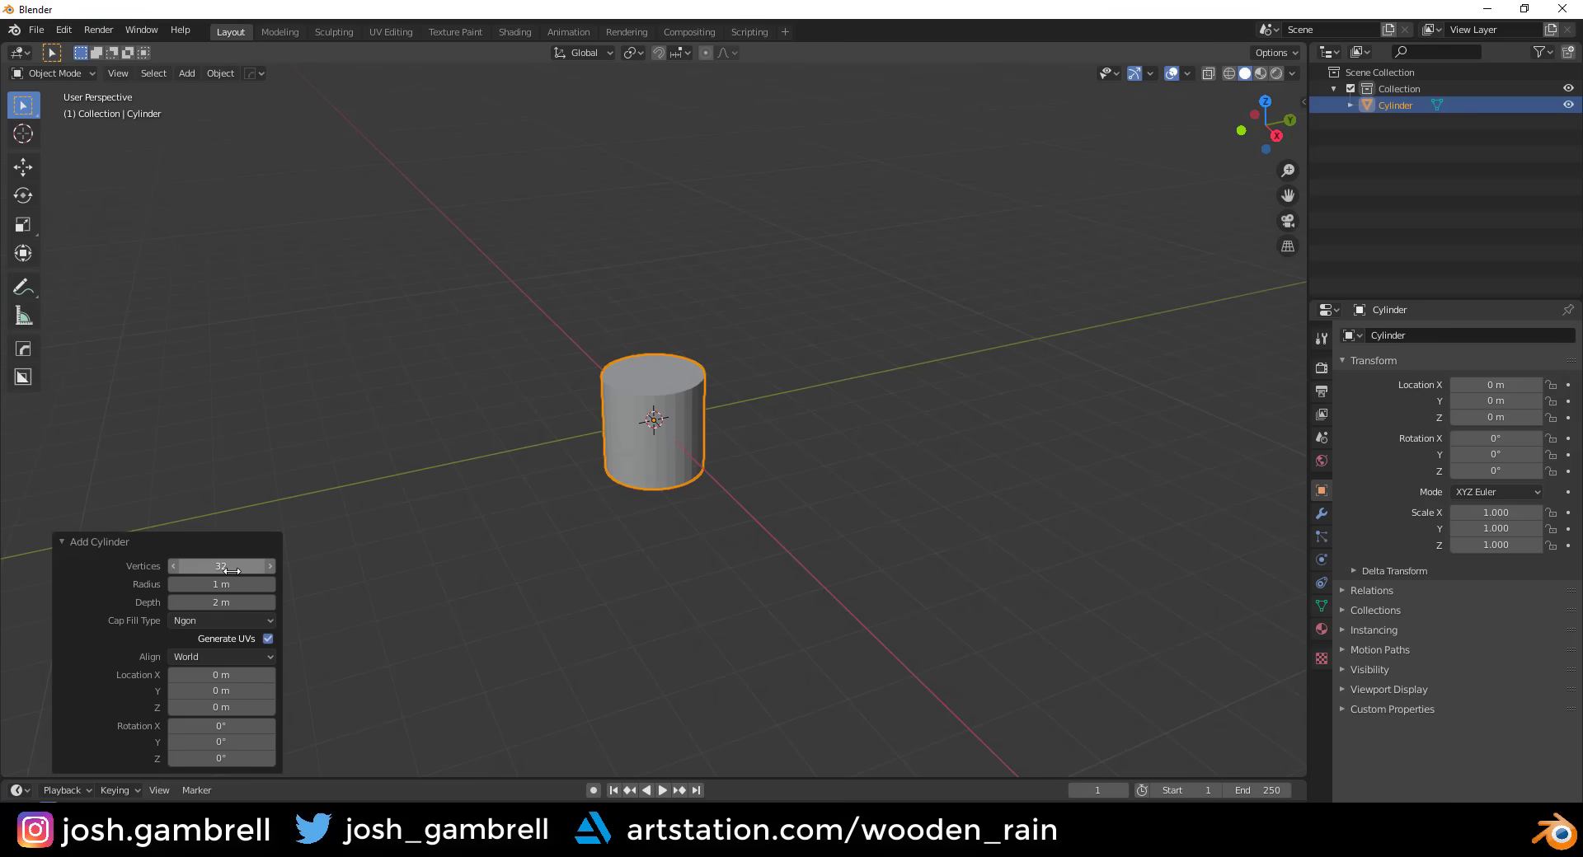
click(129, 546)
scroll(up, 3)
scroll(up, 3)
key(Tab)
key(r)
key(Tab)
- Orbit and zoom around the horizontal cylinder to inspect it from several angles
middle_click(750, 441)
scroll(up, 3)
middle_click(711, 448)
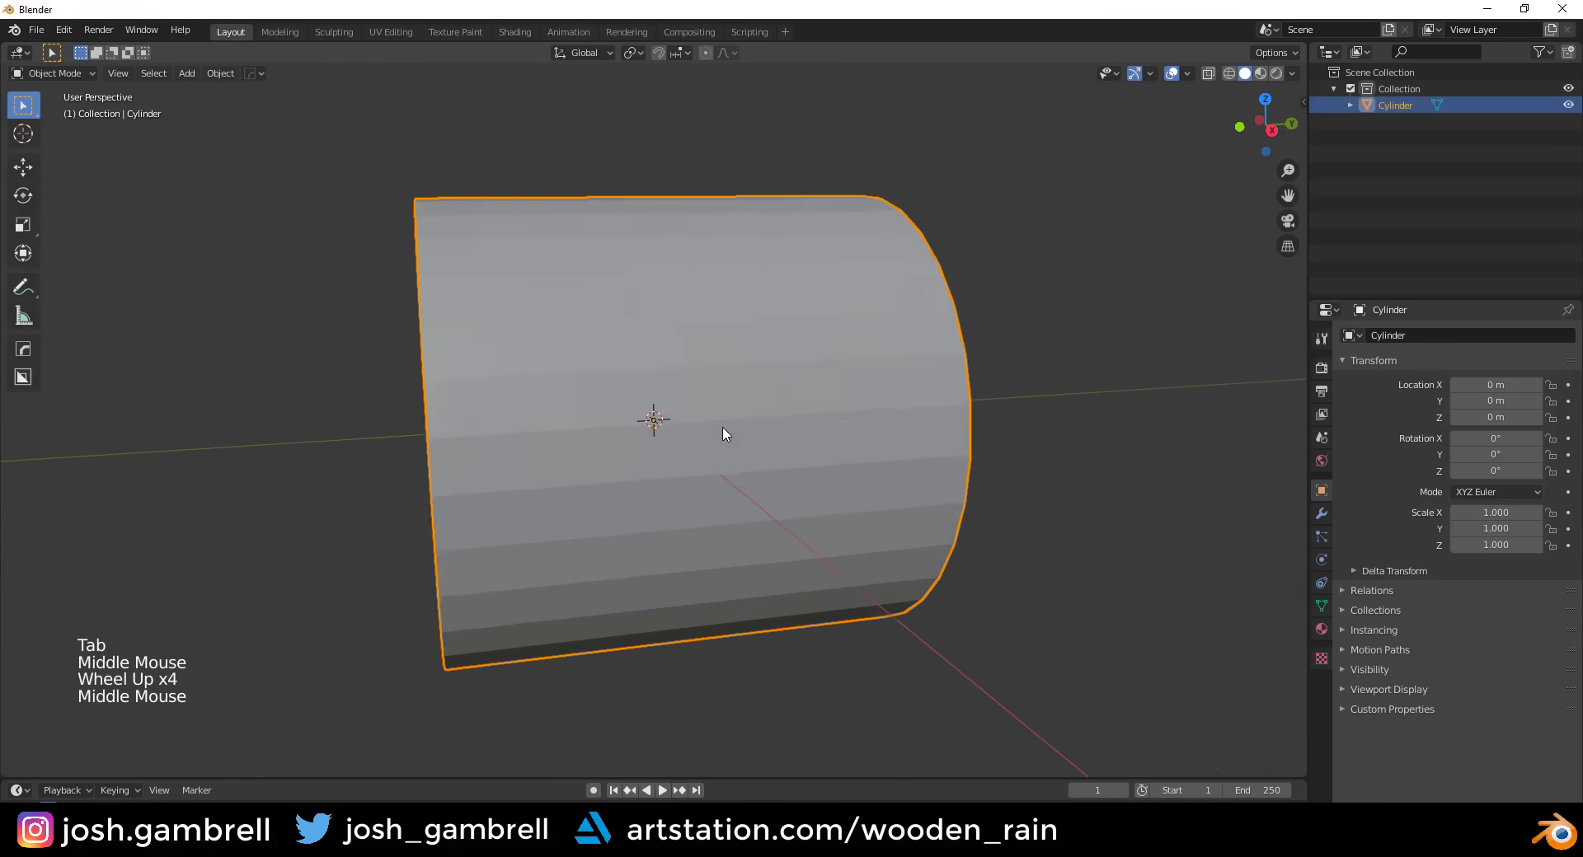
scroll(down, 3)
middle_click(737, 429)
scroll(up, 3)
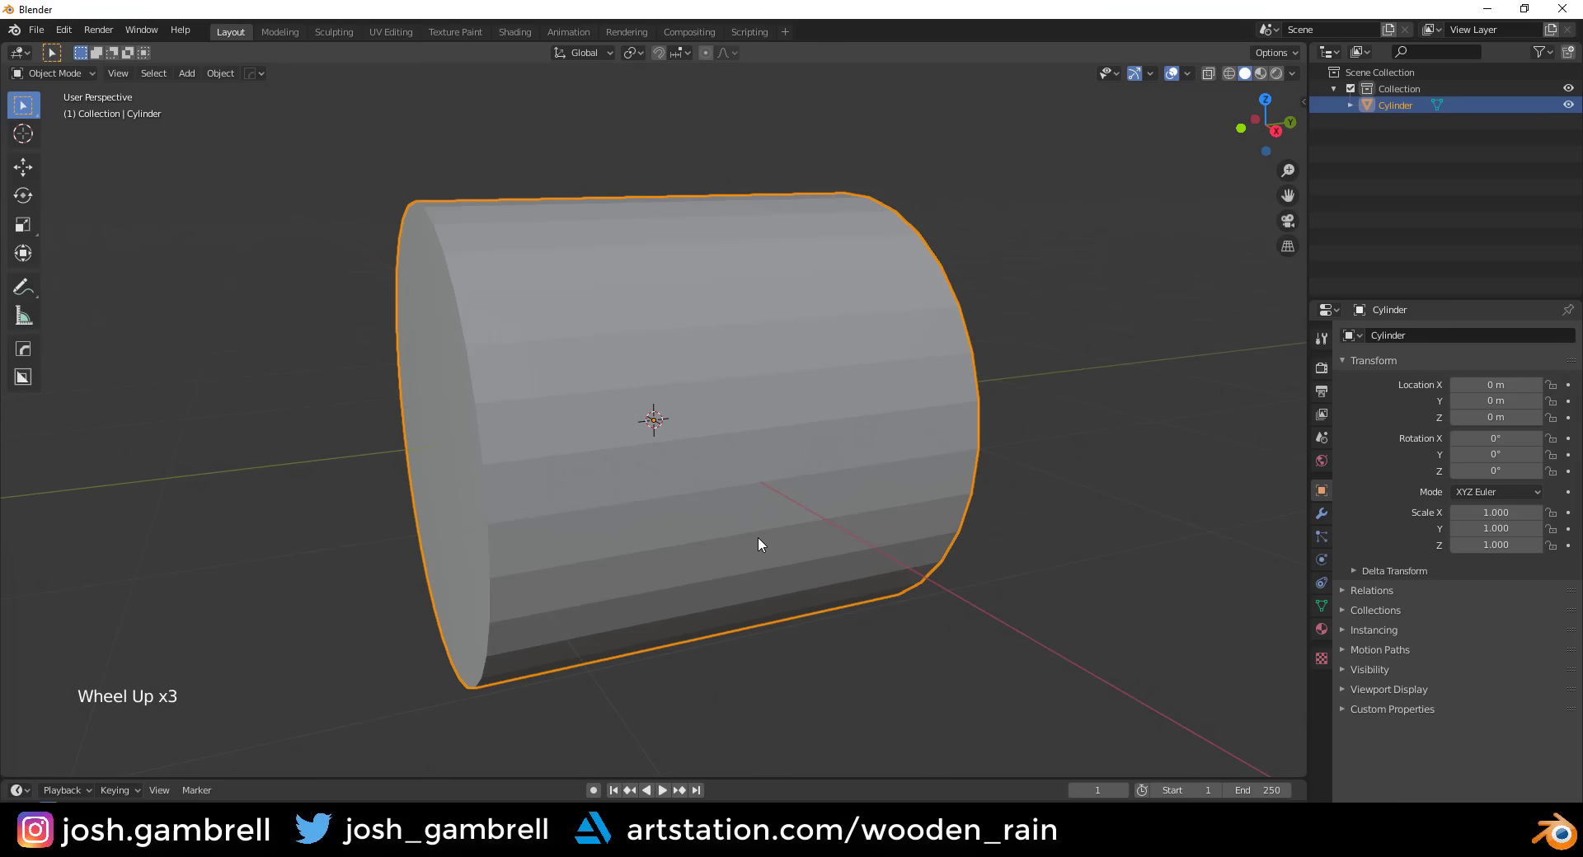
middle_click(787, 533)
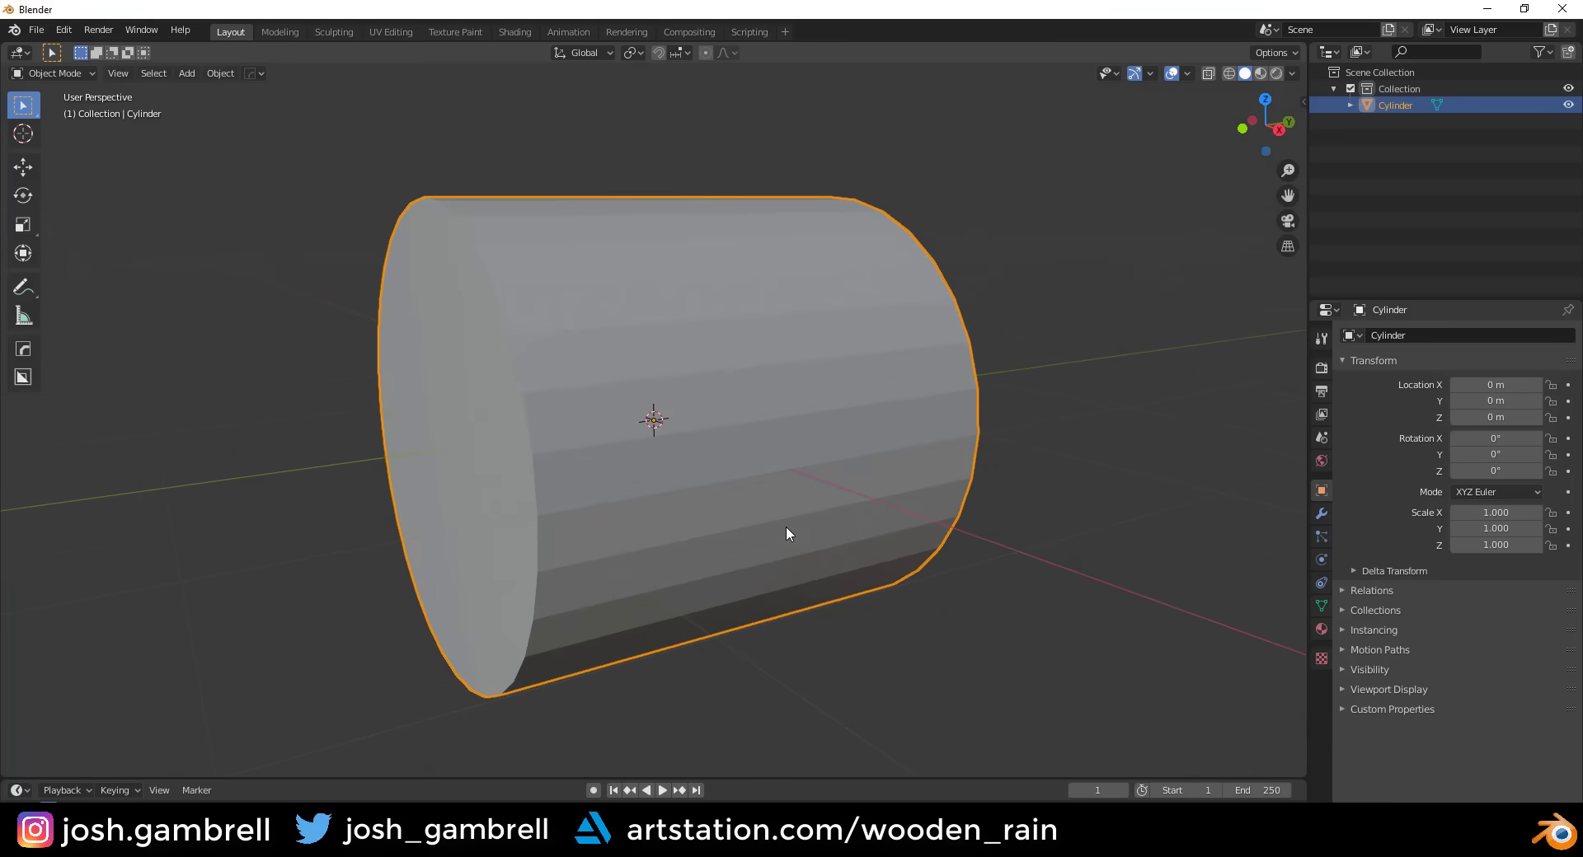
middle_click(783, 506)
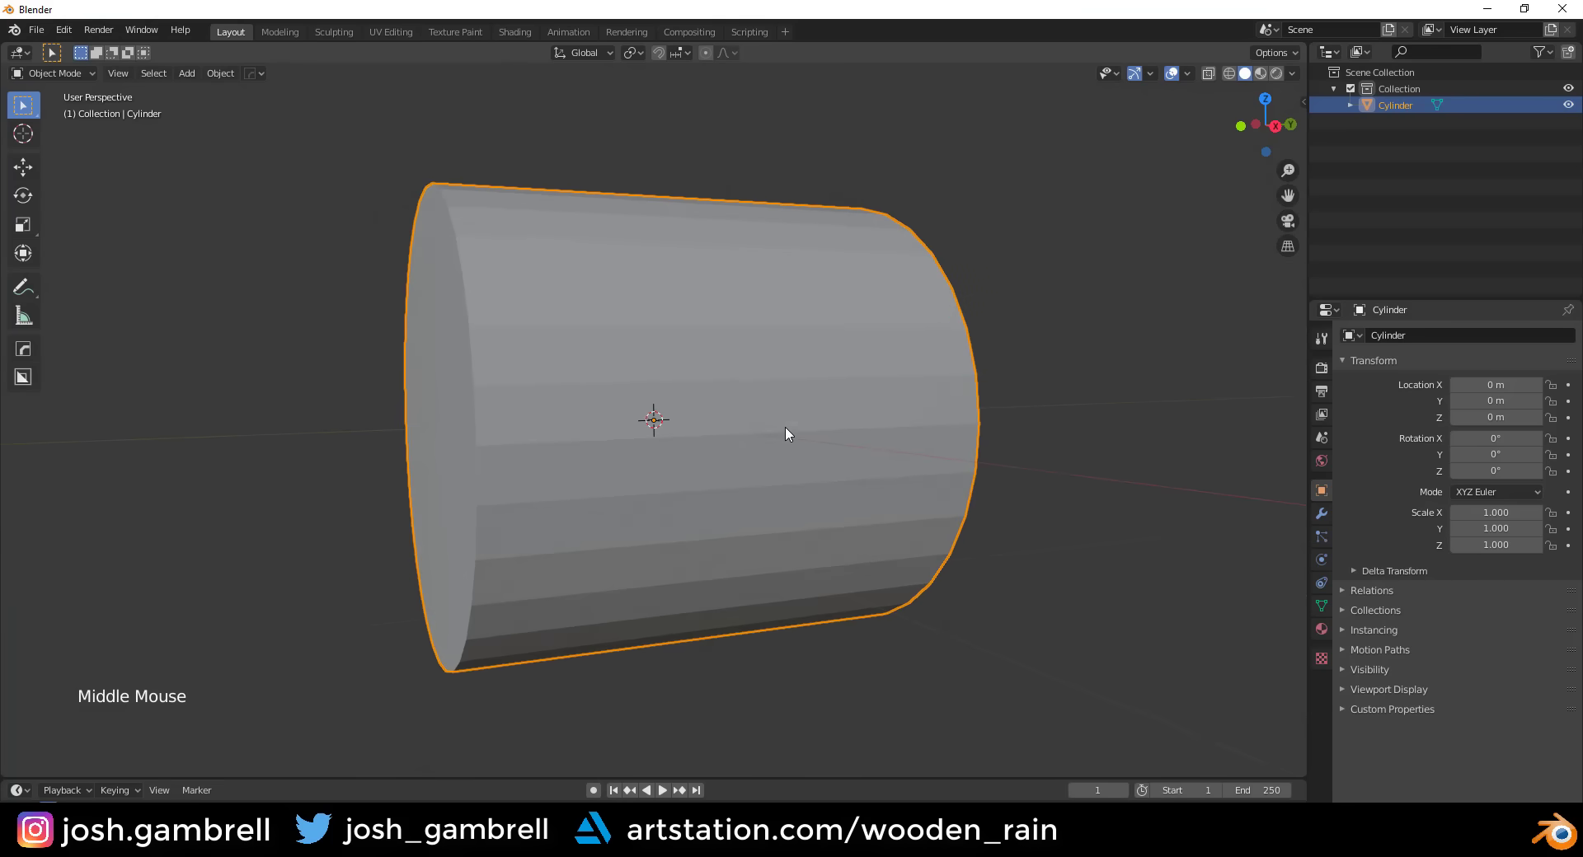
middle_click(771, 400)
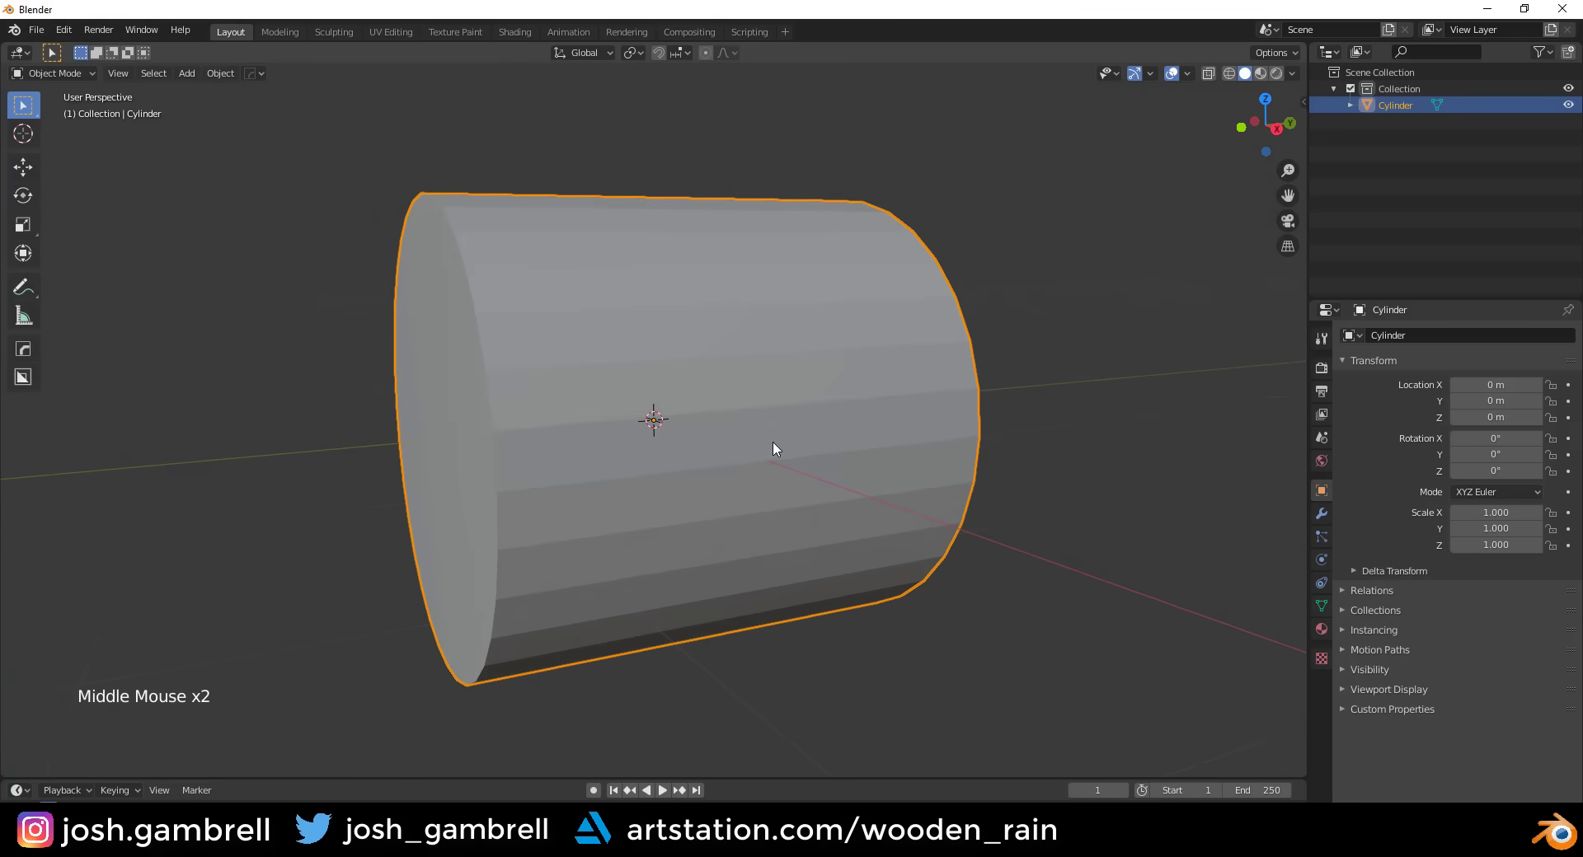
scroll(down, 3)
middle_click(739, 392)
- Add a circle mesh, adjust its creation settings and select it beside the cylinder
key(shift+a)
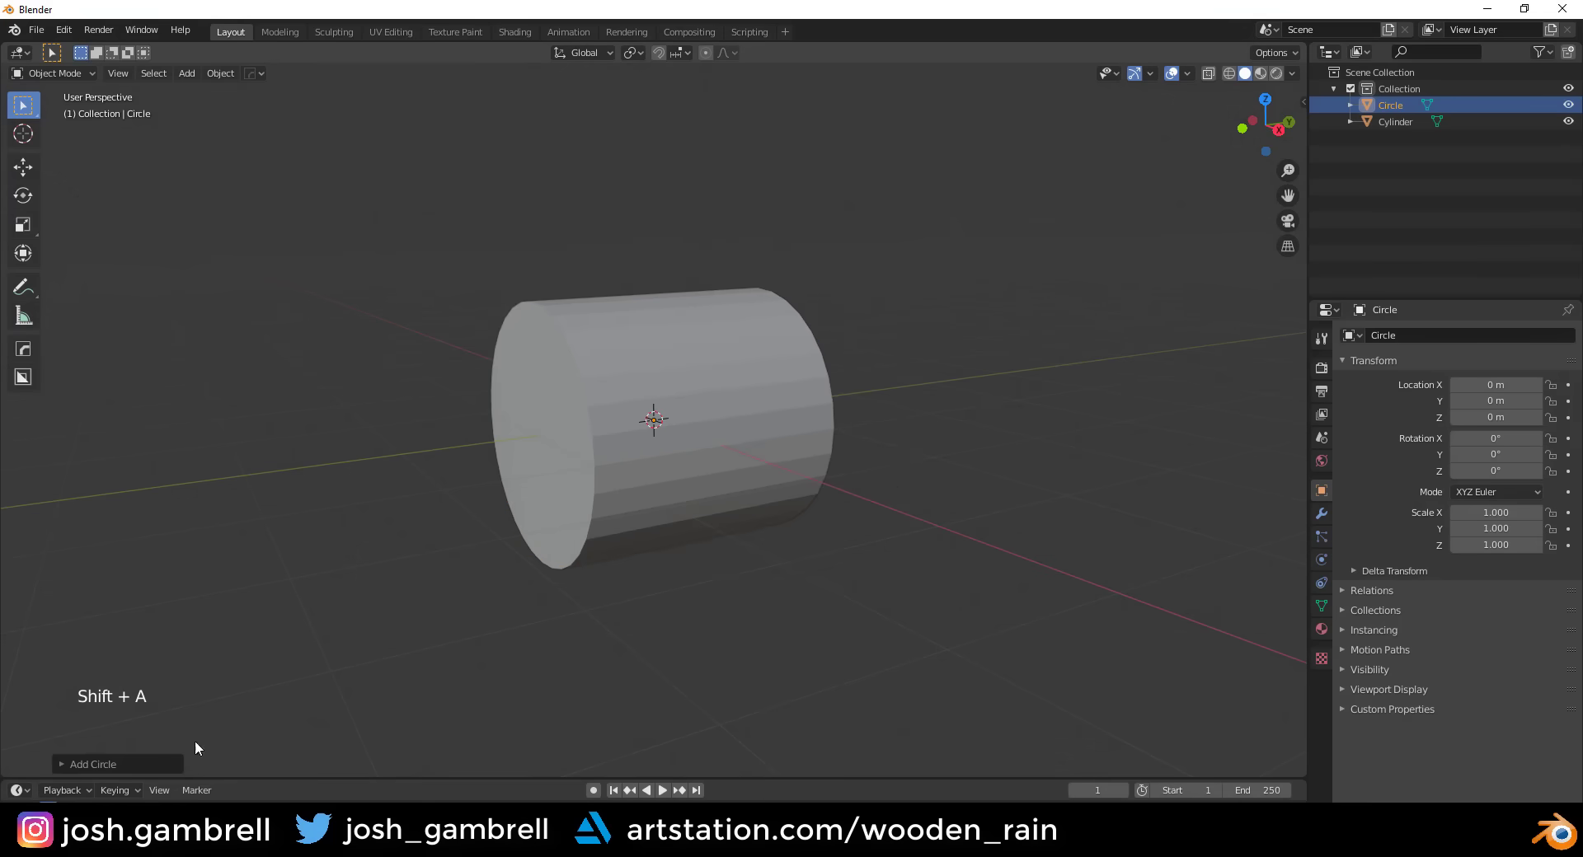
click(138, 766)
click(653, 428)
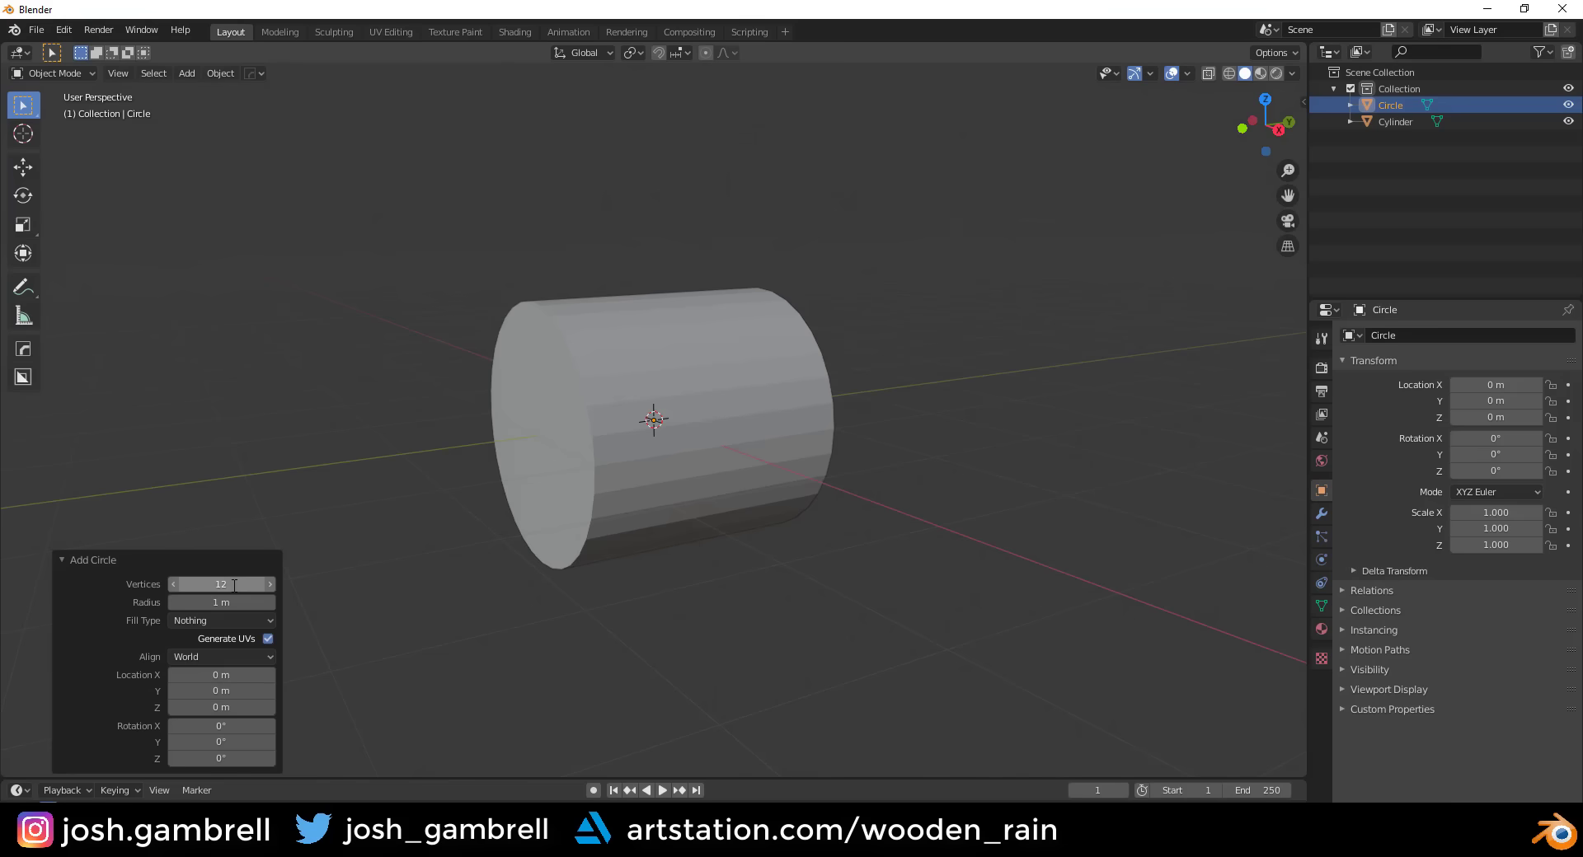
middle_click(805, 422)
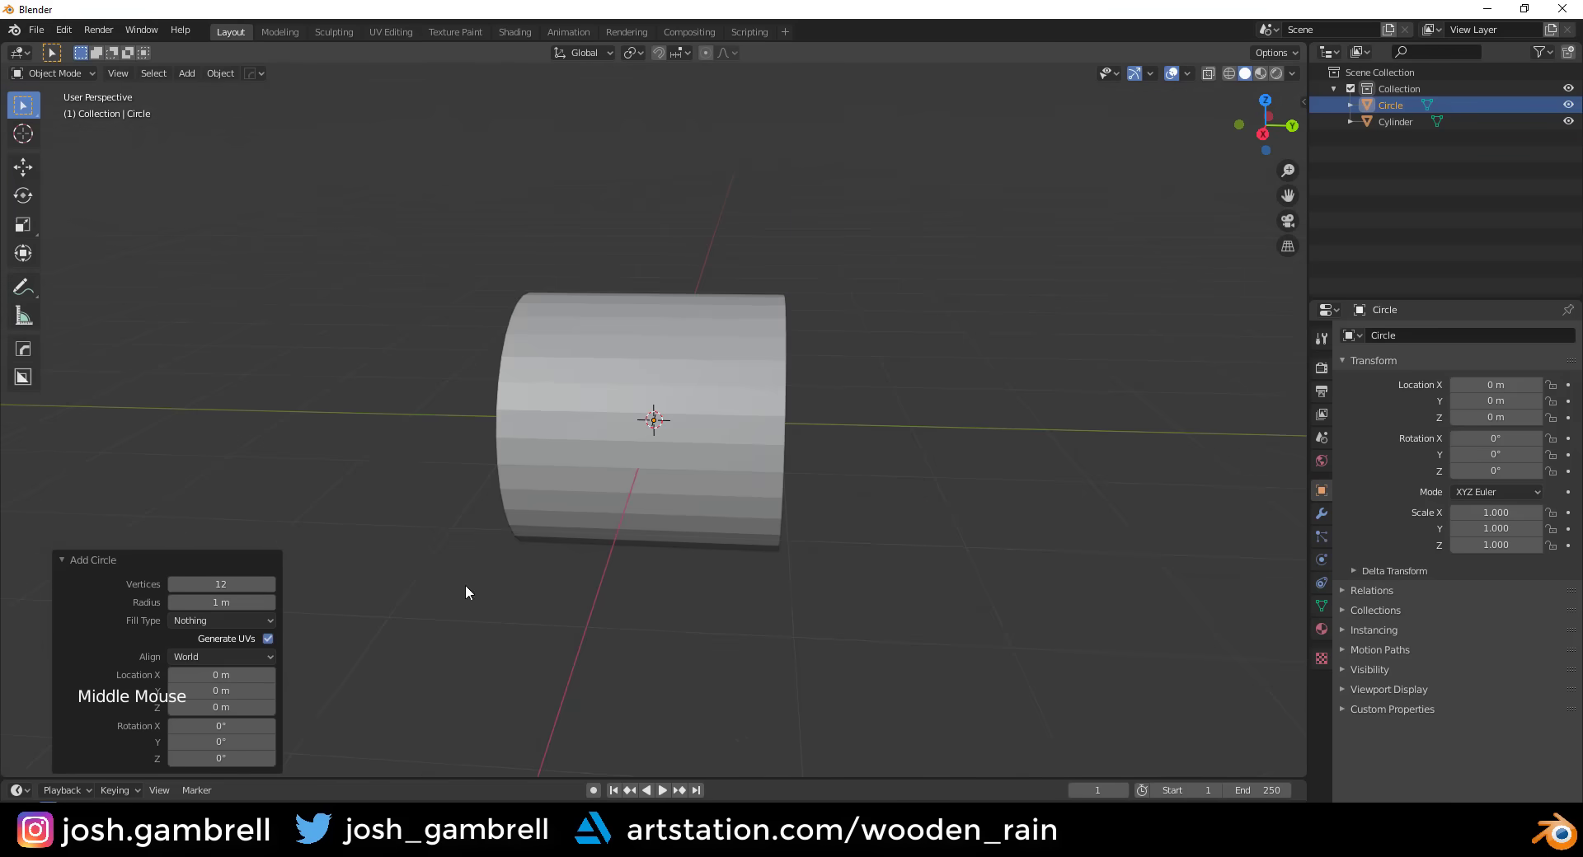
click(188, 568)
middle_click(620, 517)
- Move the circle out along X to about 2.18 m and rotate it upright facing the cylinder
key(g)
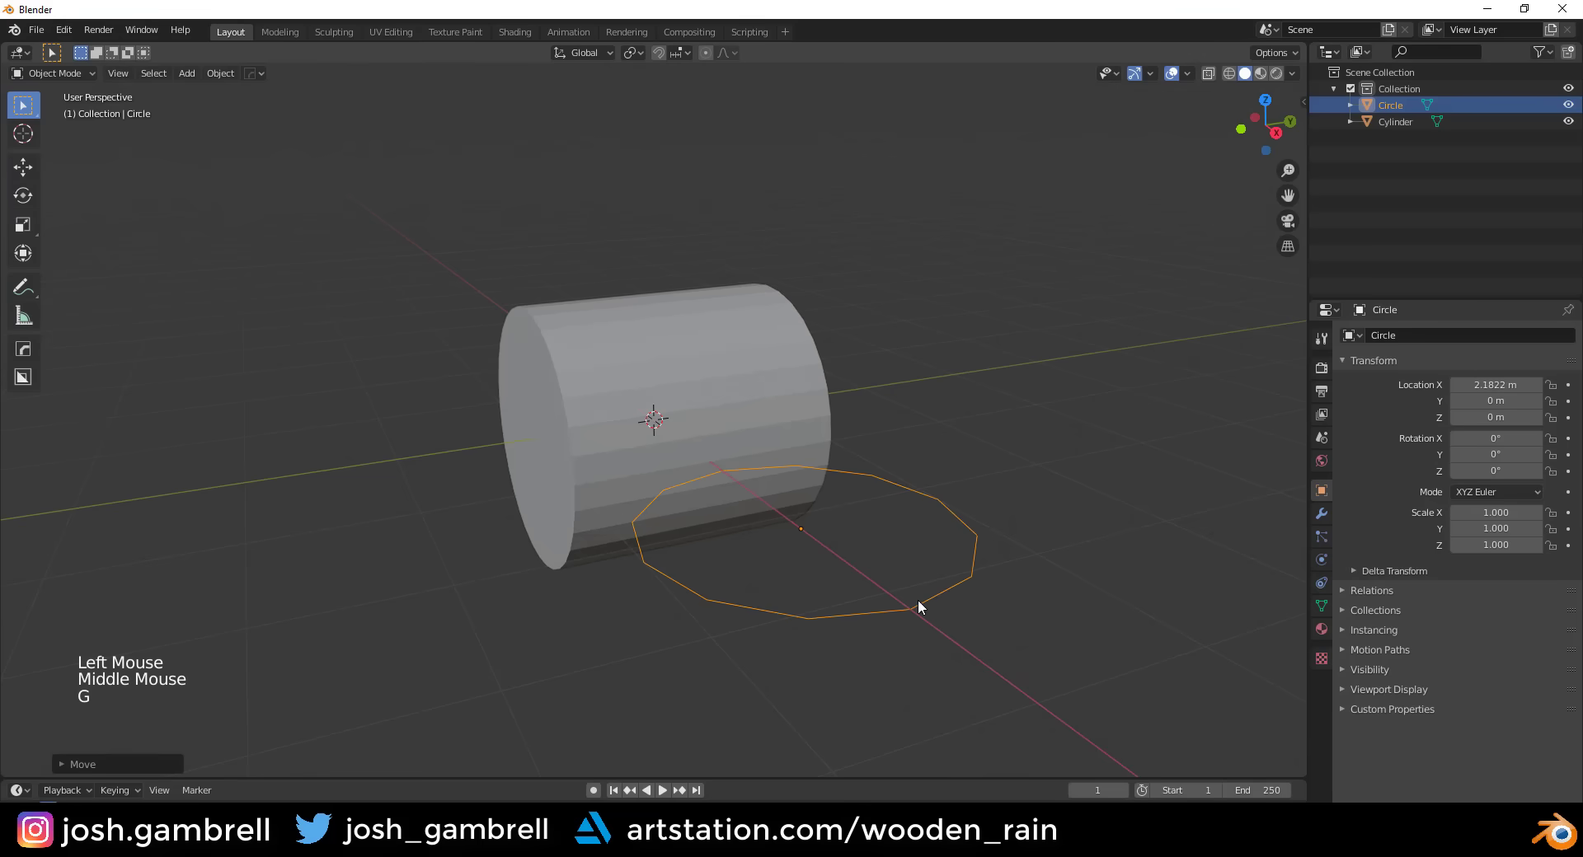
key(Tab)
key(r)
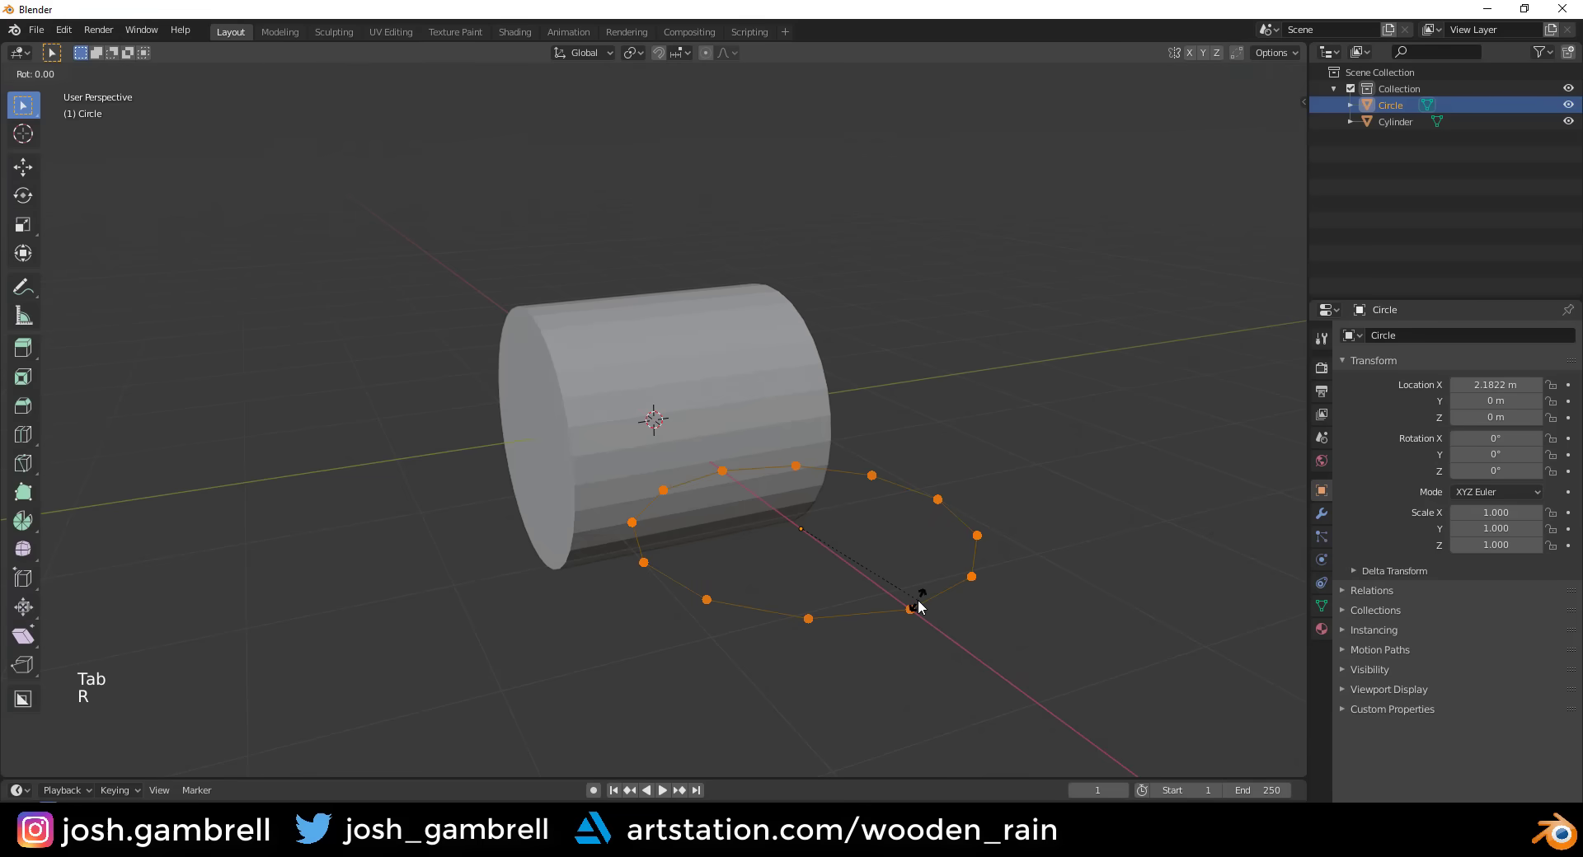
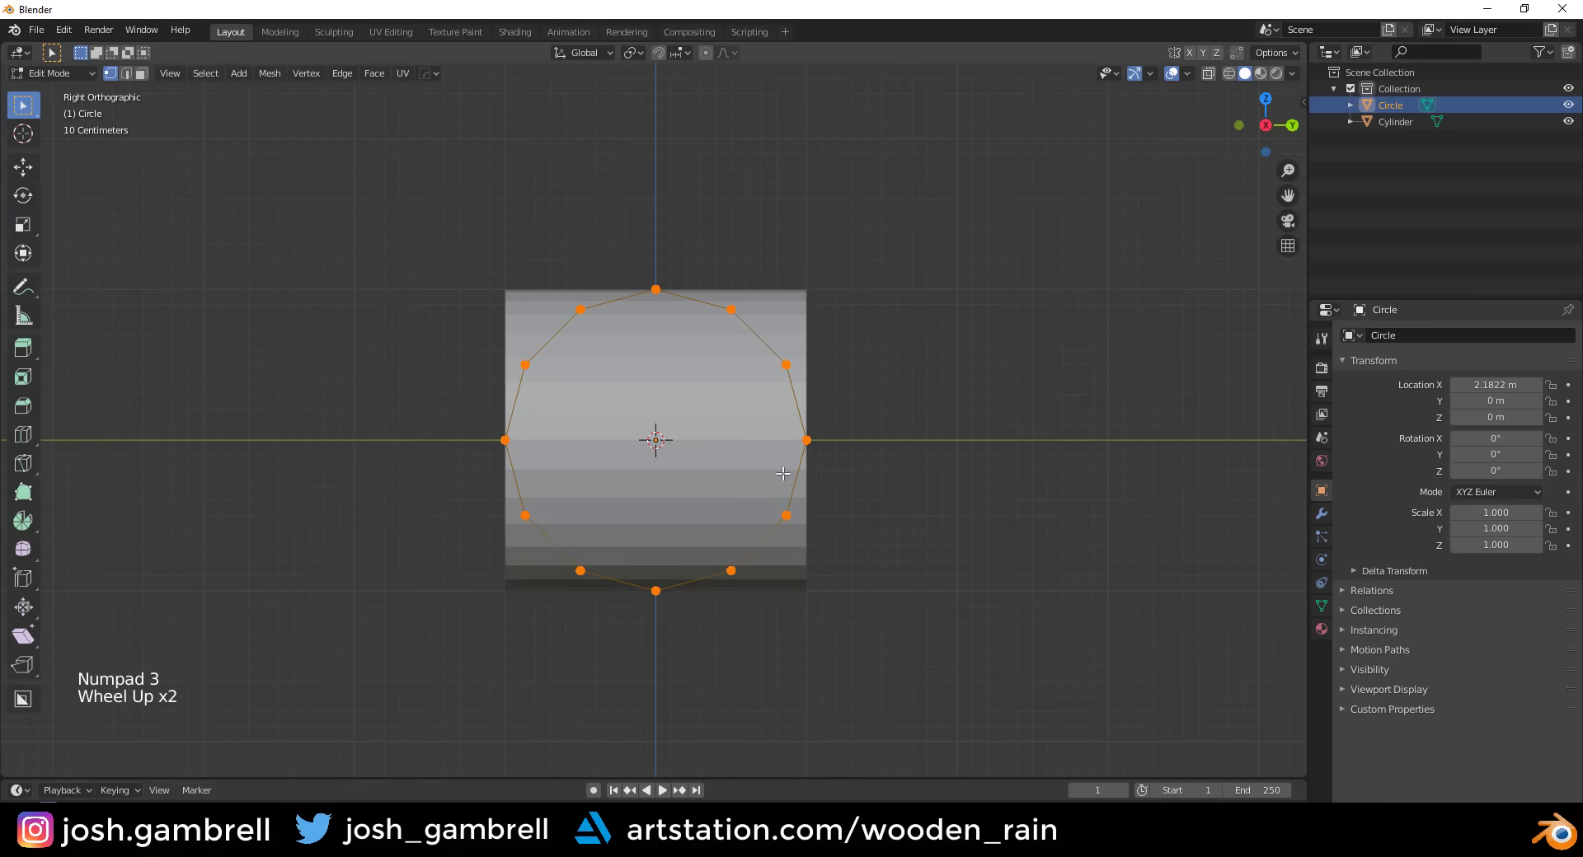
- Shrink the circle, extrude its edges and scale them inward to form a flat ring
scroll(up, 3)
key(s)
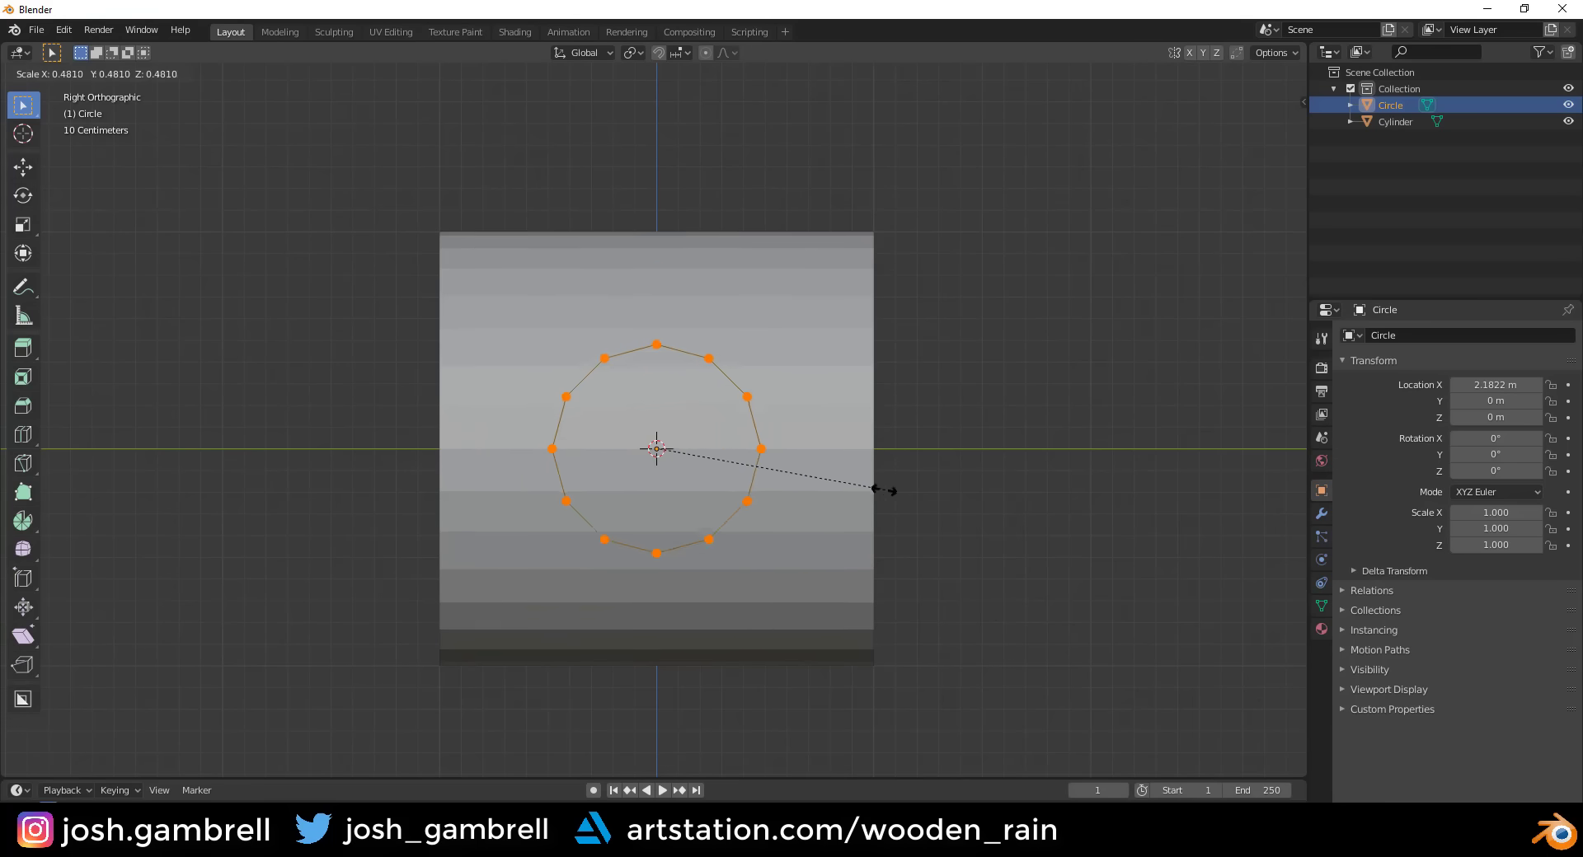
scroll(up, 3)
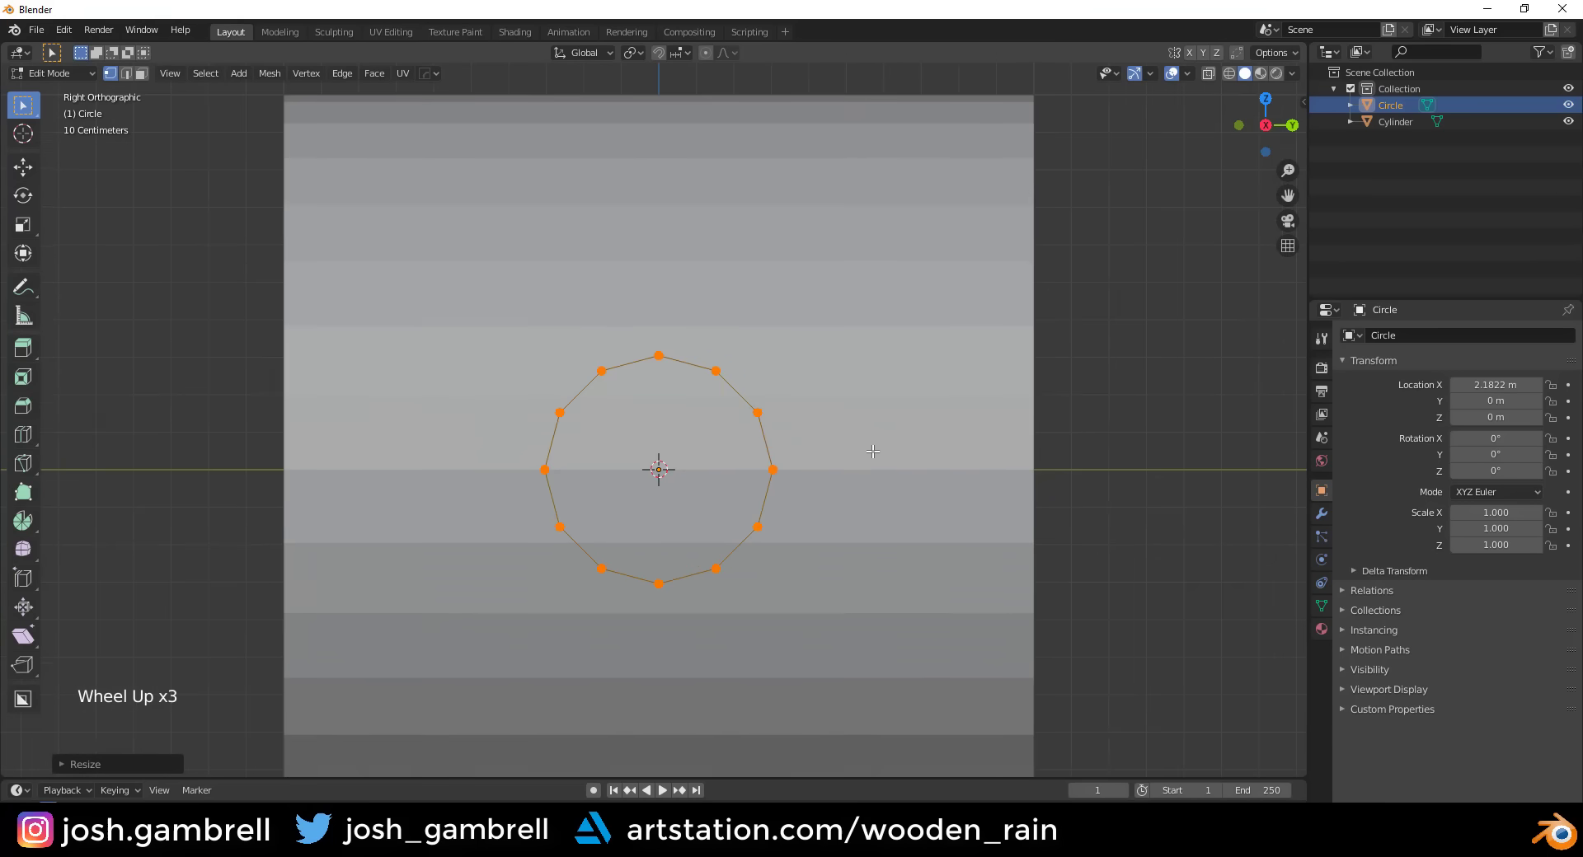
key(e)
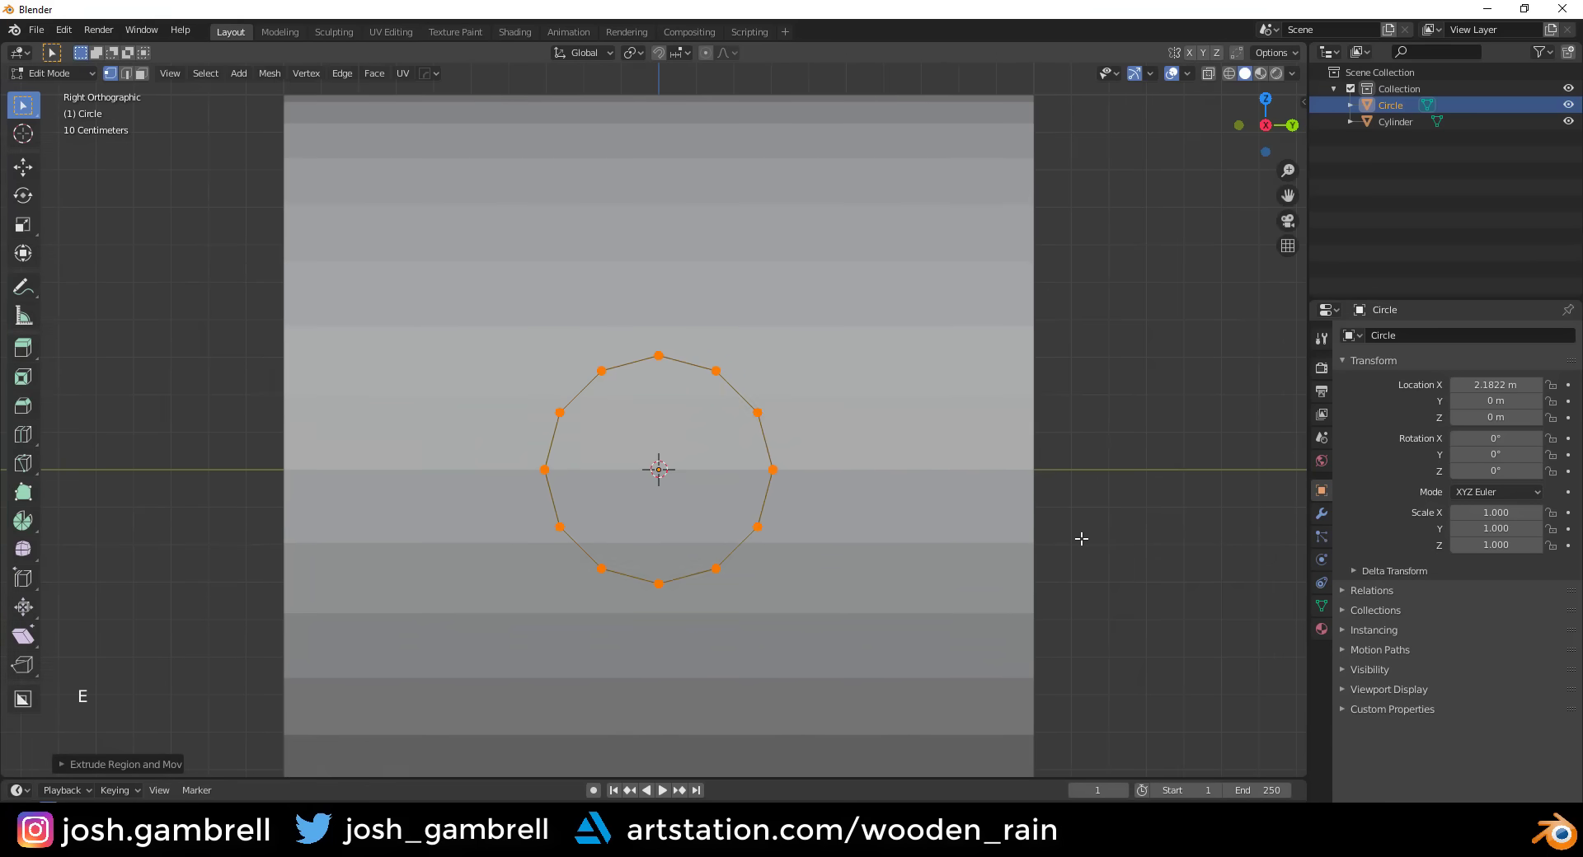
key(s)
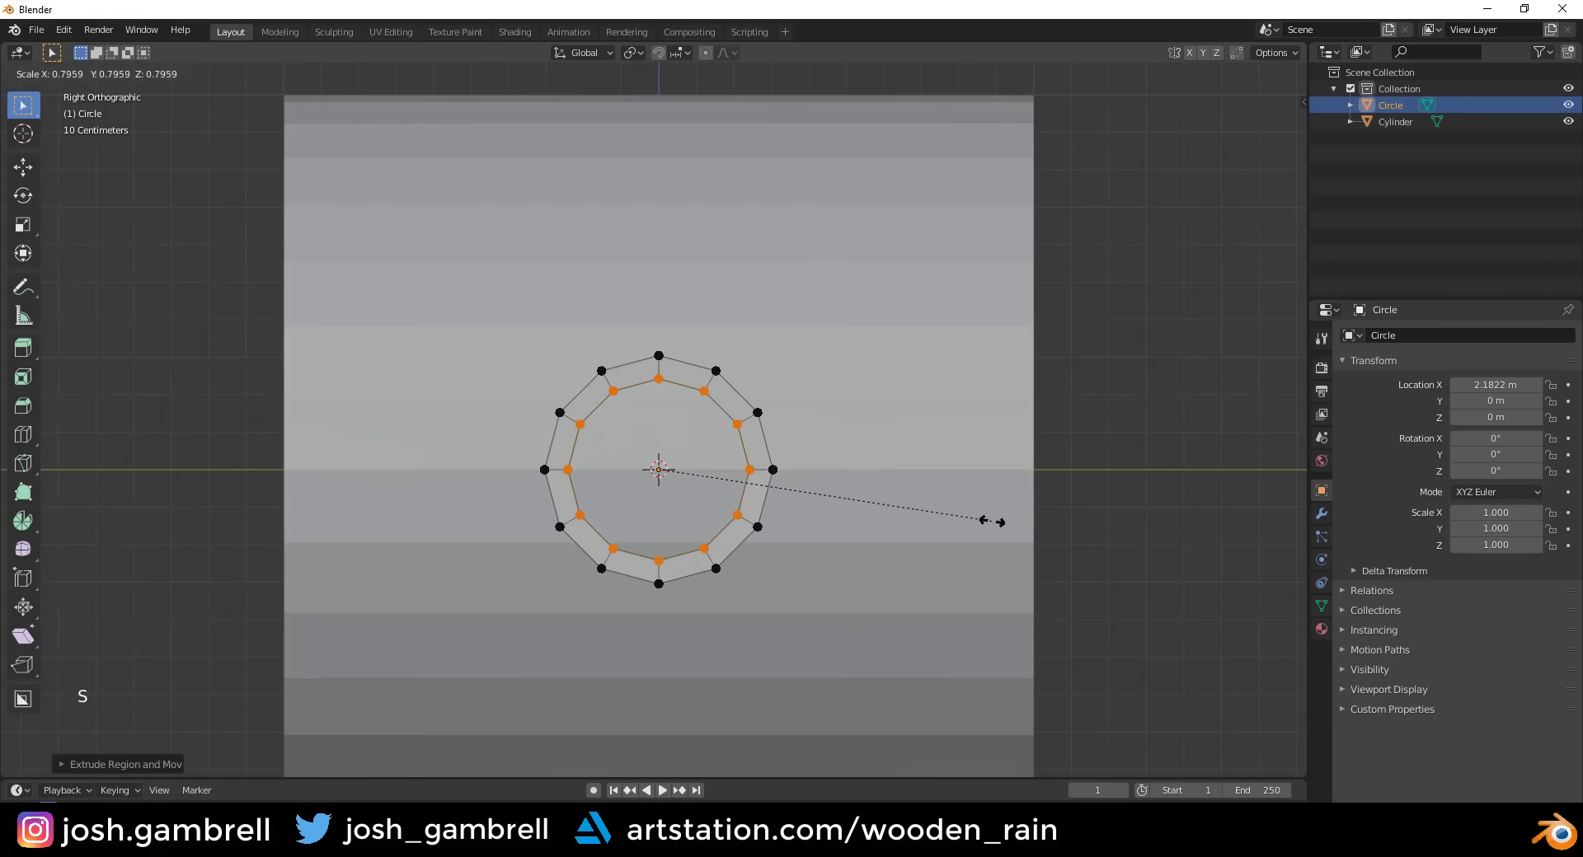
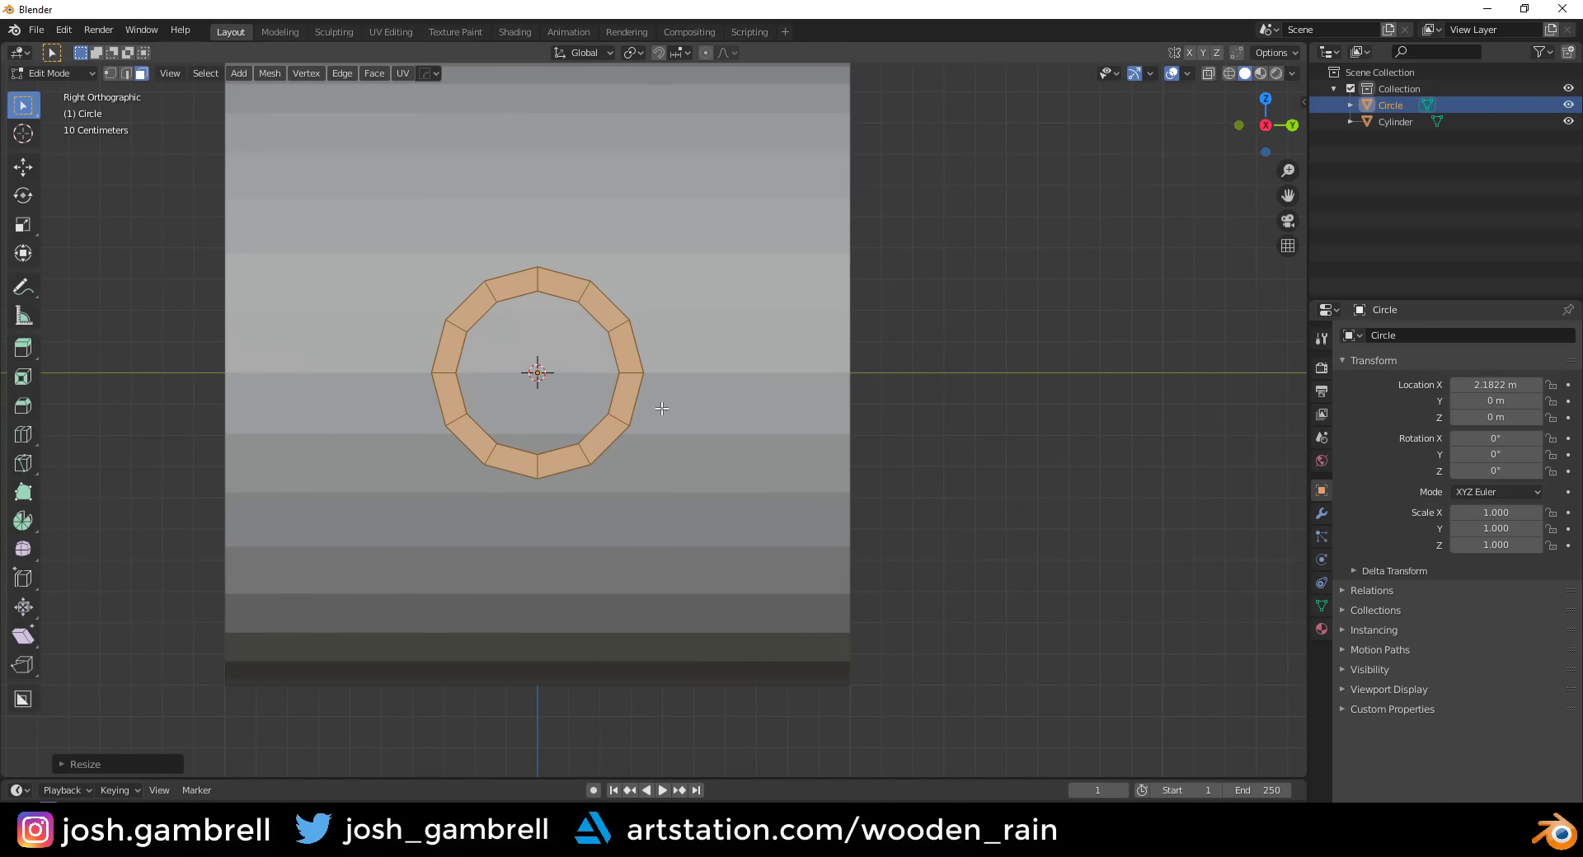
- Return to Object Mode and orbit to view the ring in front of the cylinder
middle_click(692, 424)
scroll(down, 3)
key(Tab)
middle_click(778, 429)
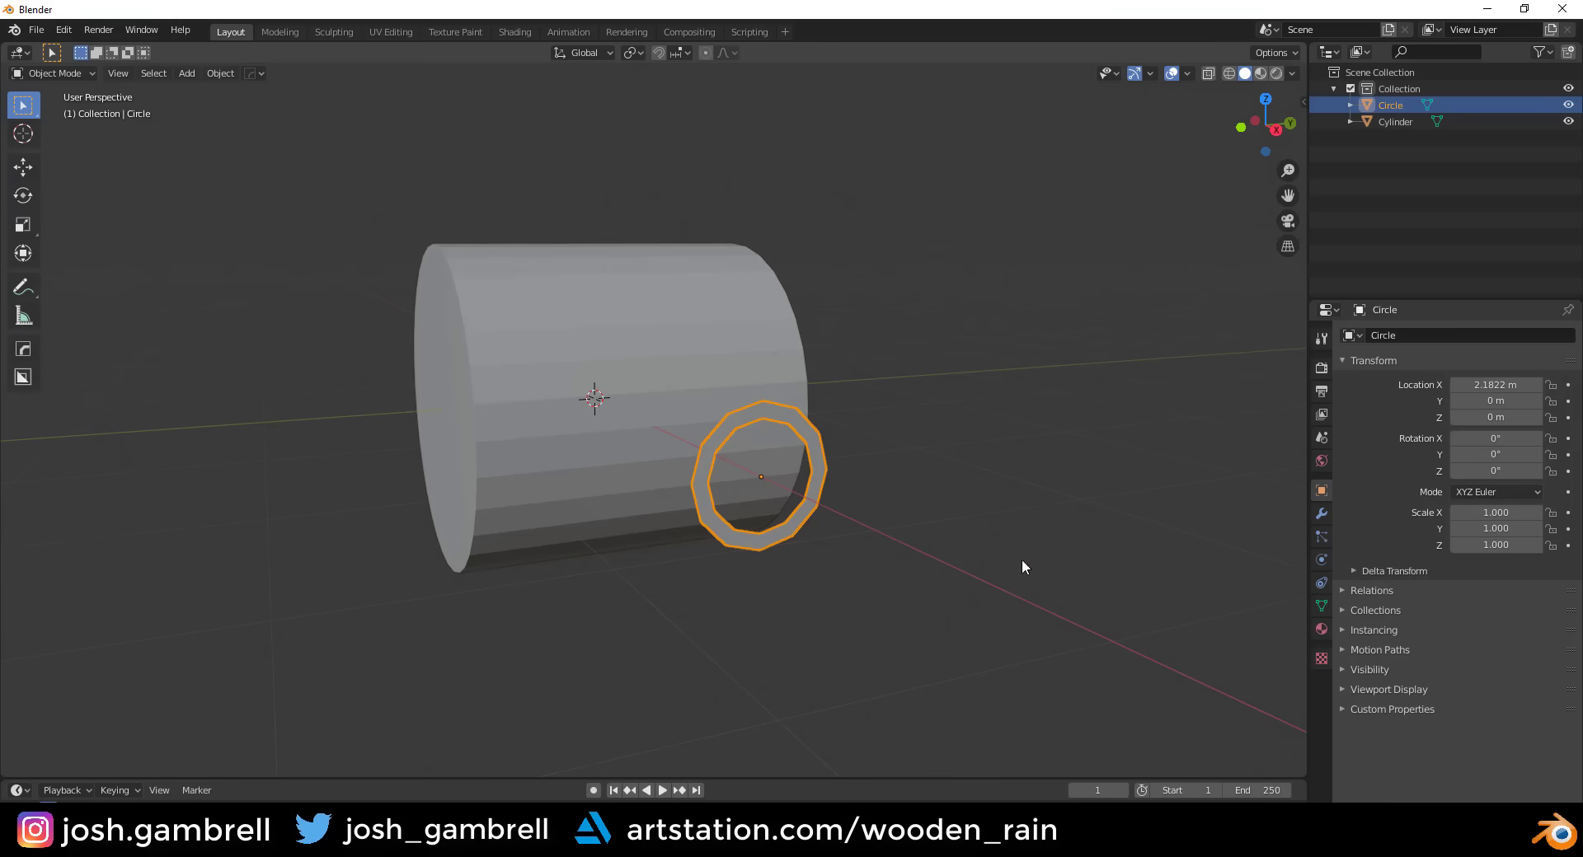
- Add a Shrinkwrap modifier to the circle targeting the cylinder with Project mode
click(1326, 515)
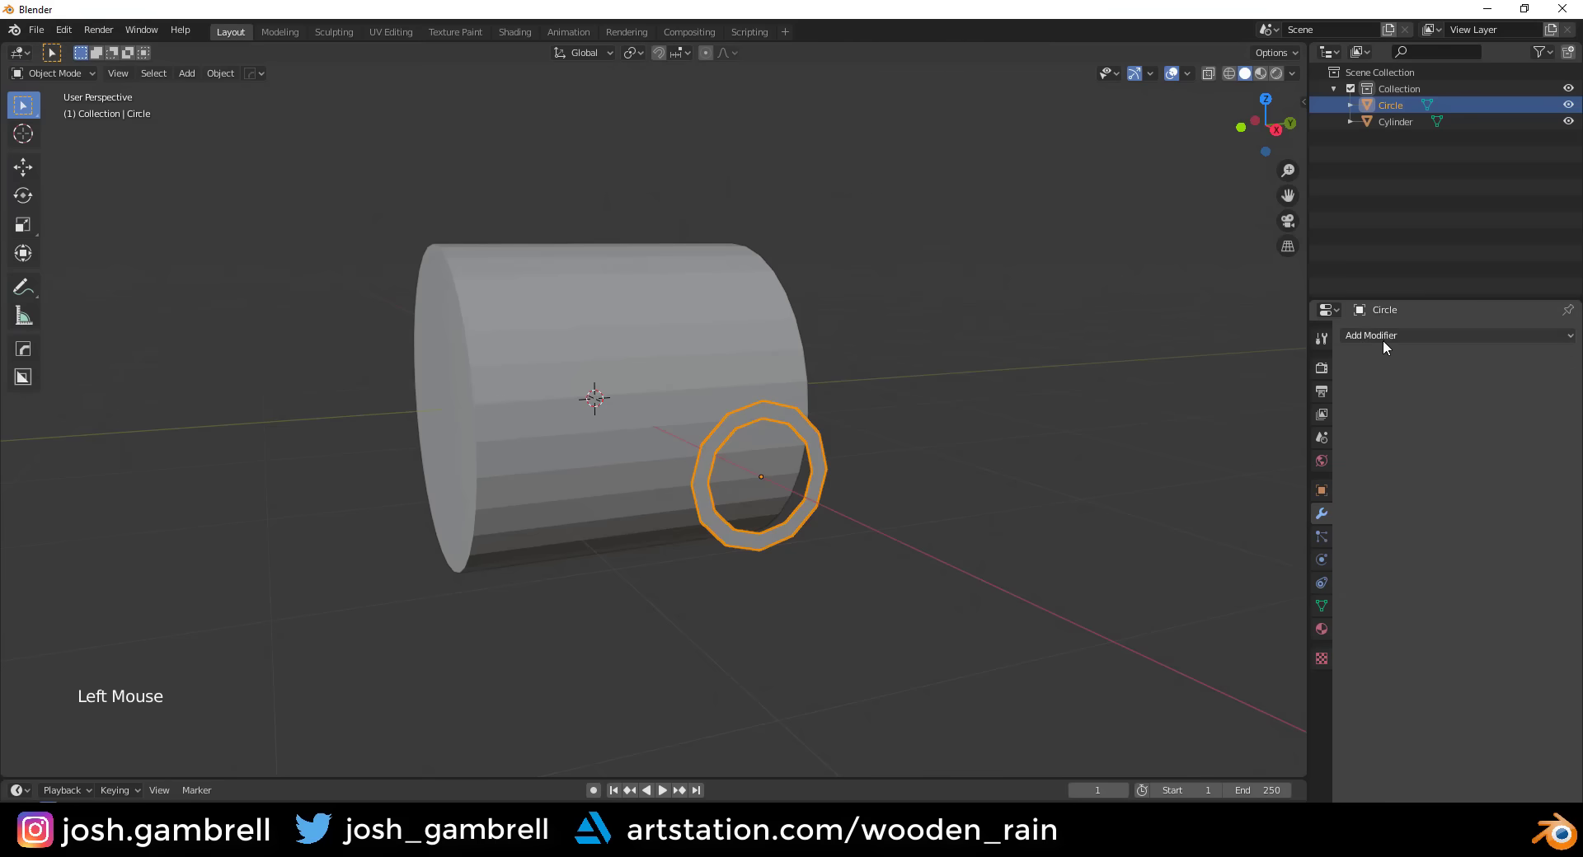
click(1392, 339)
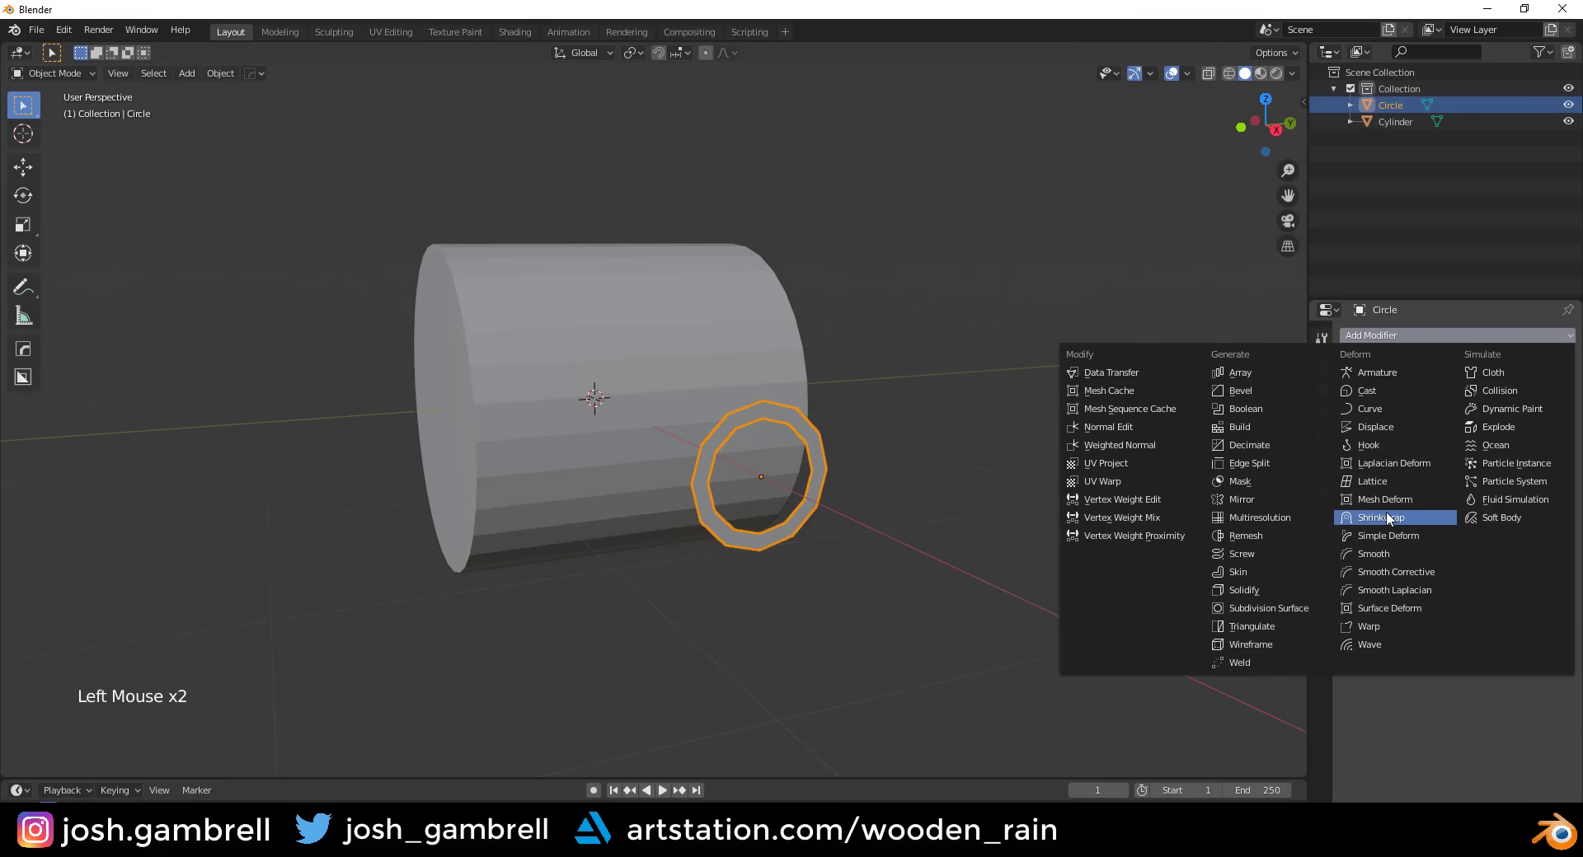
middle_click(990, 513)
click(1452, 428)
scroll(up, 3)
middle_click(748, 431)
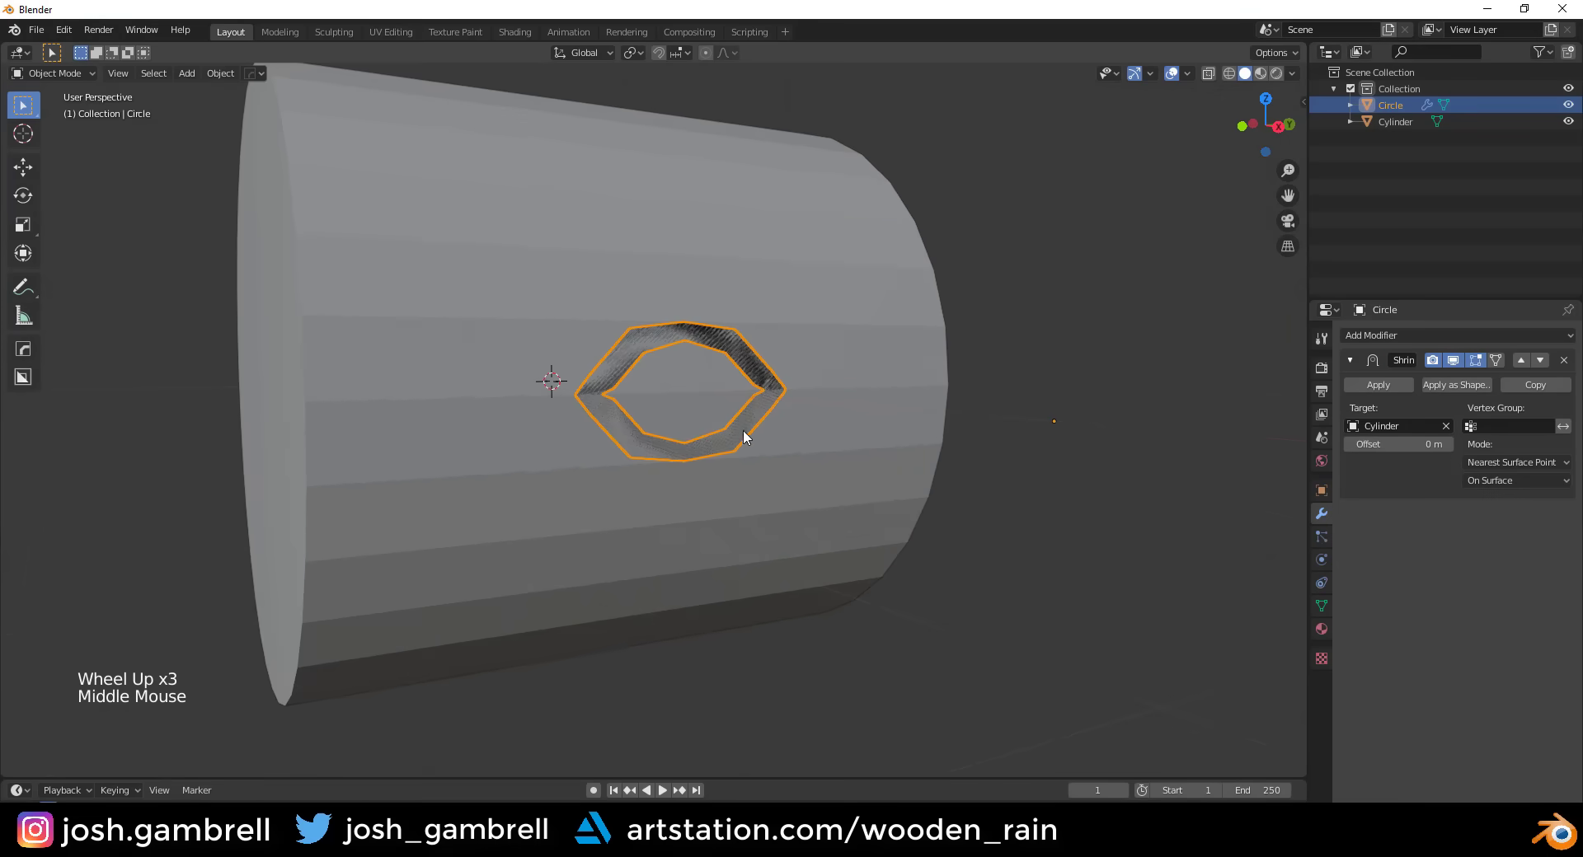
middle_click(801, 432)
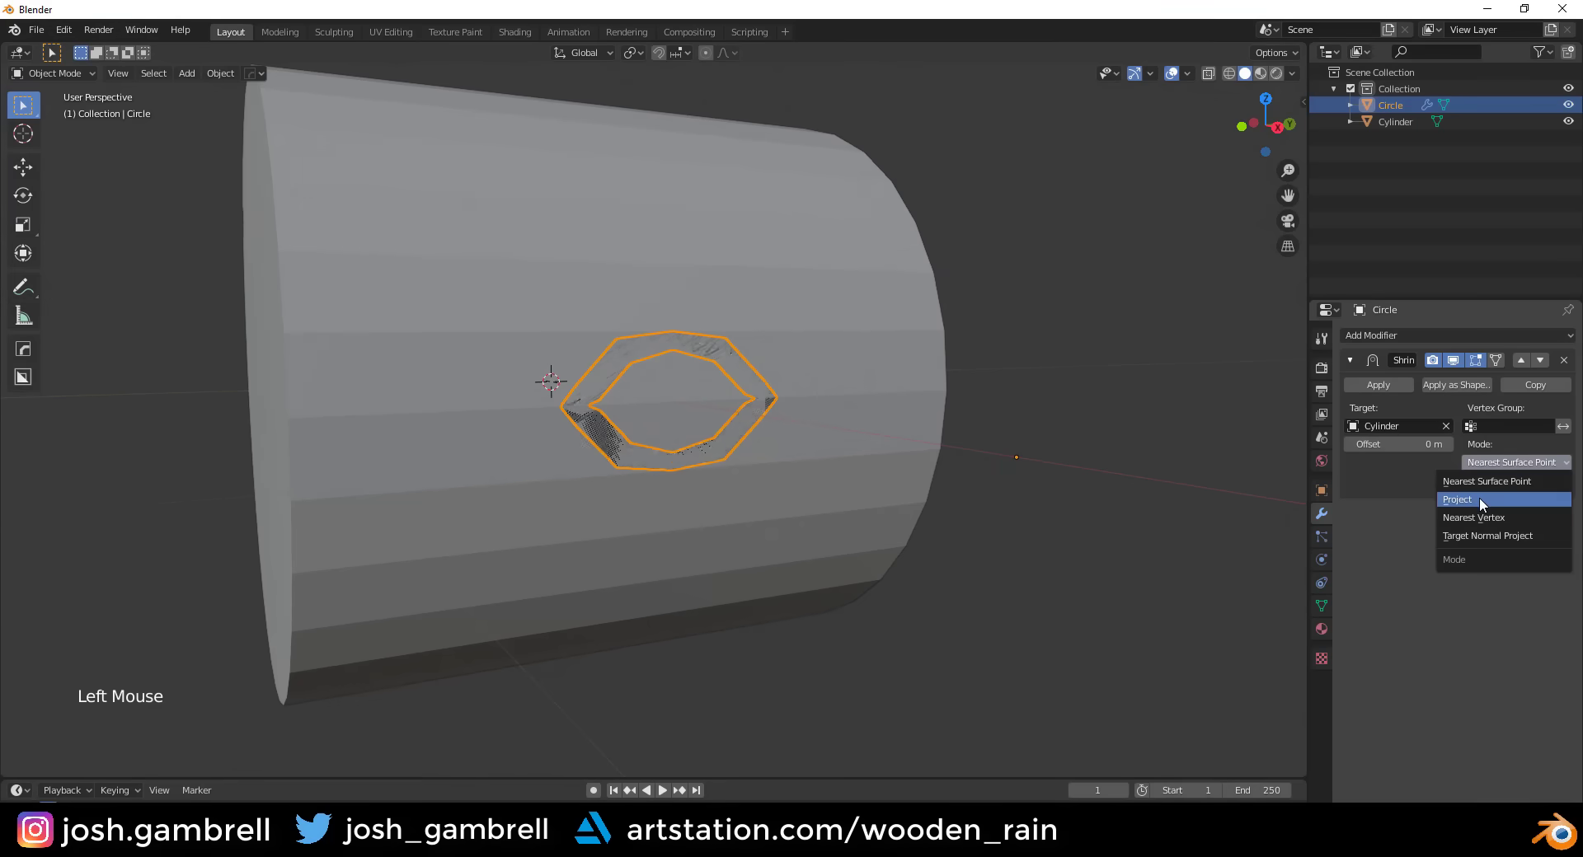
click(998, 490)
scroll(down, 3)
middle_click(920, 463)
middle_click(819, 494)
- Set the shrinkwrap to project along negative X so the ring wraps flush onto the cylinder's side
click(1358, 539)
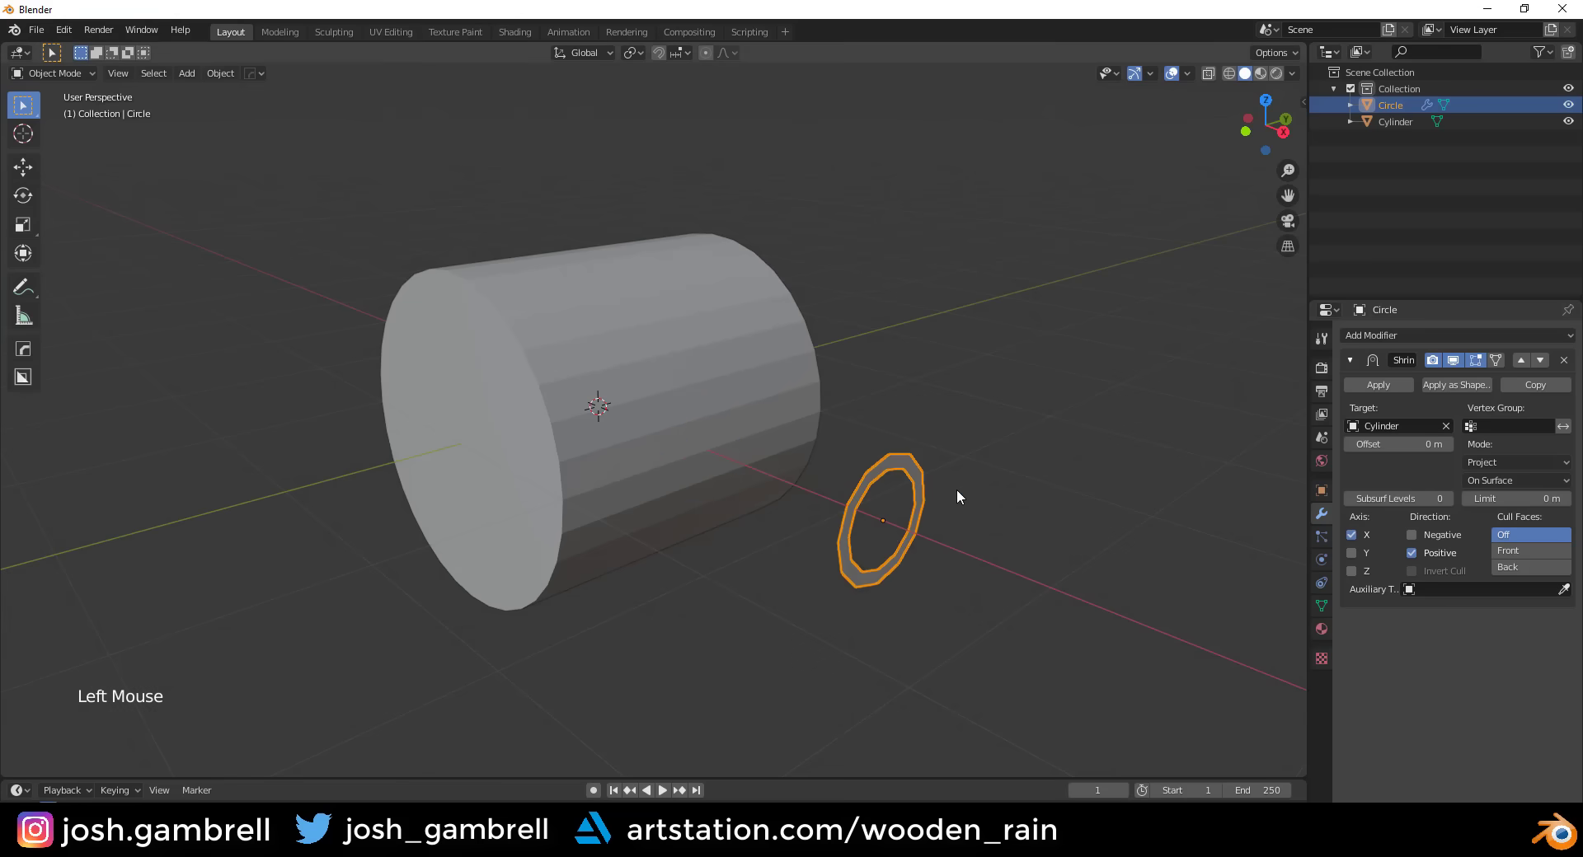
key(n)
click(1308, 103)
key(n)
key(ctrl+a)
scroll(up, 3)
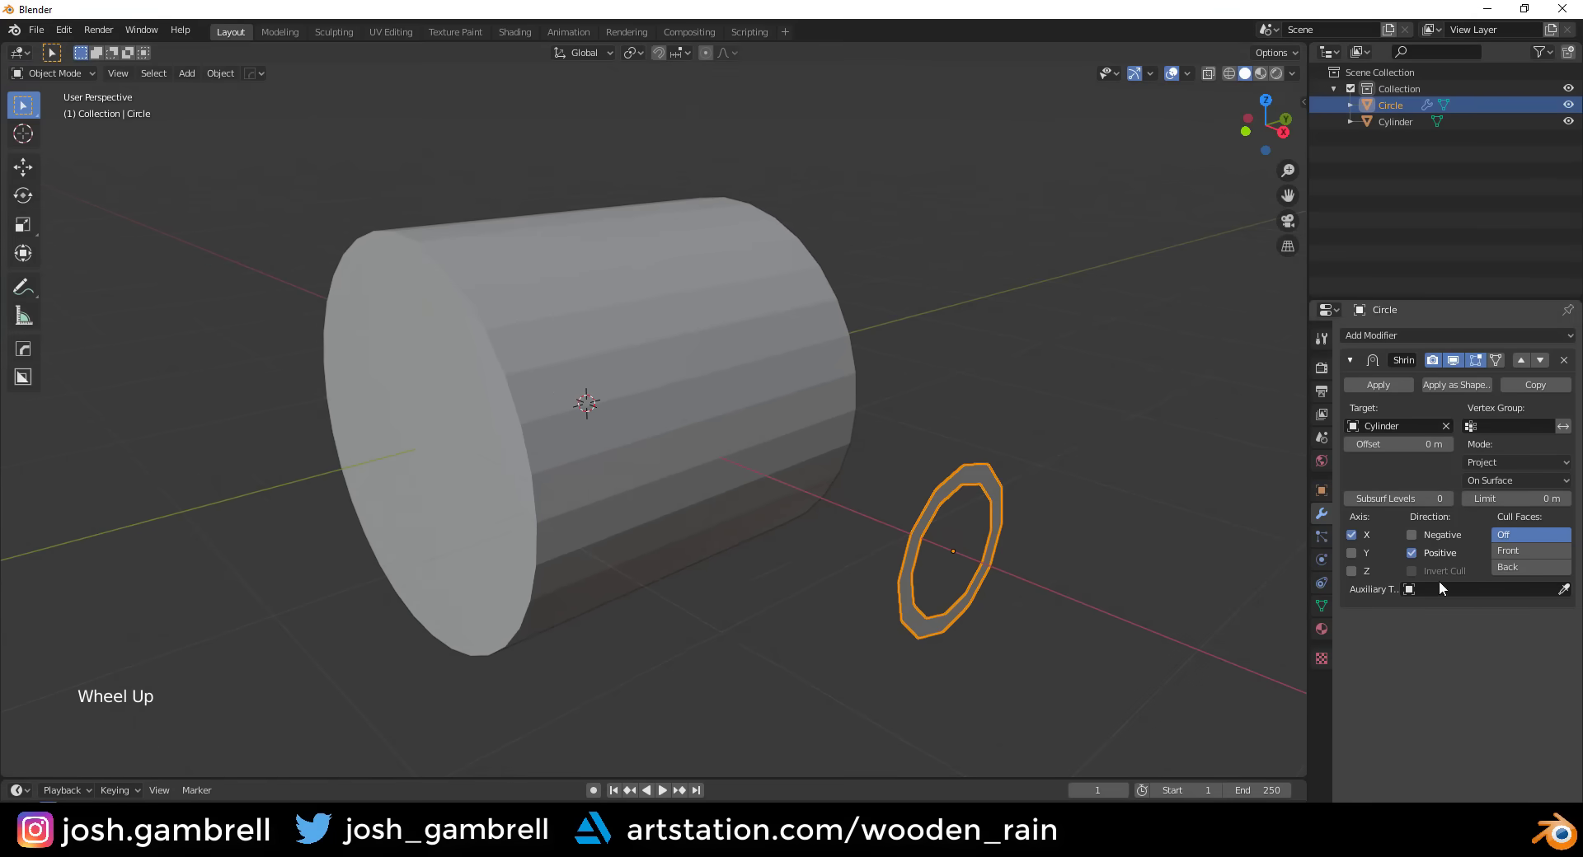
click(1418, 554)
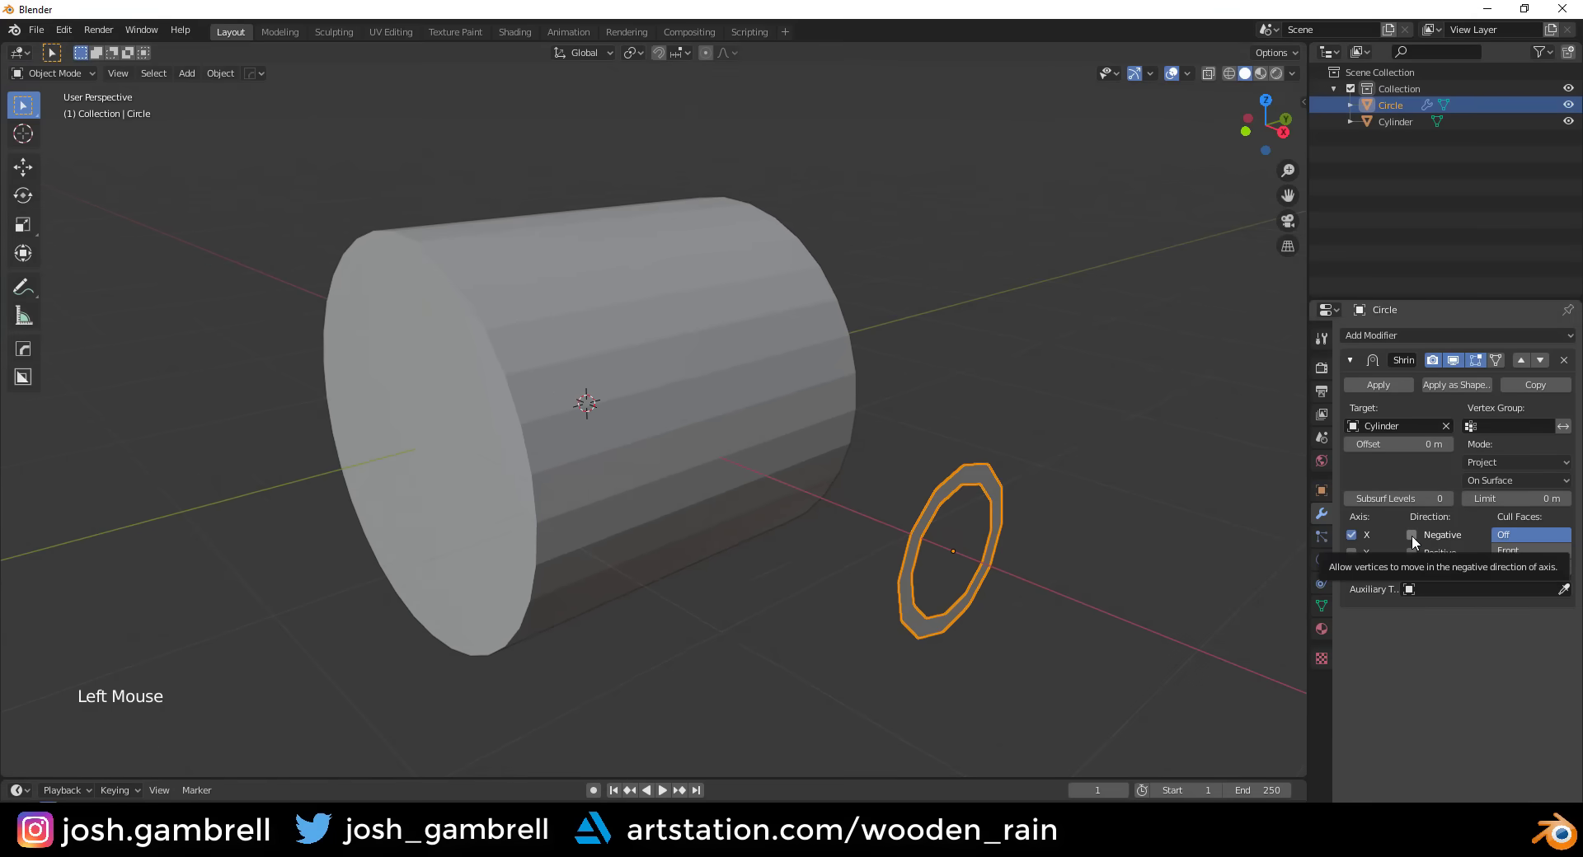
click(1418, 539)
middle_click(814, 498)
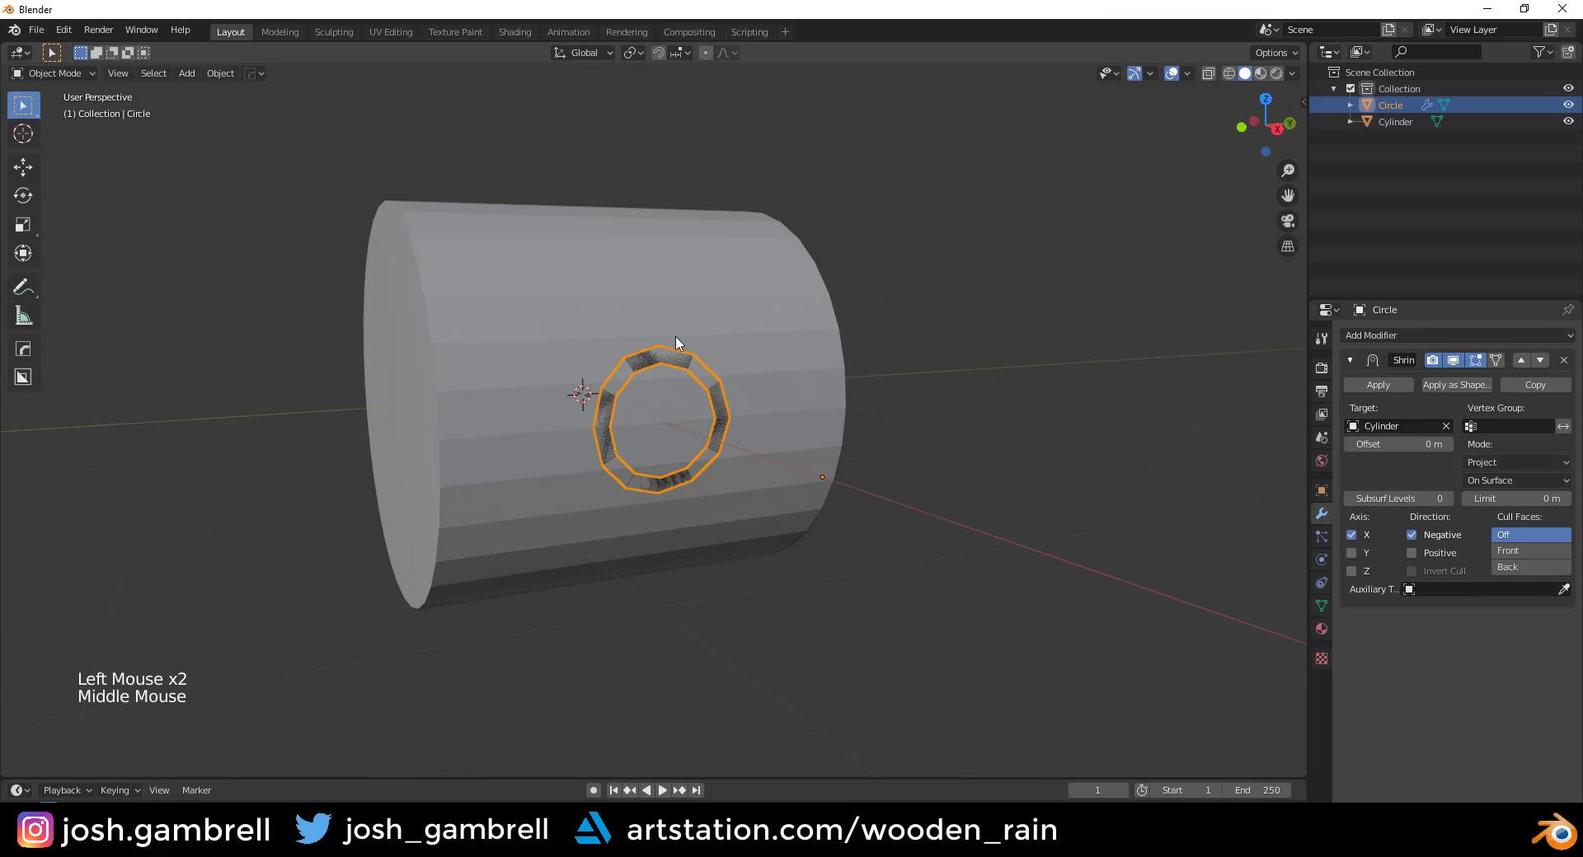
middle_click(730, 396)
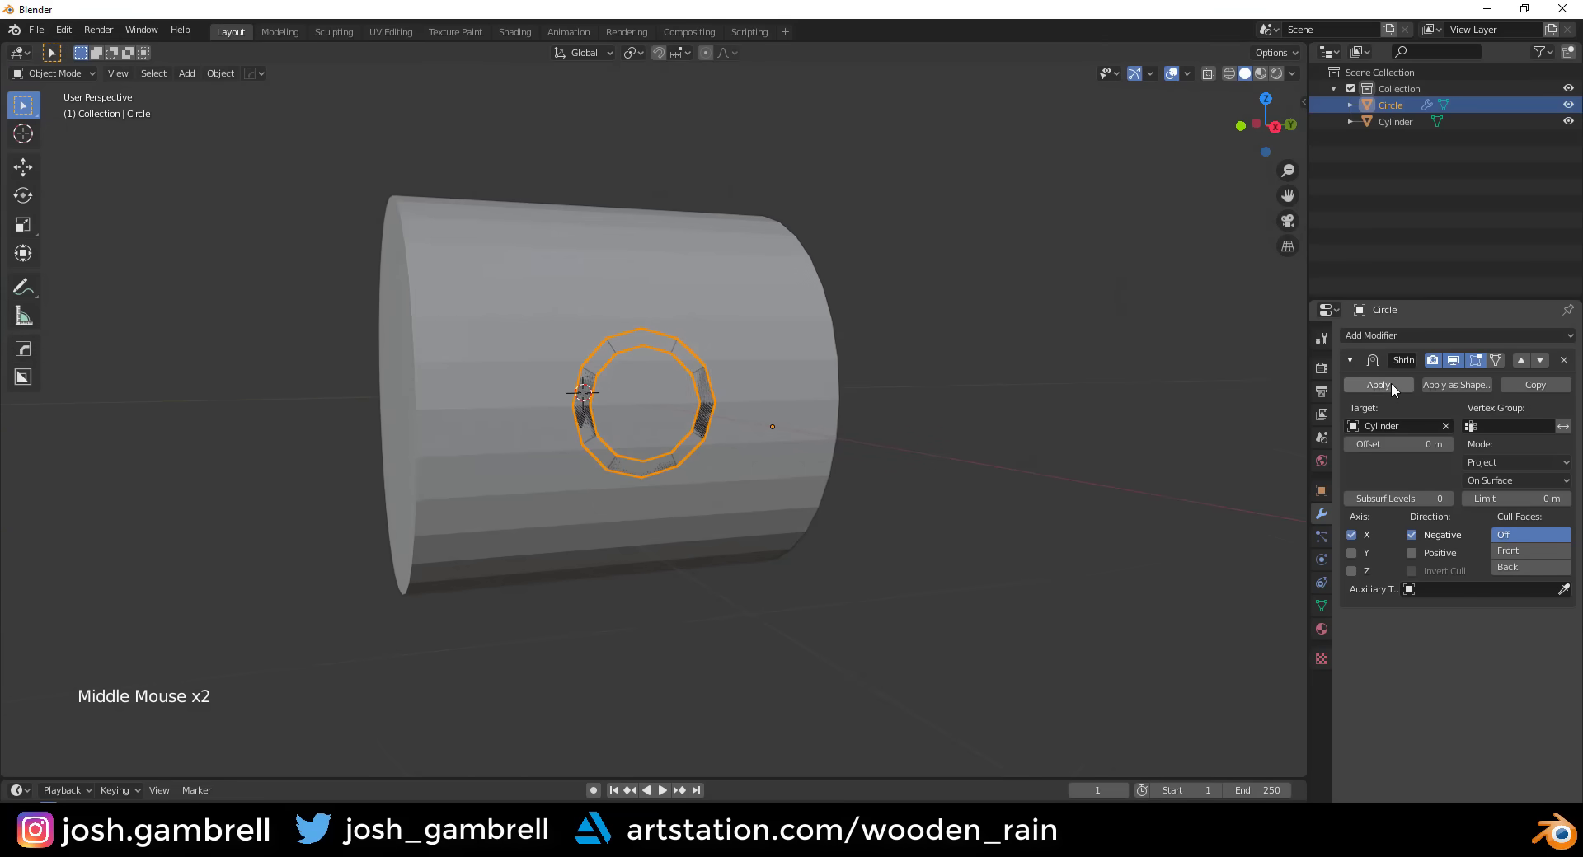
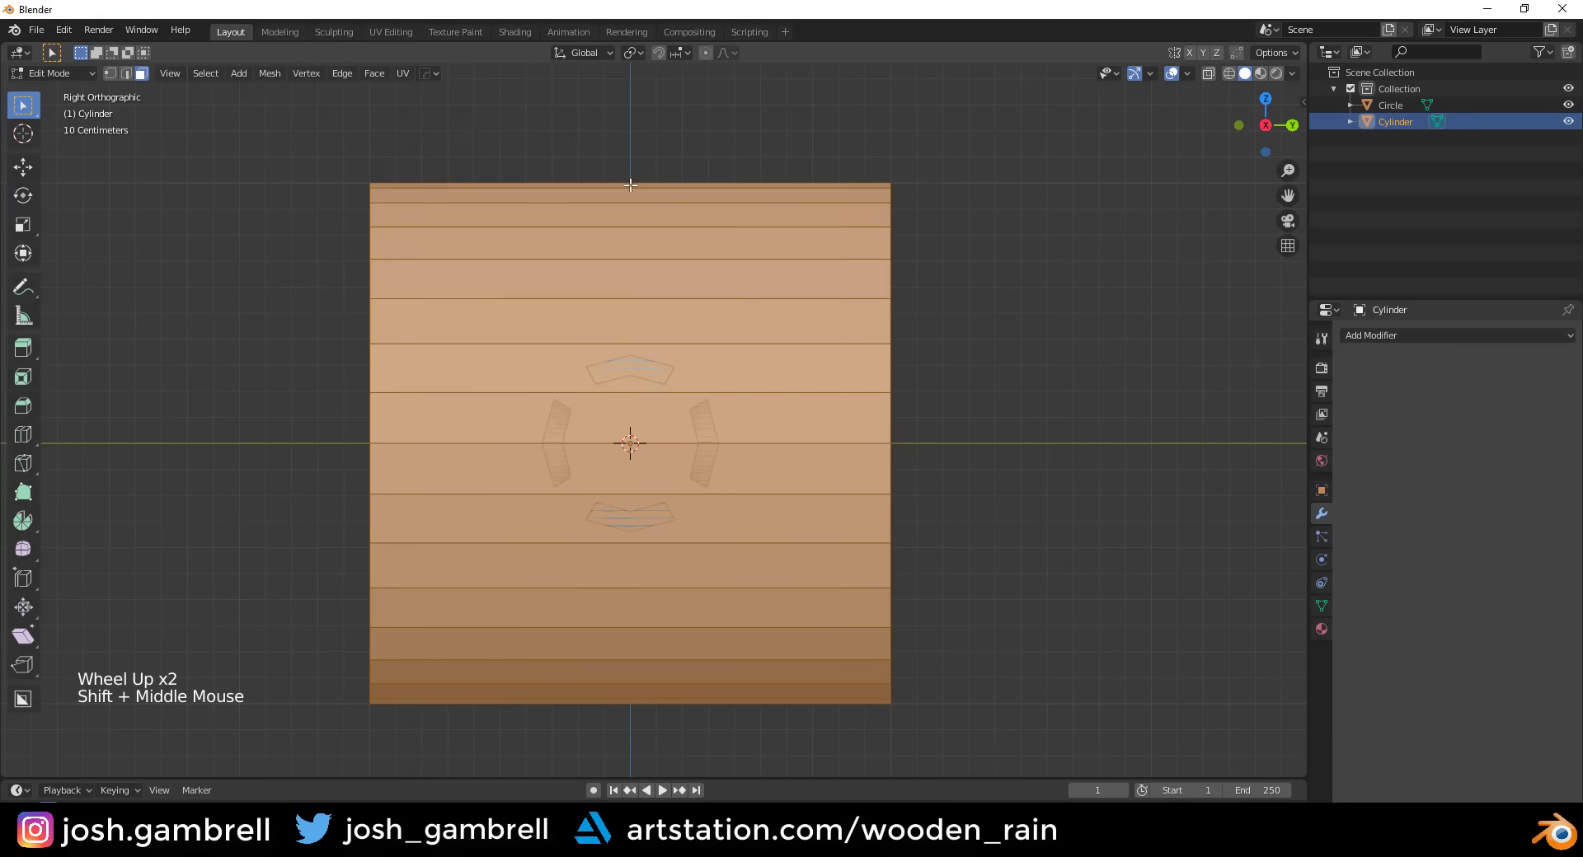
- Add two loop cuts on the cylinder and scale them apart to frame the ring
key(ctrl+r)
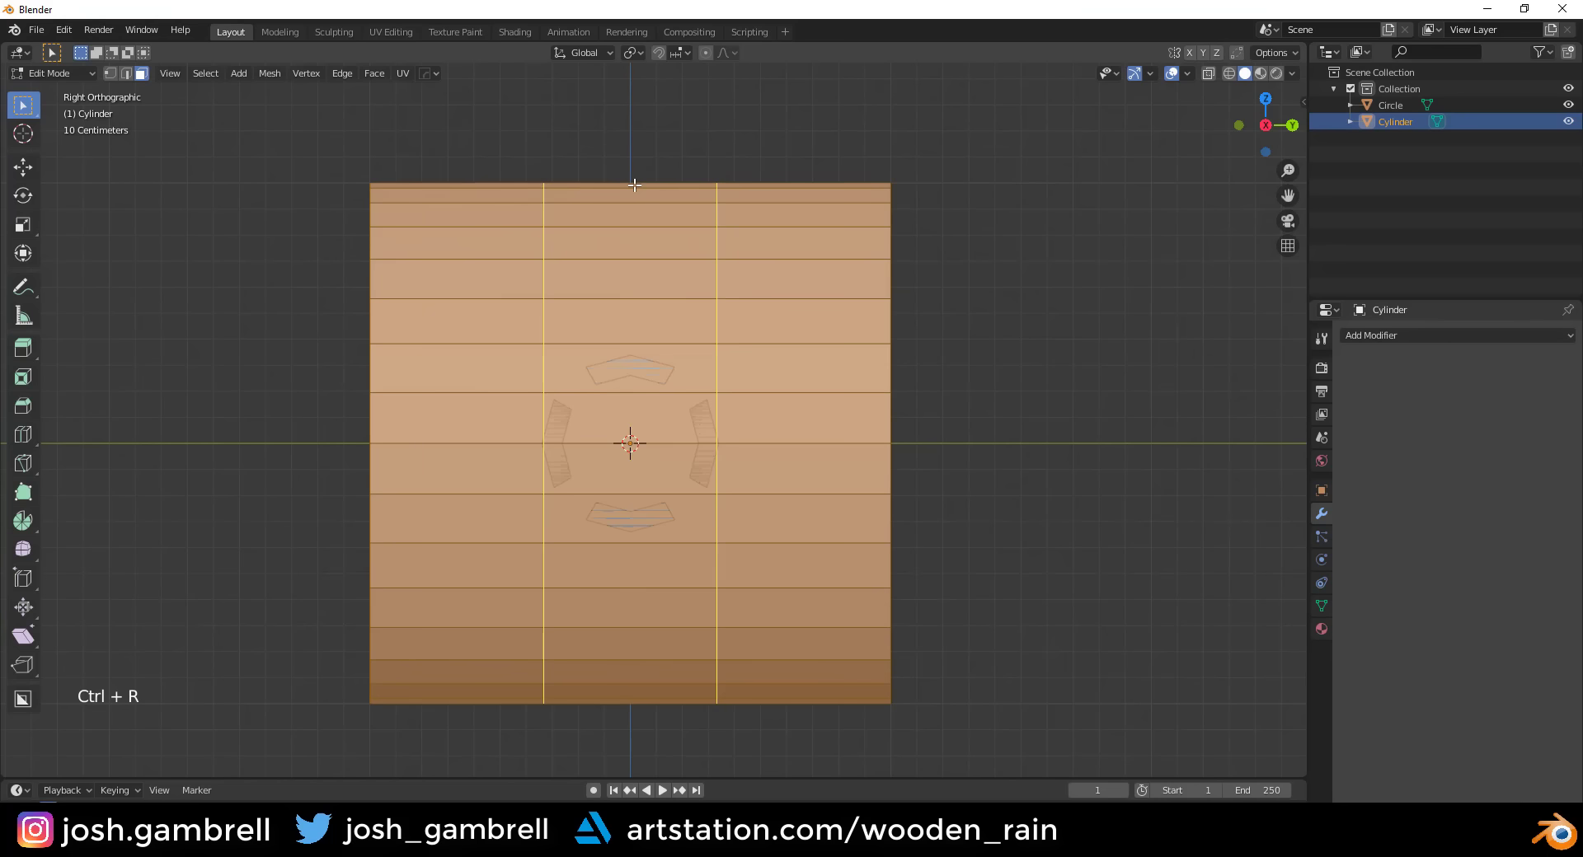
key(s)
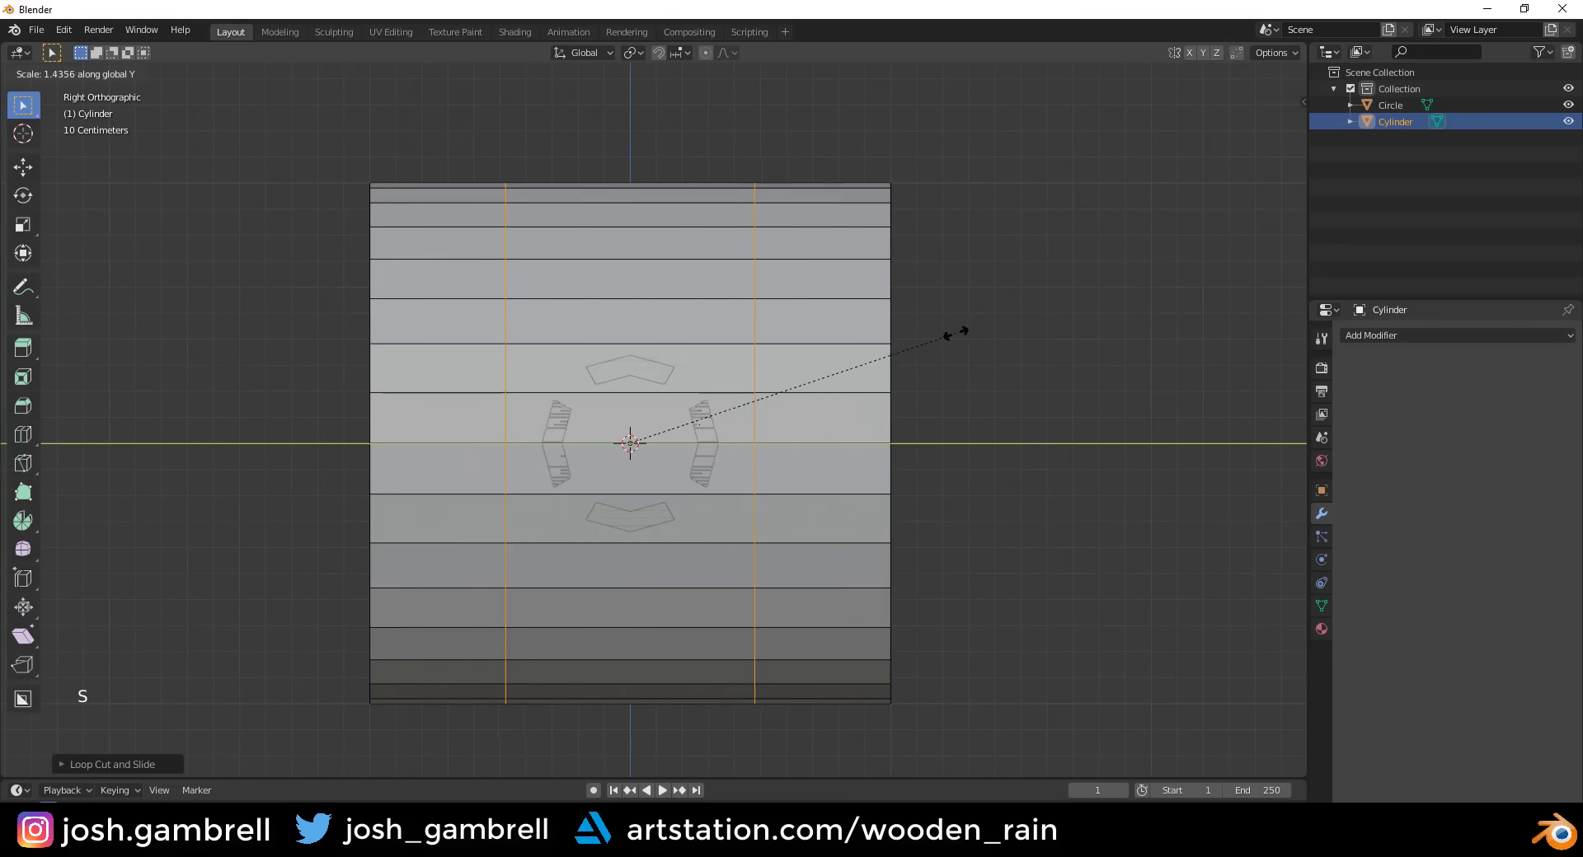
middle_click(692, 439)
scroll(up, 3)
key(3)
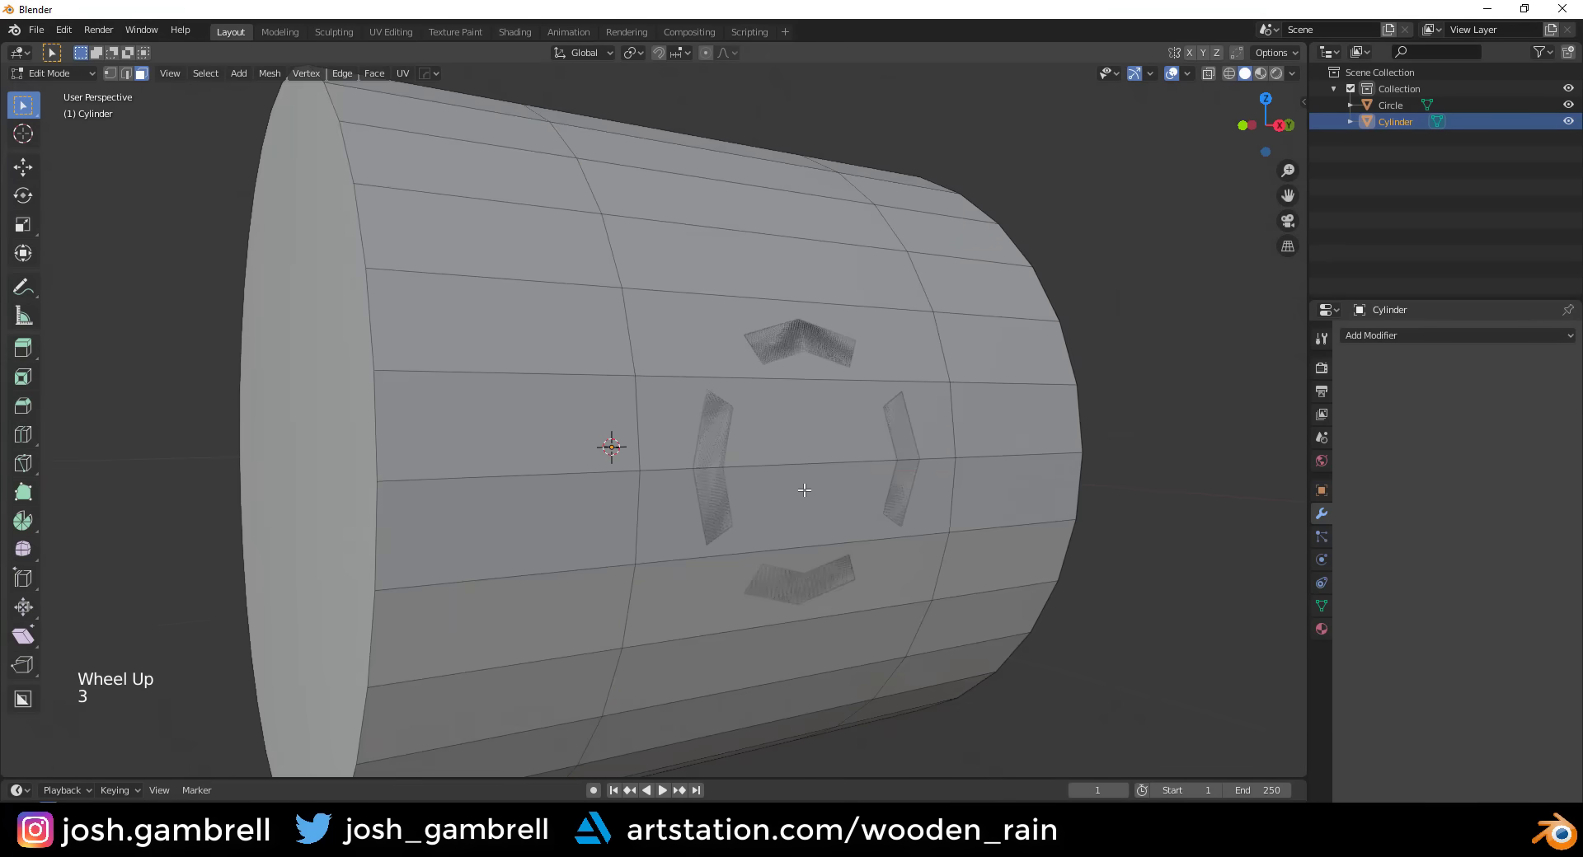
- Select the four cylinder faces lying behind the wrapped ring
click(701, 336)
click(683, 413)
click(682, 528)
click(688, 594)
middle_click(811, 395)
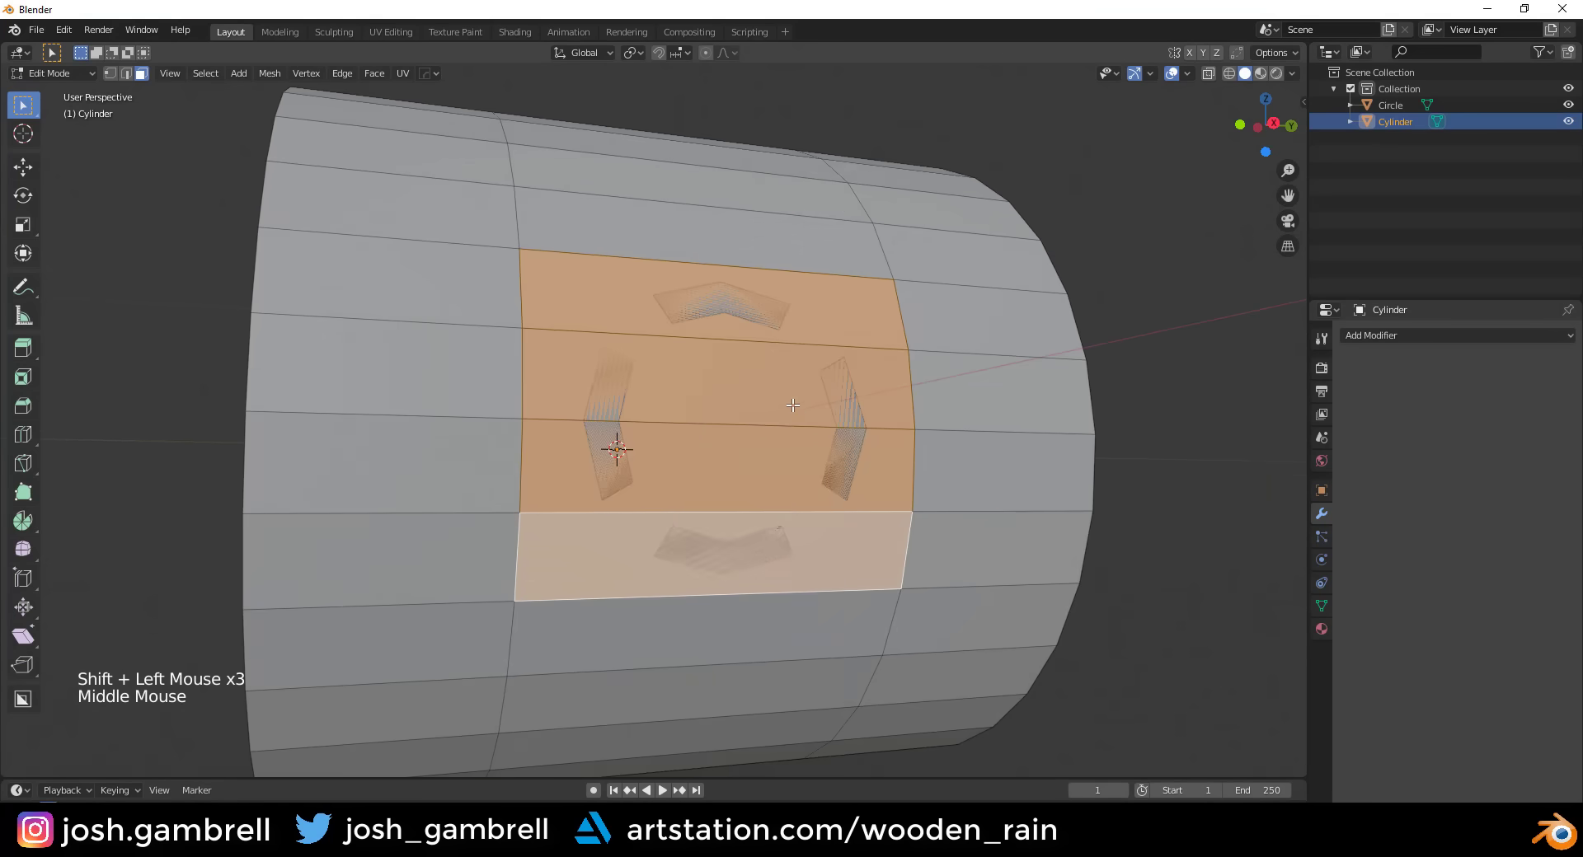
- Delete the selected faces to open a rectangular hole around the ring
key(x)
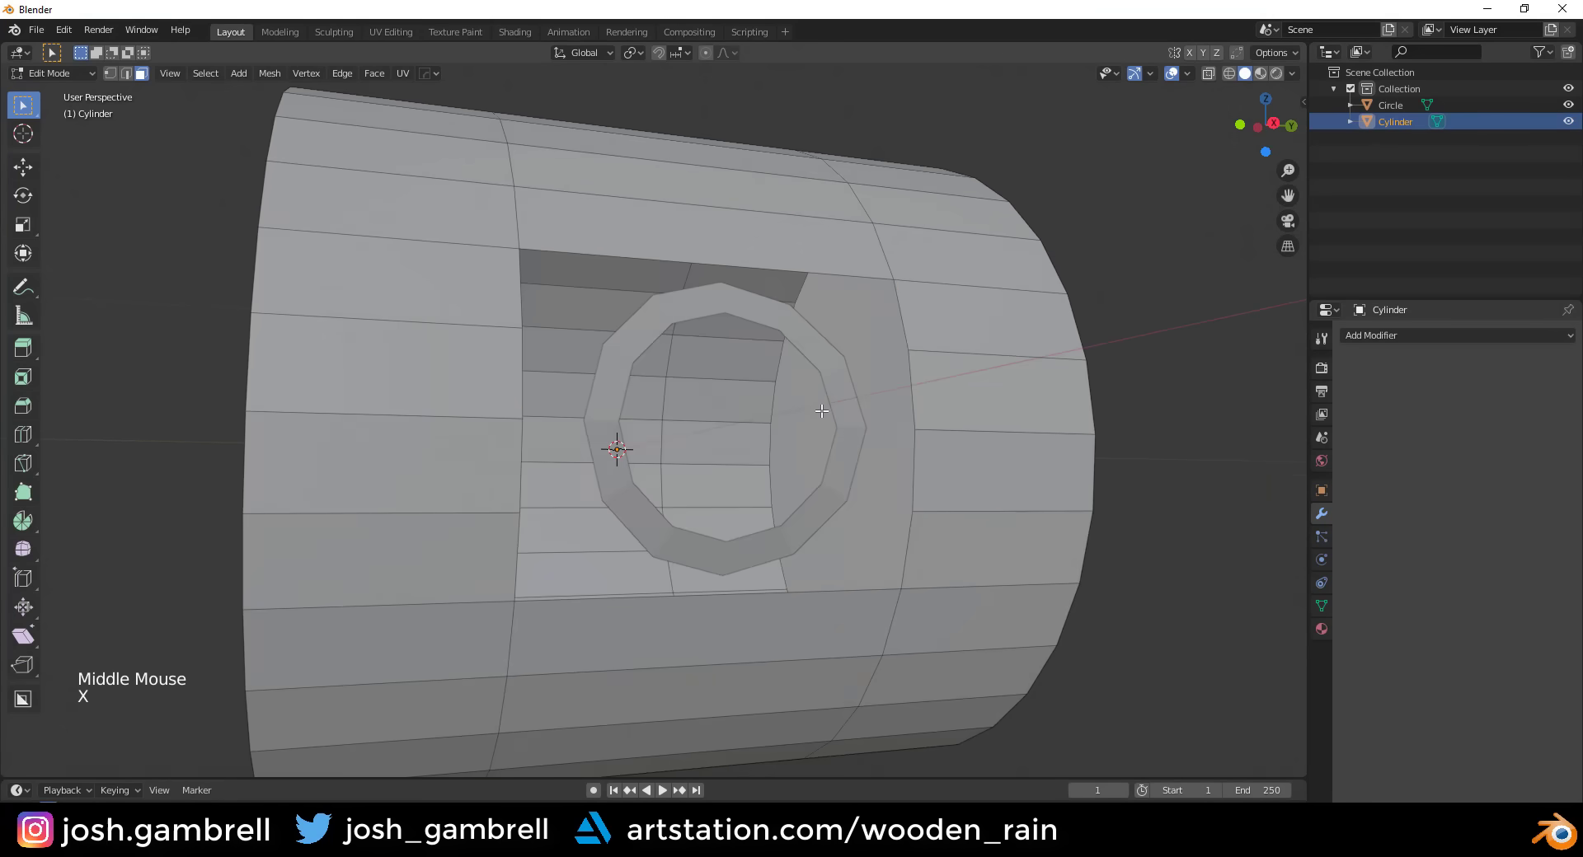
middle_click(801, 404)
key(Tab)
- Join the ring and cylinder into a single object
click(596, 361)
click(432, 267)
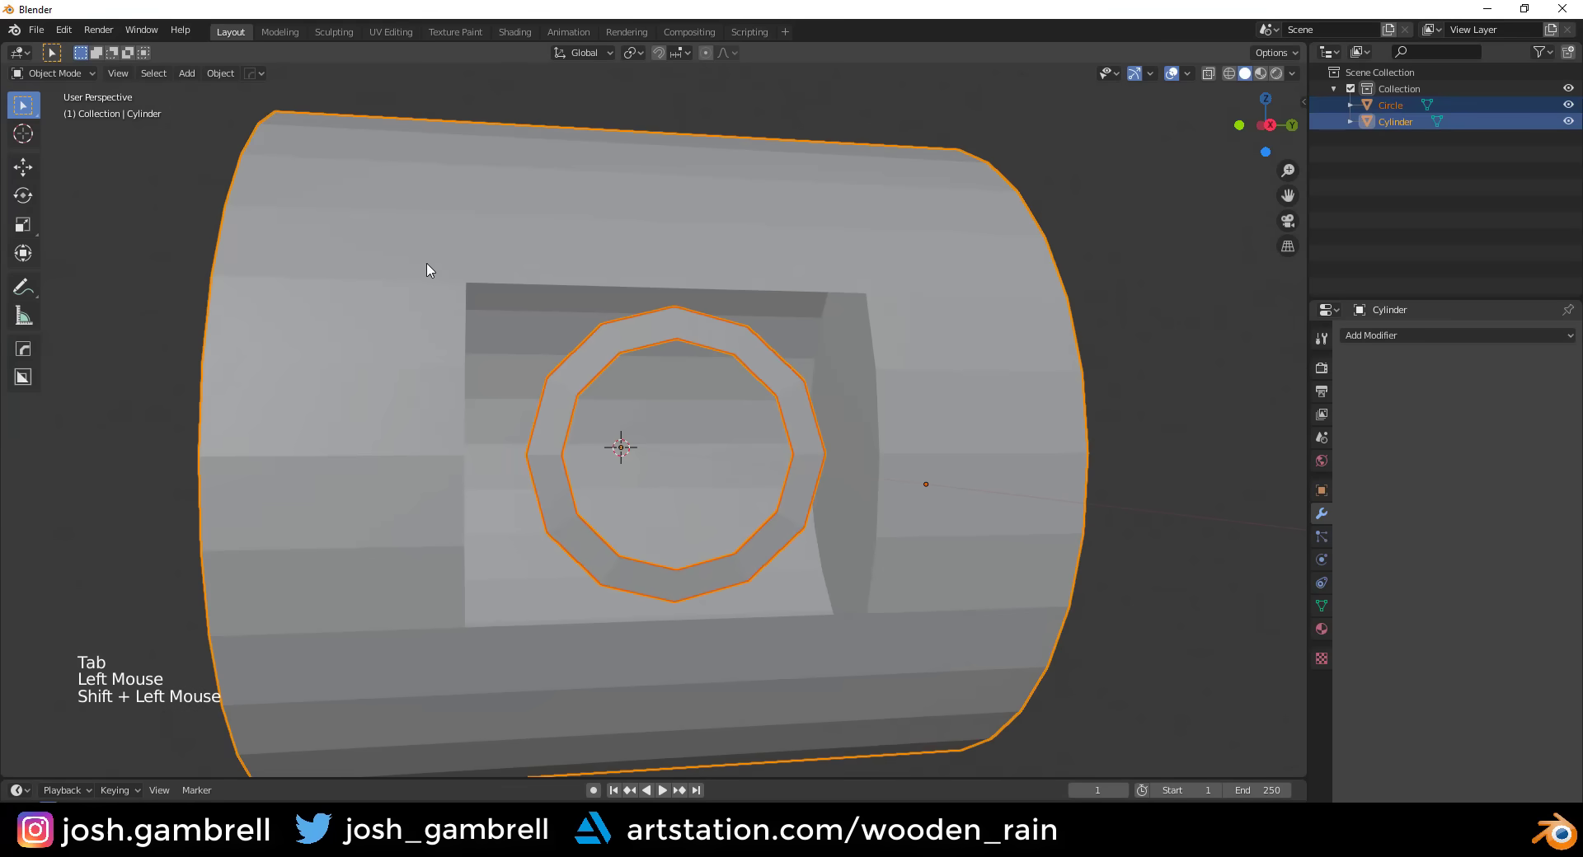
key(ctrl+j)
middle_click(961, 444)
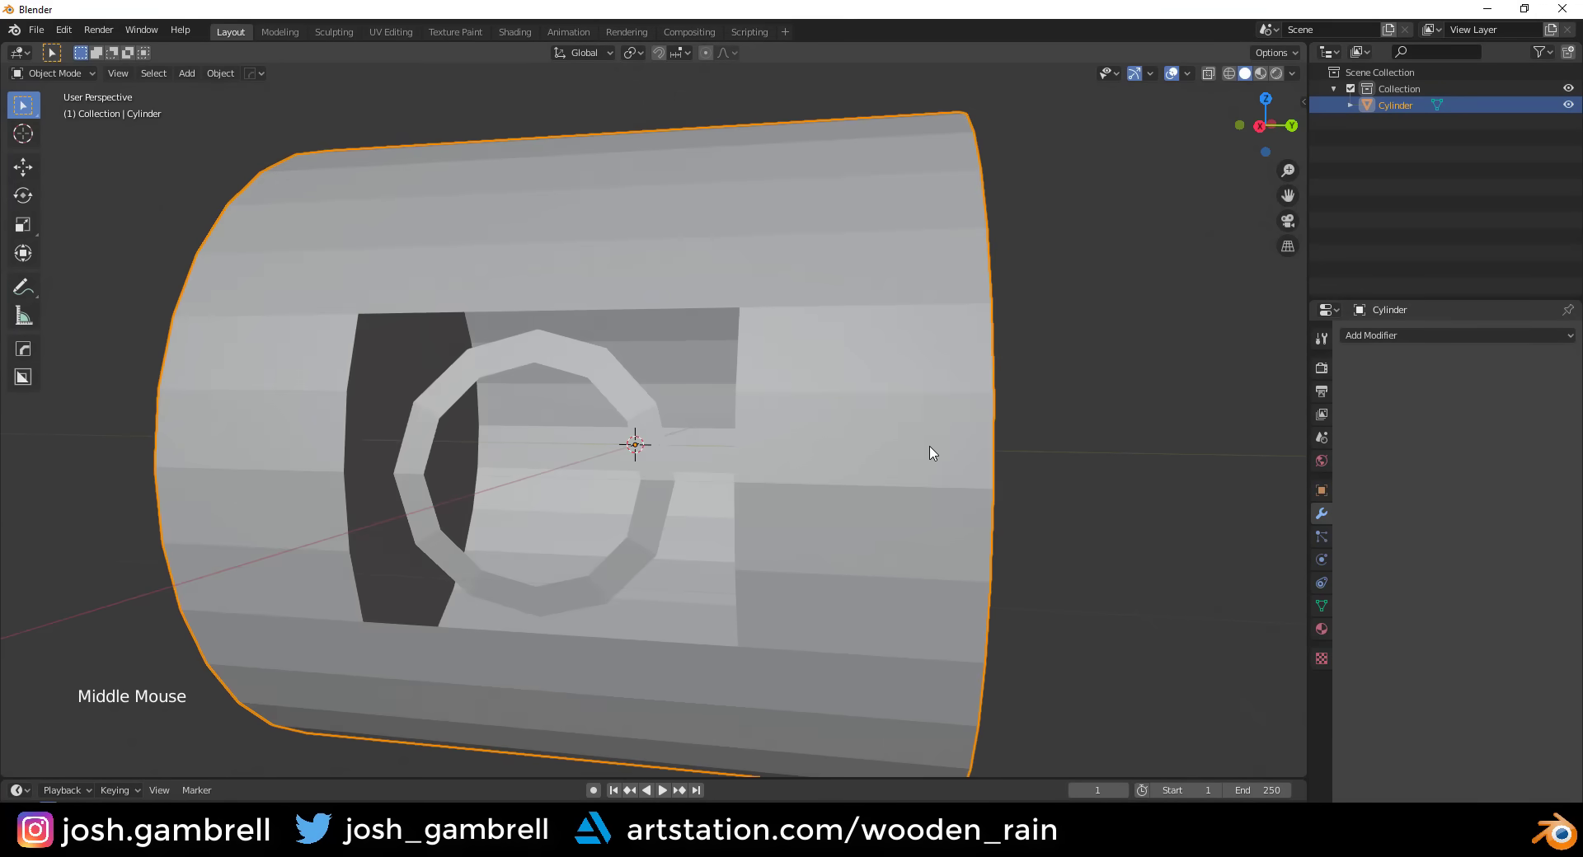
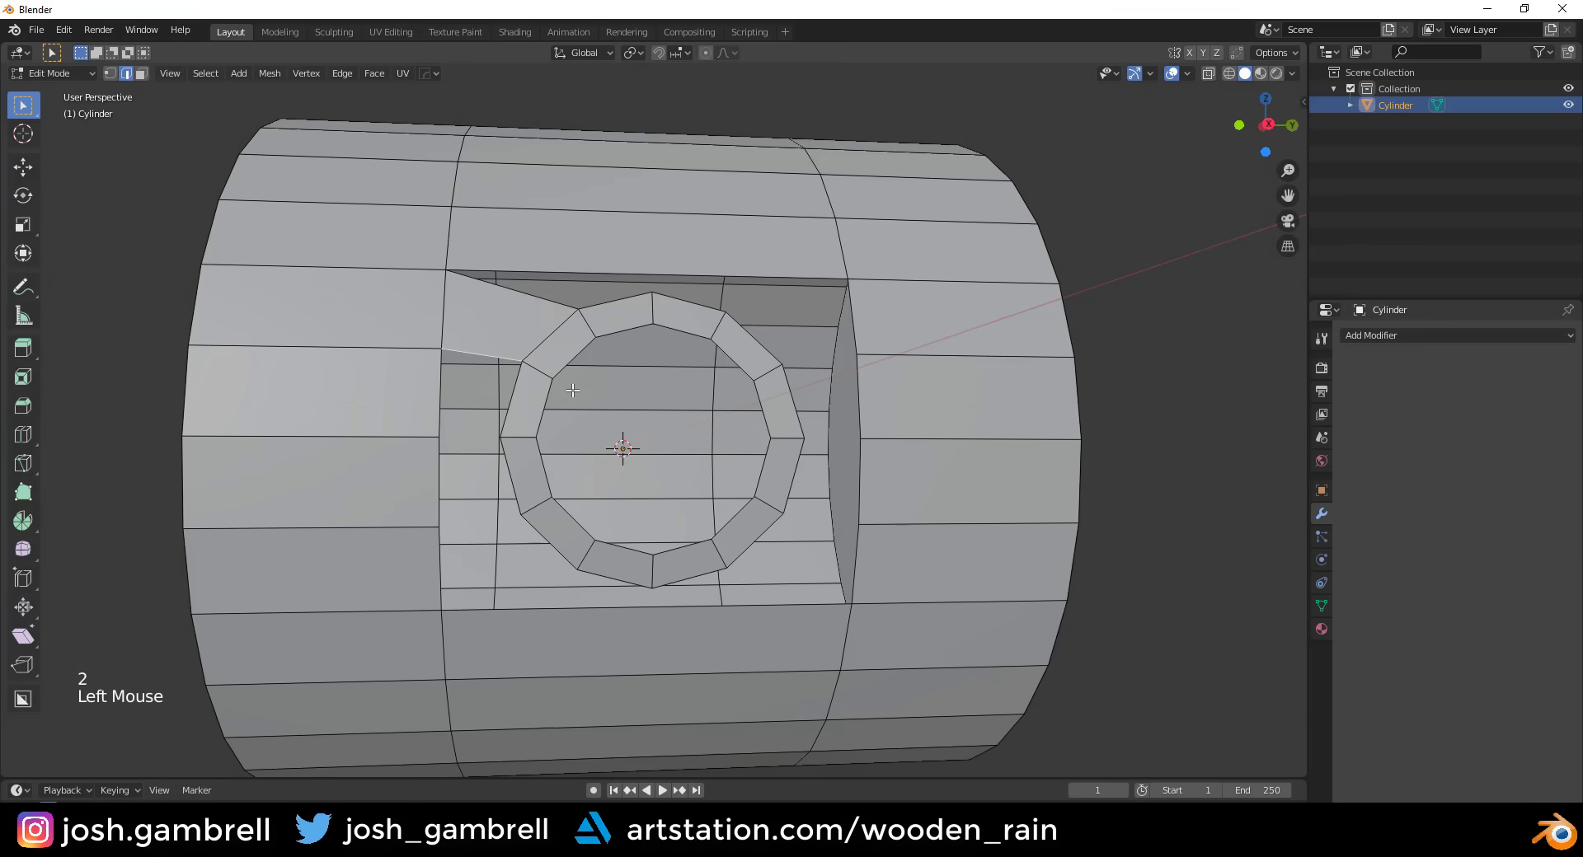
- Build the first faces bridging the hole's corner to the ring
key(f)
key(f)
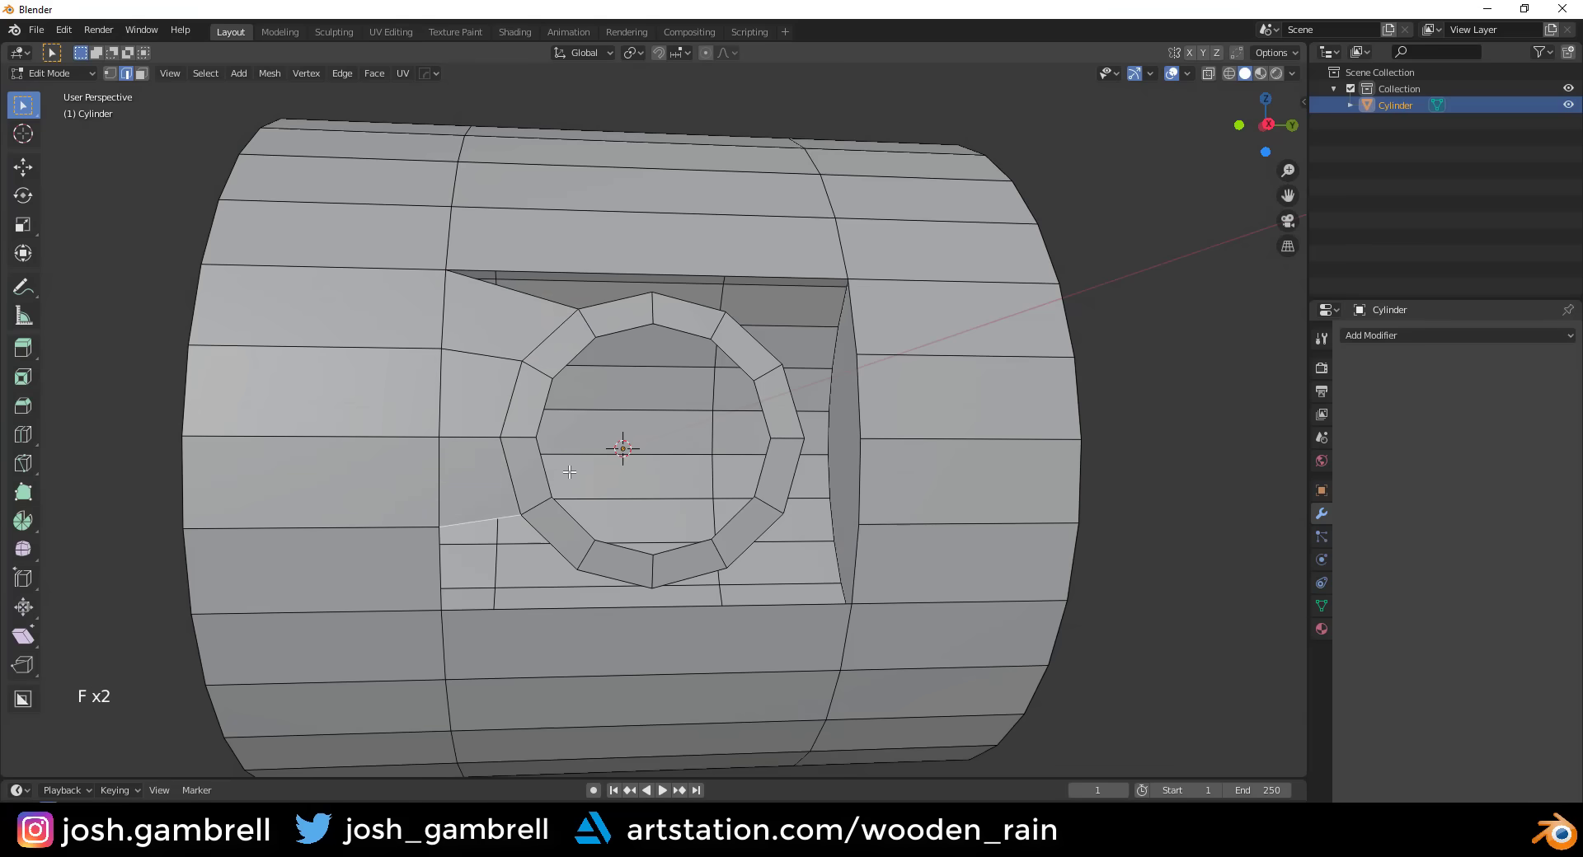
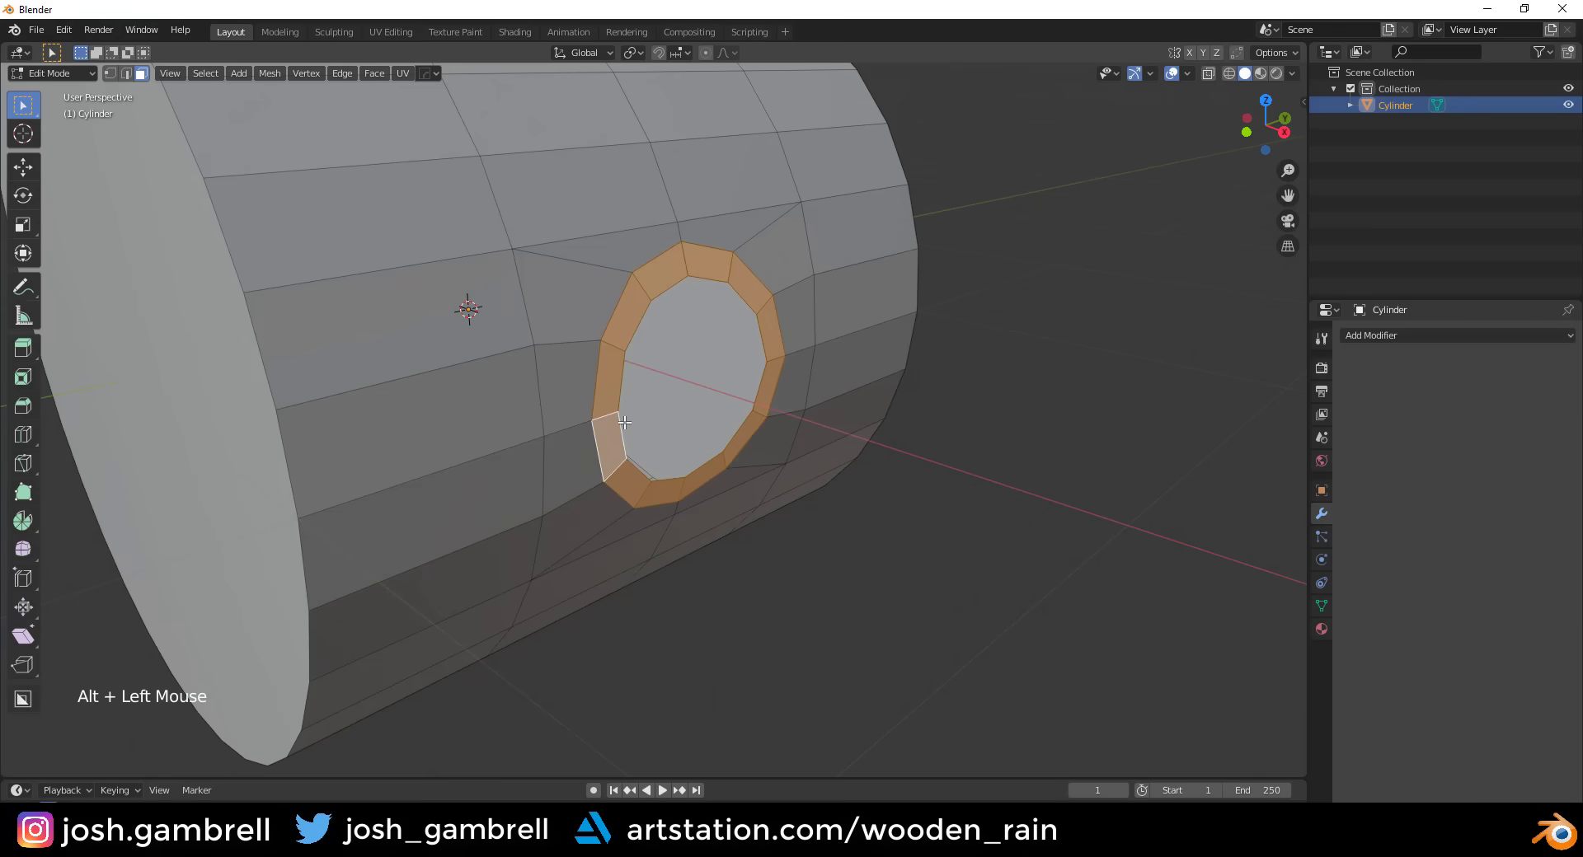
- Extrude the ring outward into a short tube and scale its end flat along X
key(e)
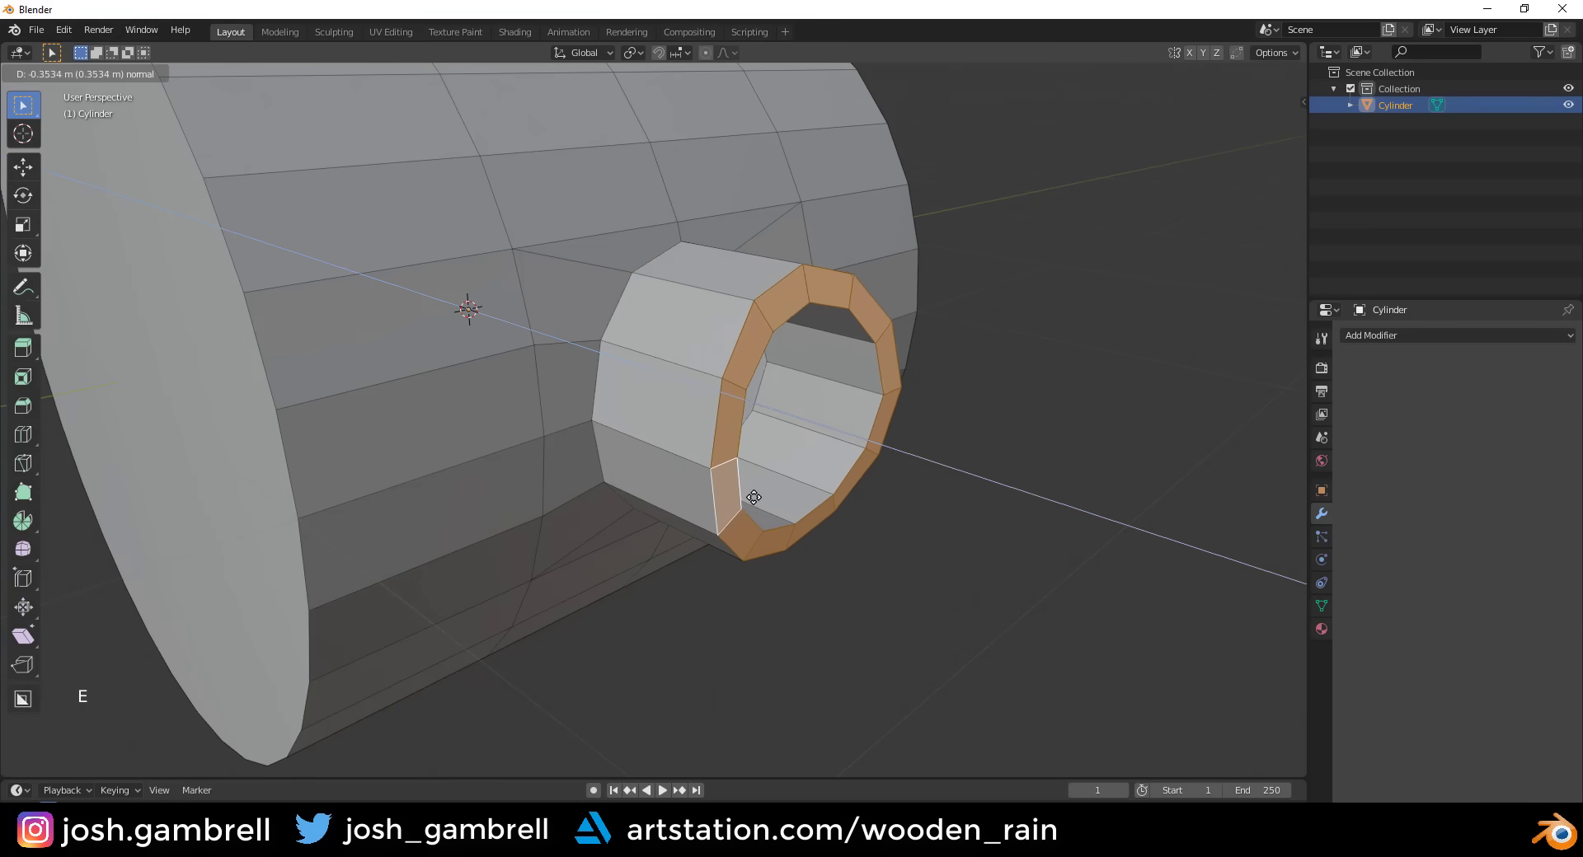
middle_click(804, 489)
key(s)
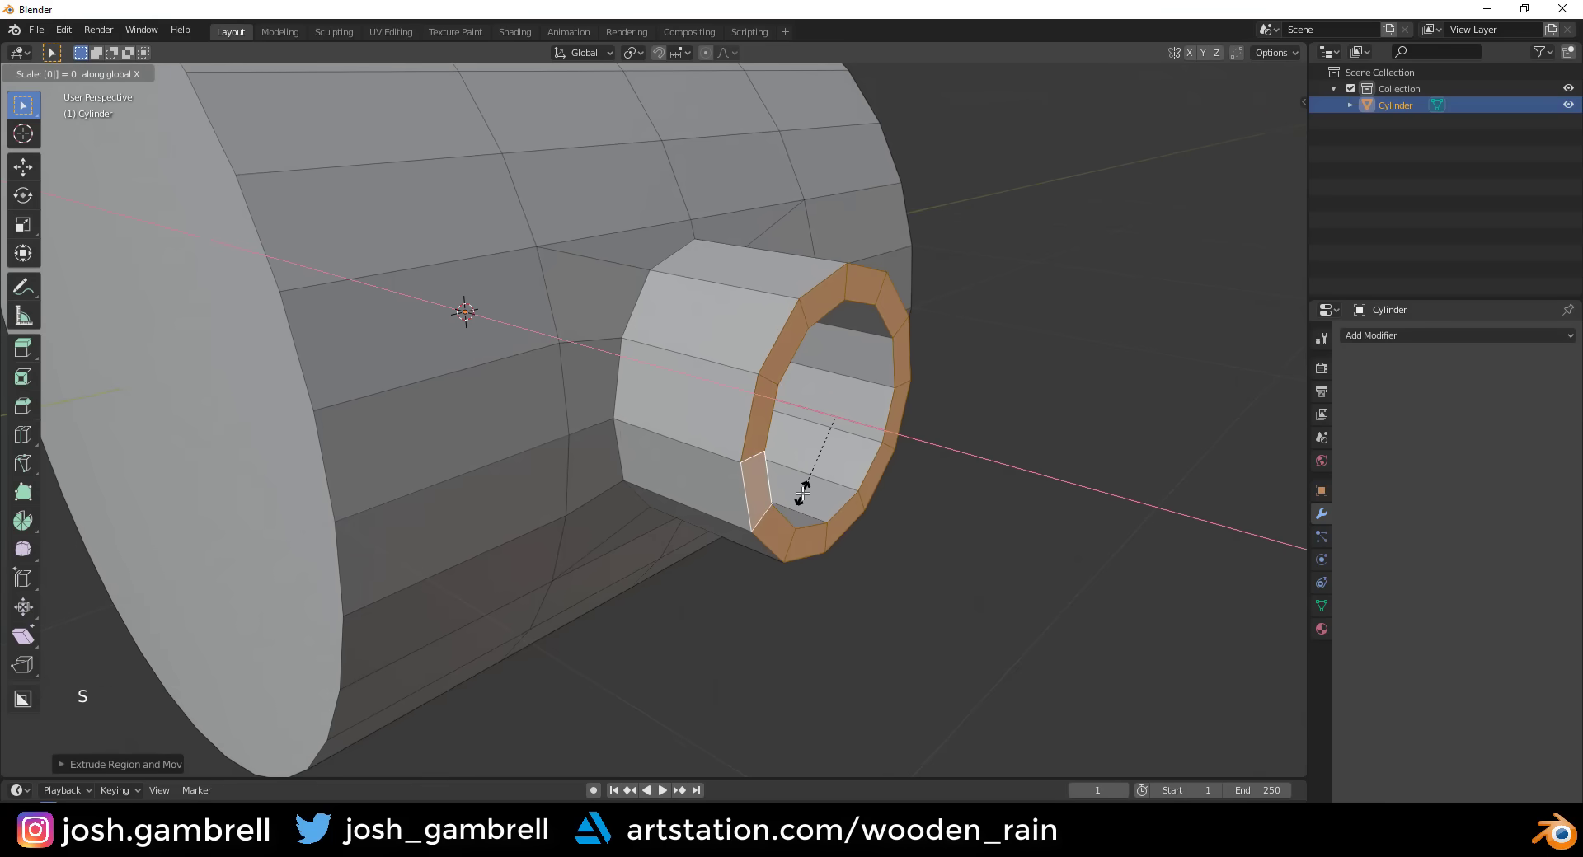
key(Tab)
middle_click(898, 441)
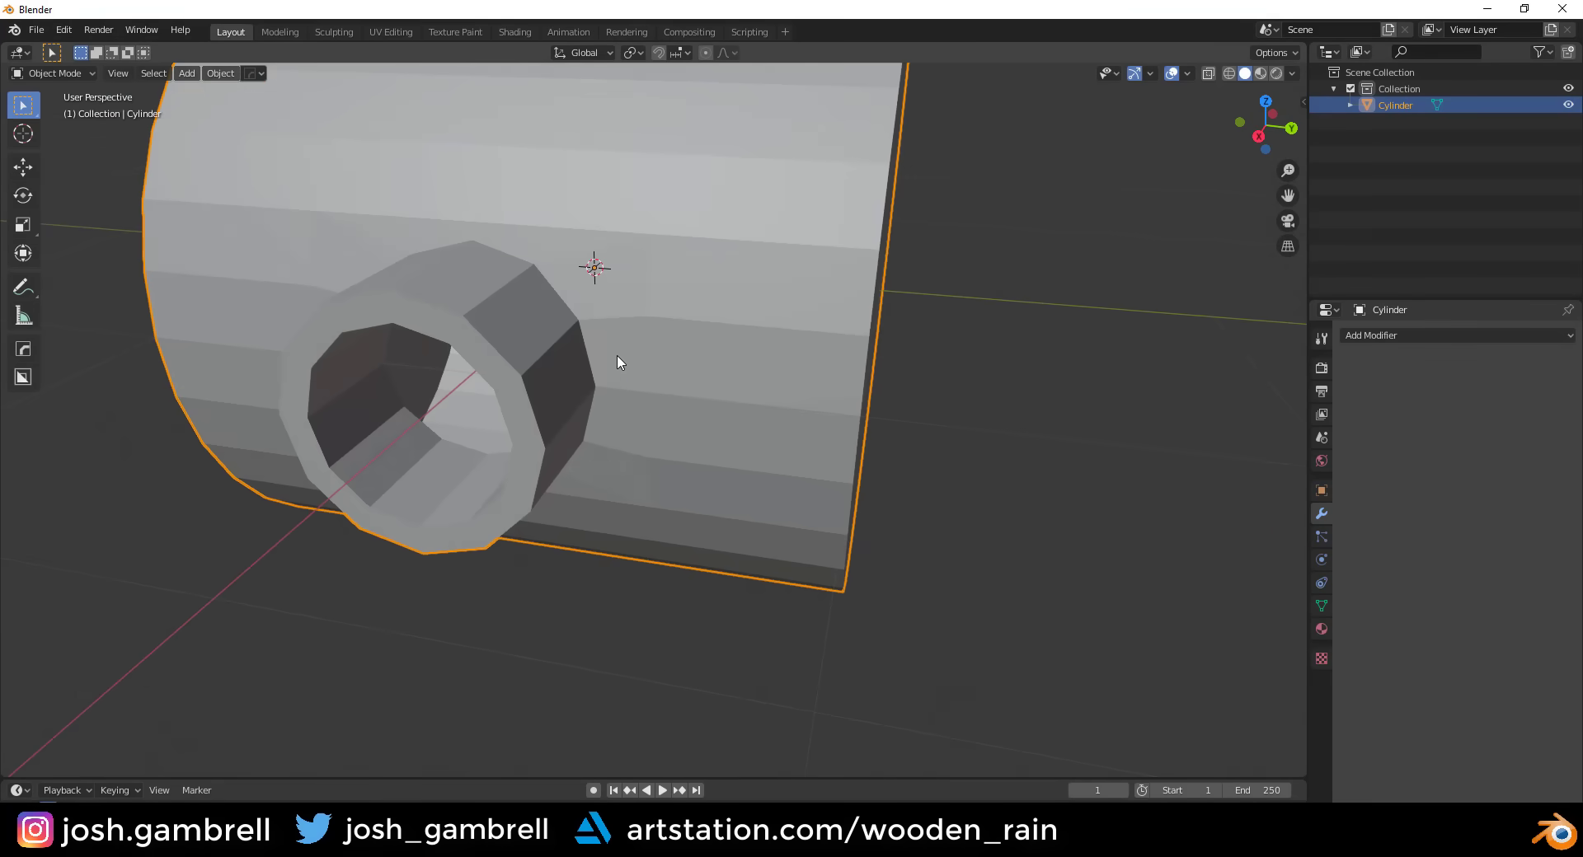
- Add a level-3 Subdivision Surface modifier and inspect the smoothed tube join
middle_click(630, 360)
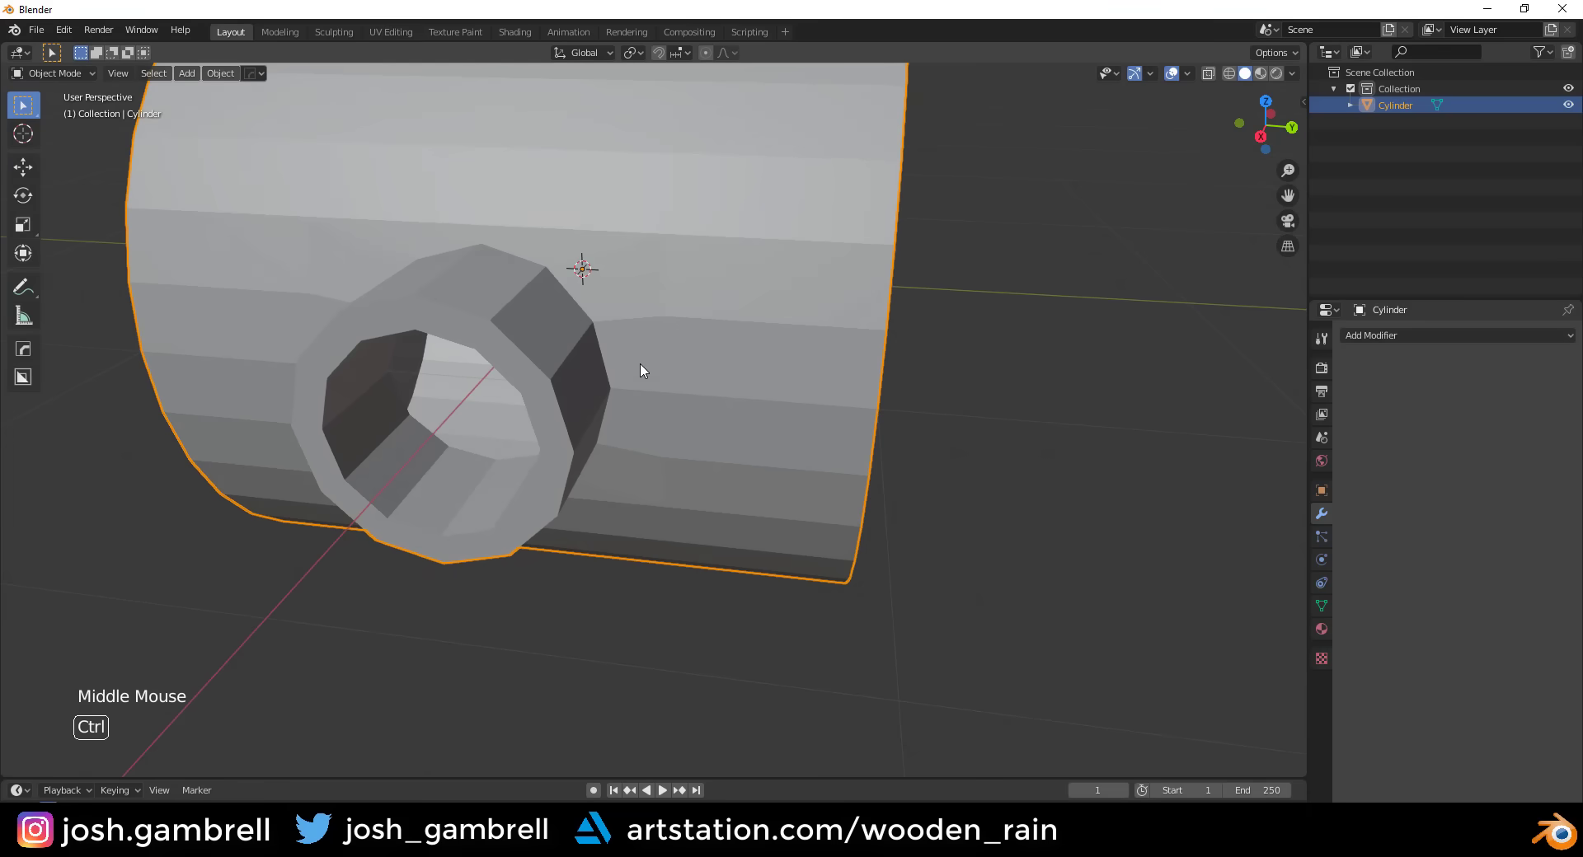
key(ctrl+3)
middle_click(659, 355)
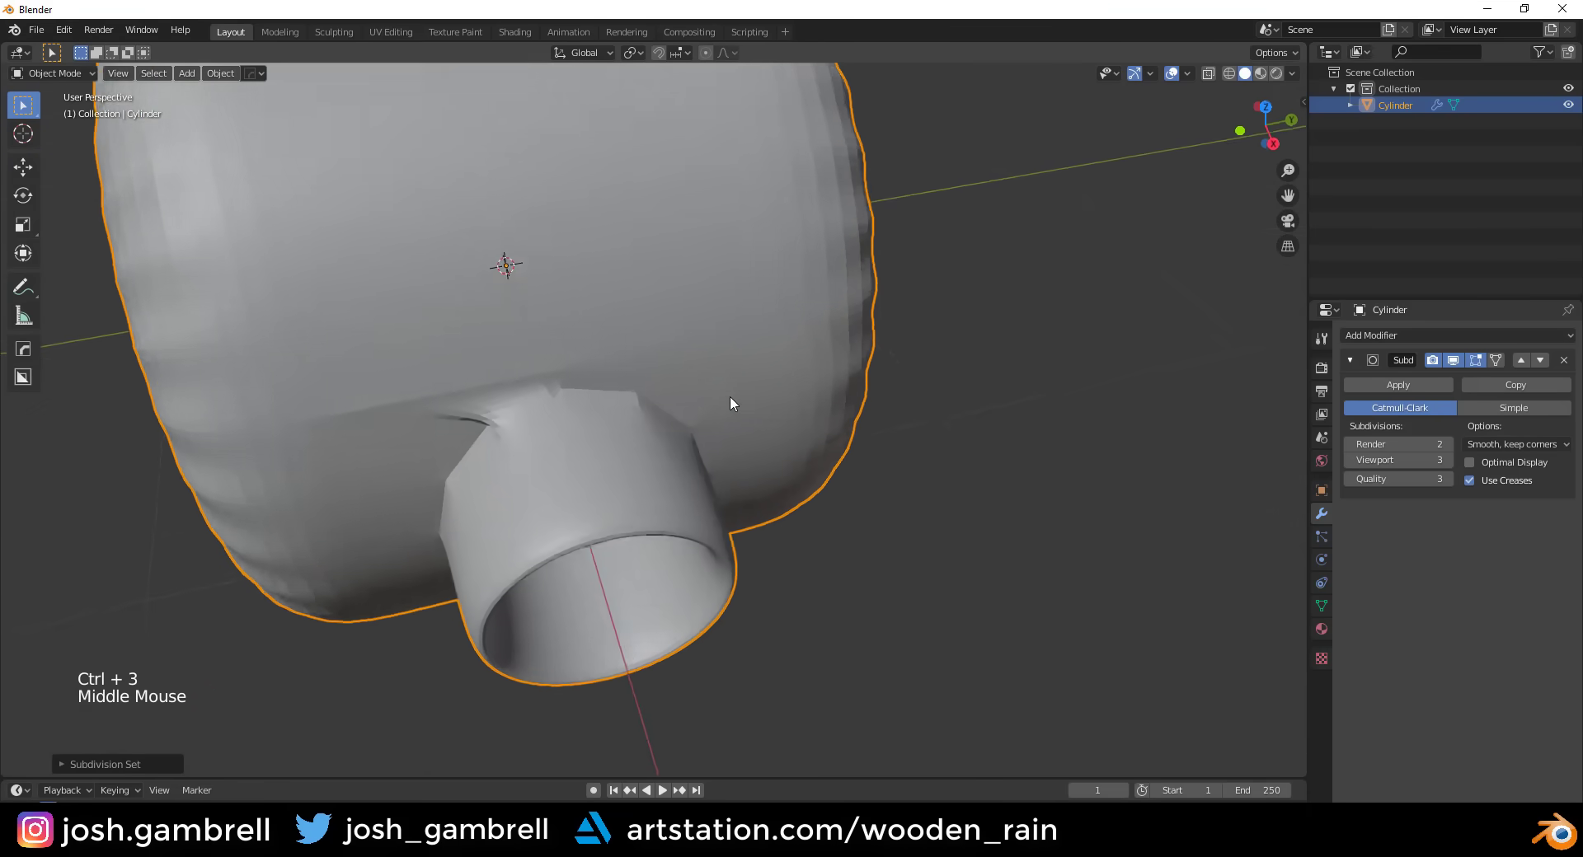
middle_click(778, 417)
scroll(up, 3)
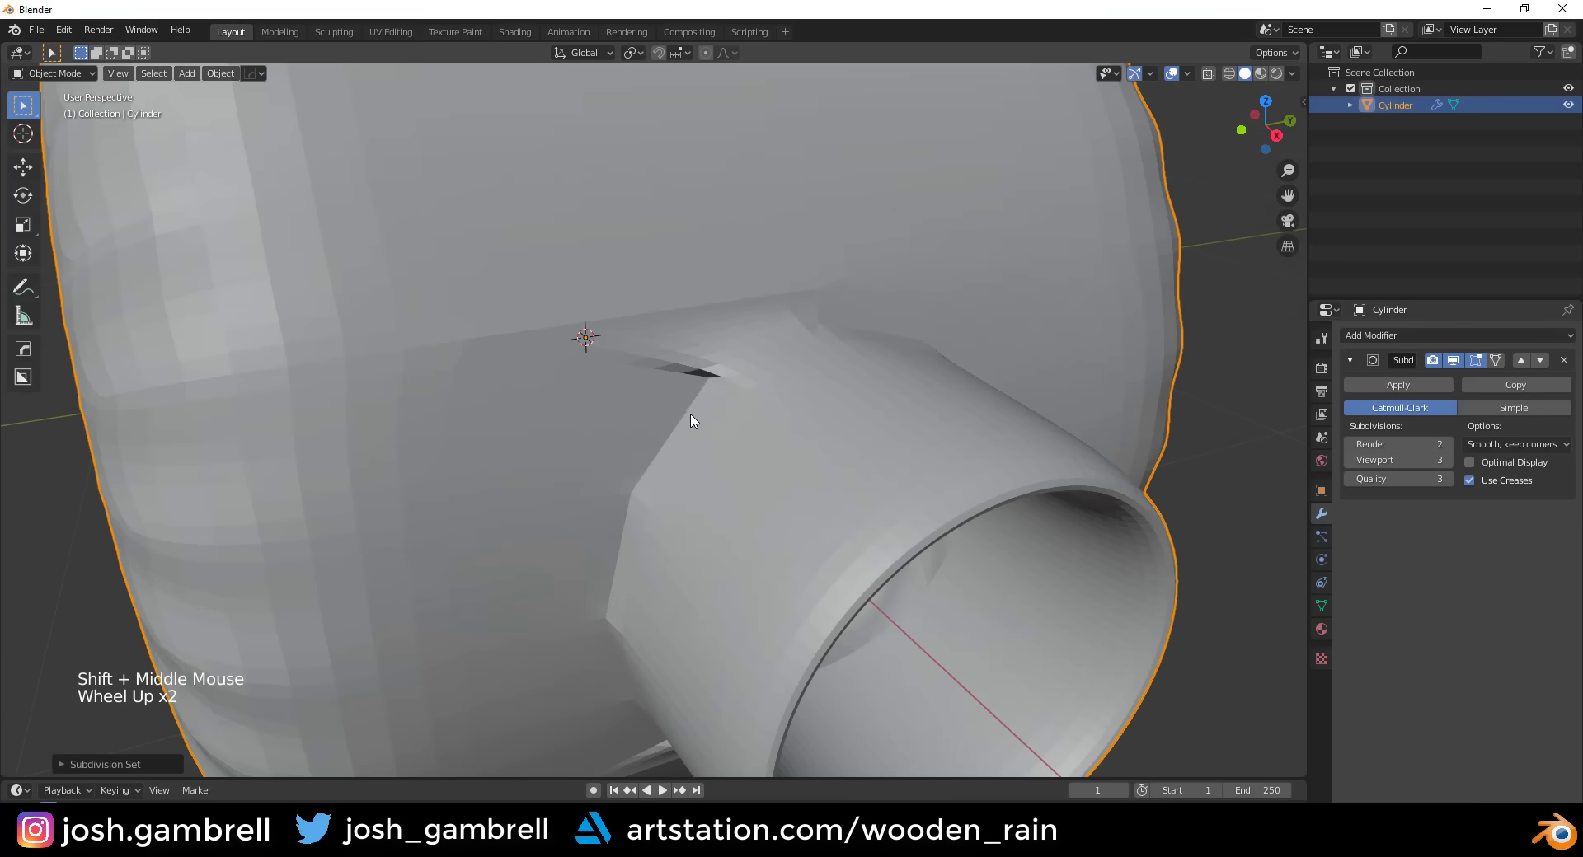
middle_click(765, 363)
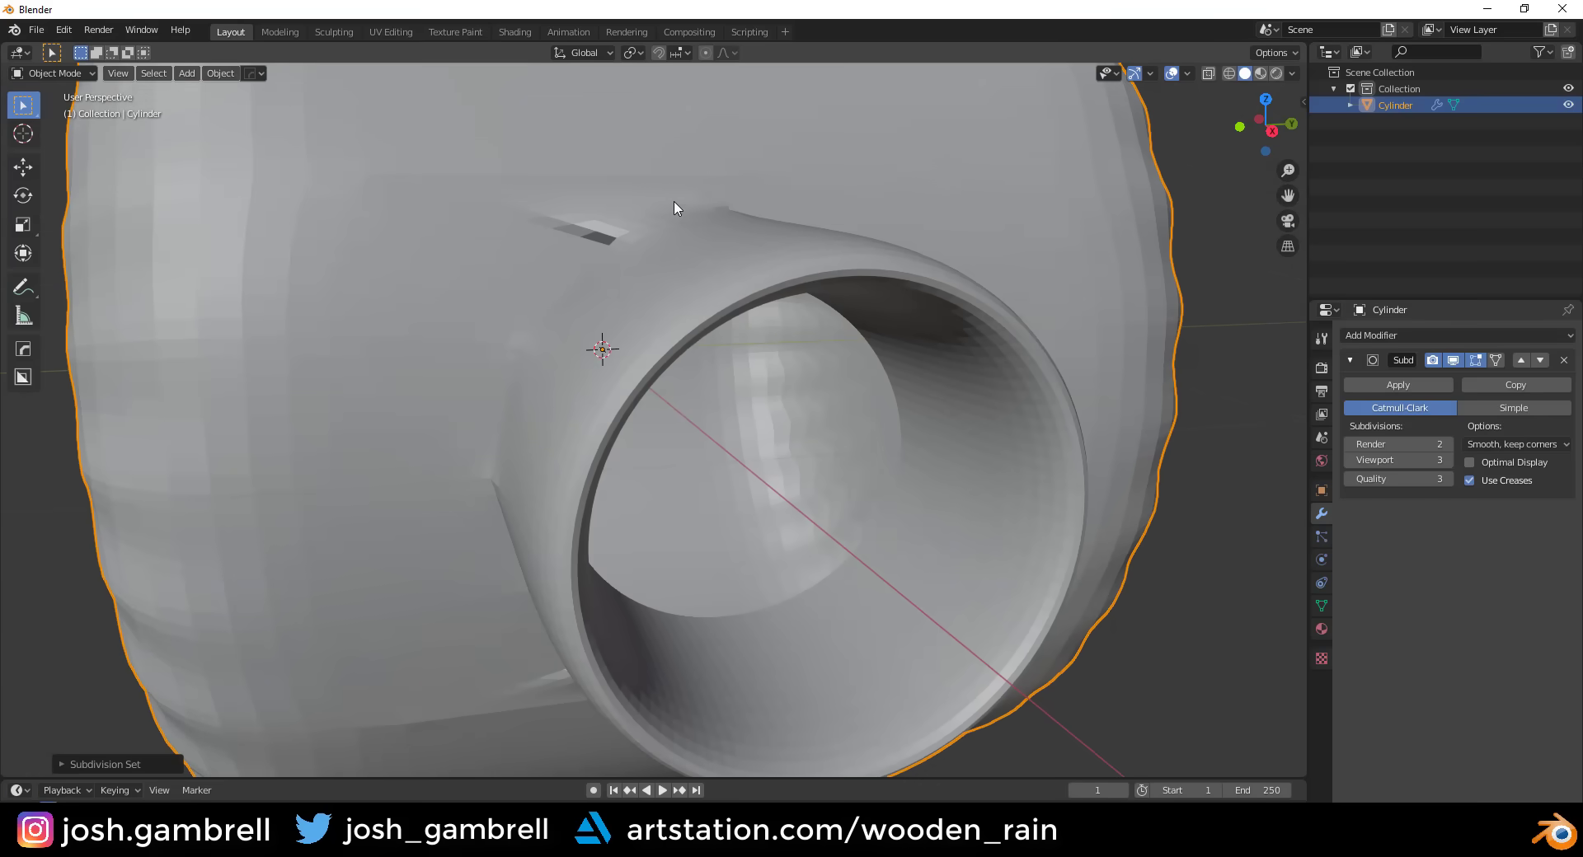
scroll(down, 3)
- Select all in Edit Mode and recalculate normals to remove shading artefacts
key(Tab)
scroll(down, 3)
key(a)
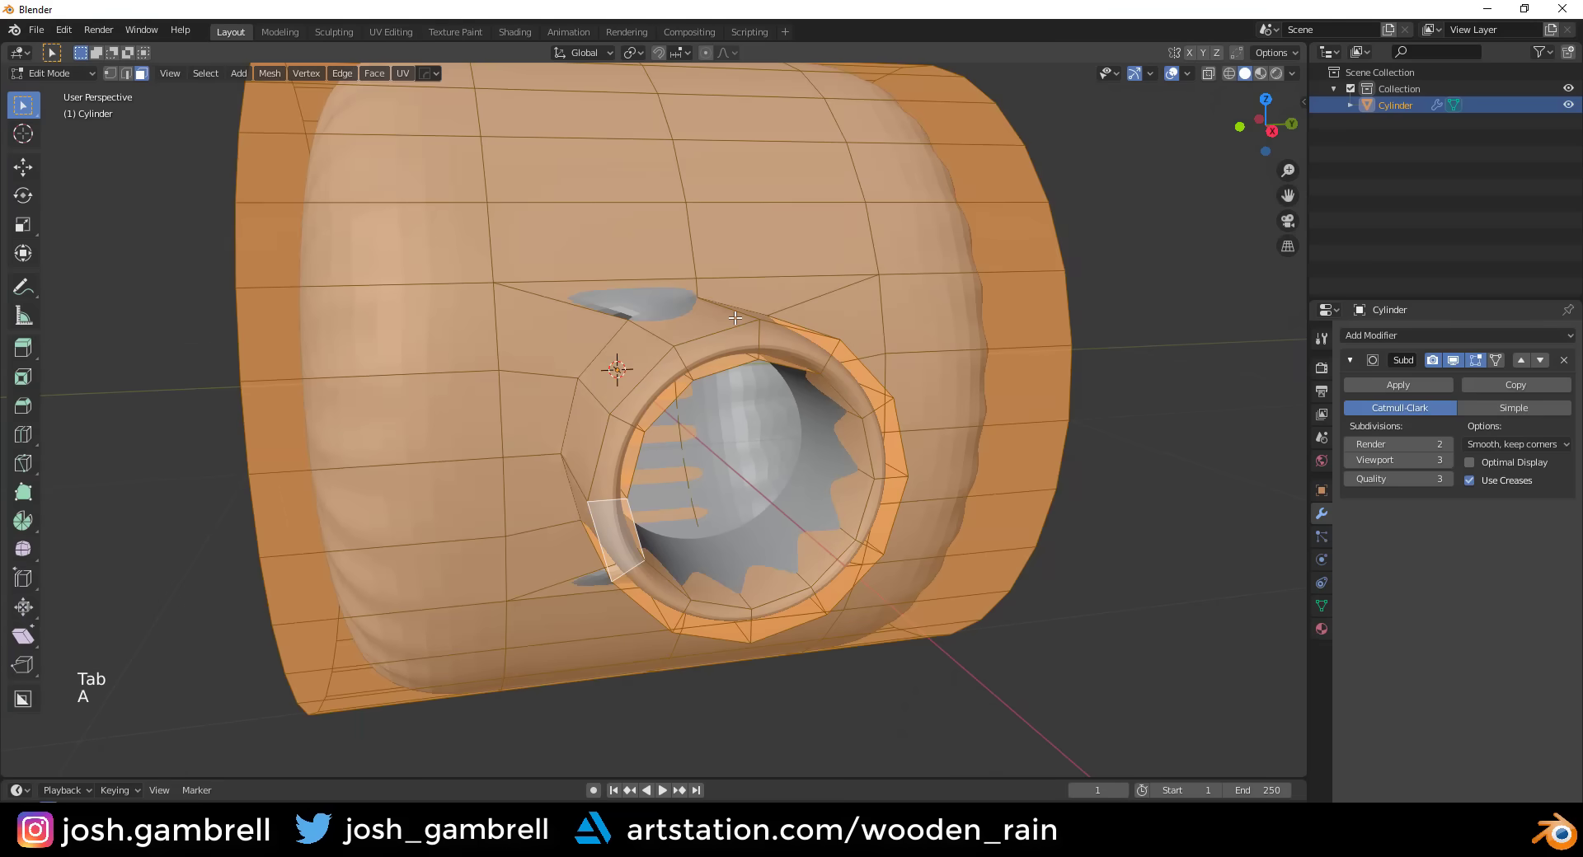
key(shift+n)
key(Tab)
middle_click(671, 392)
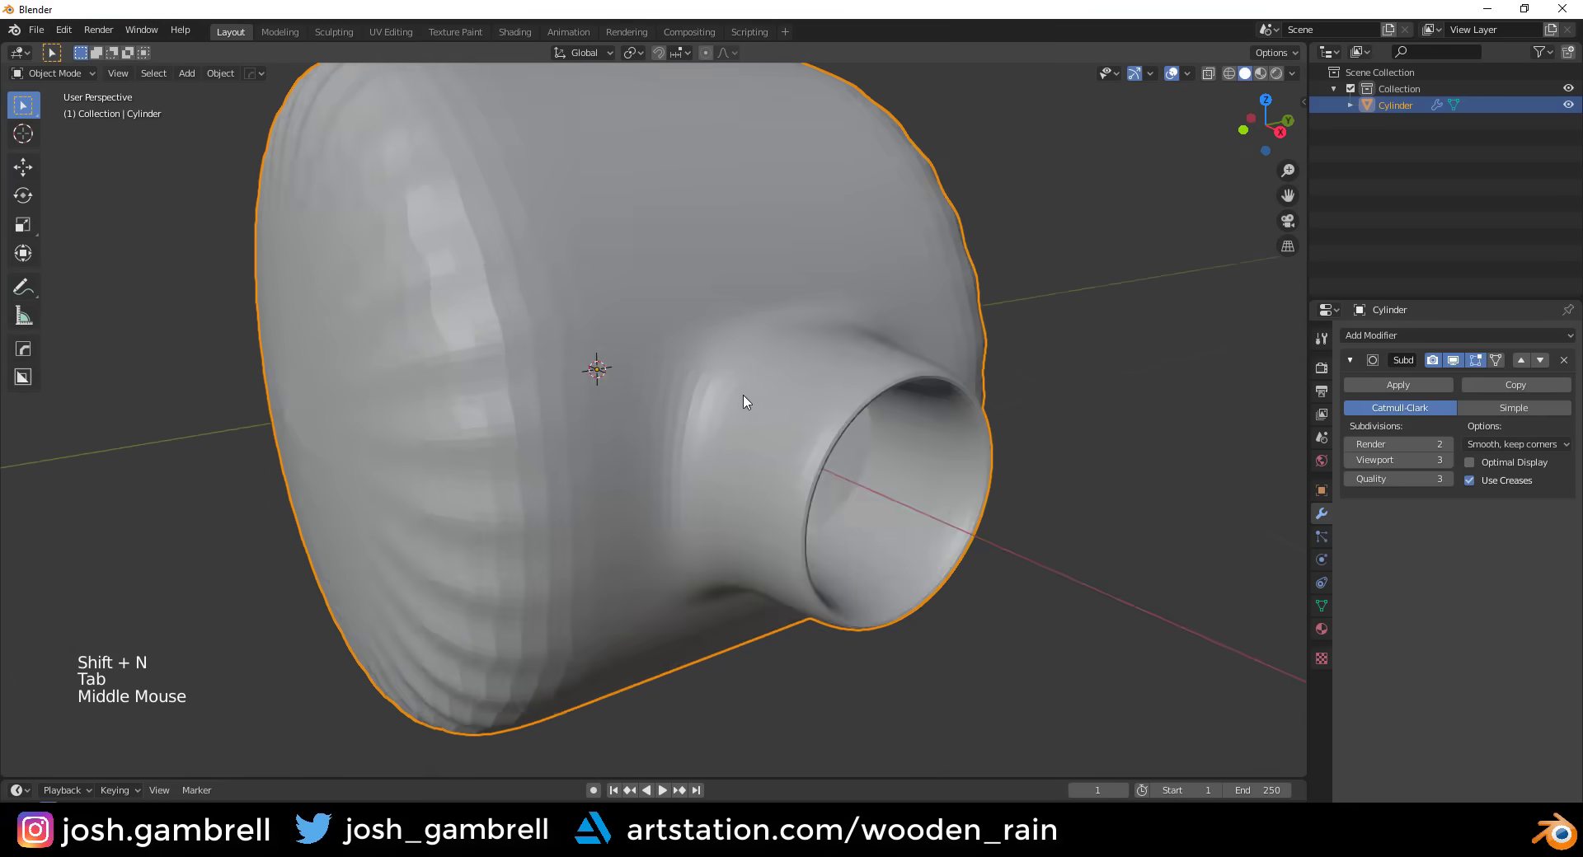
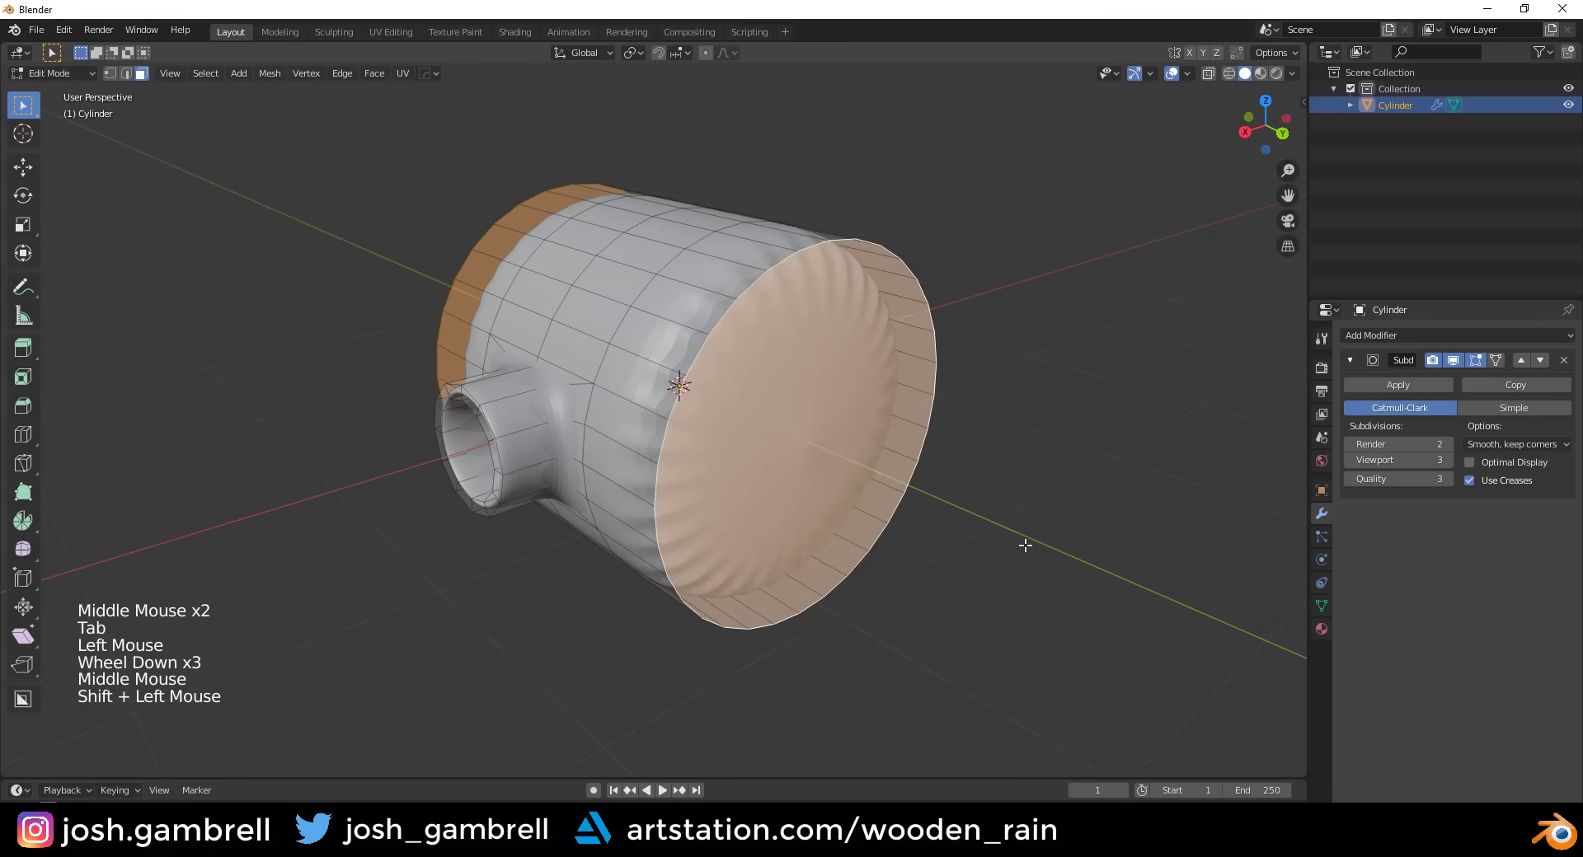
key(i)
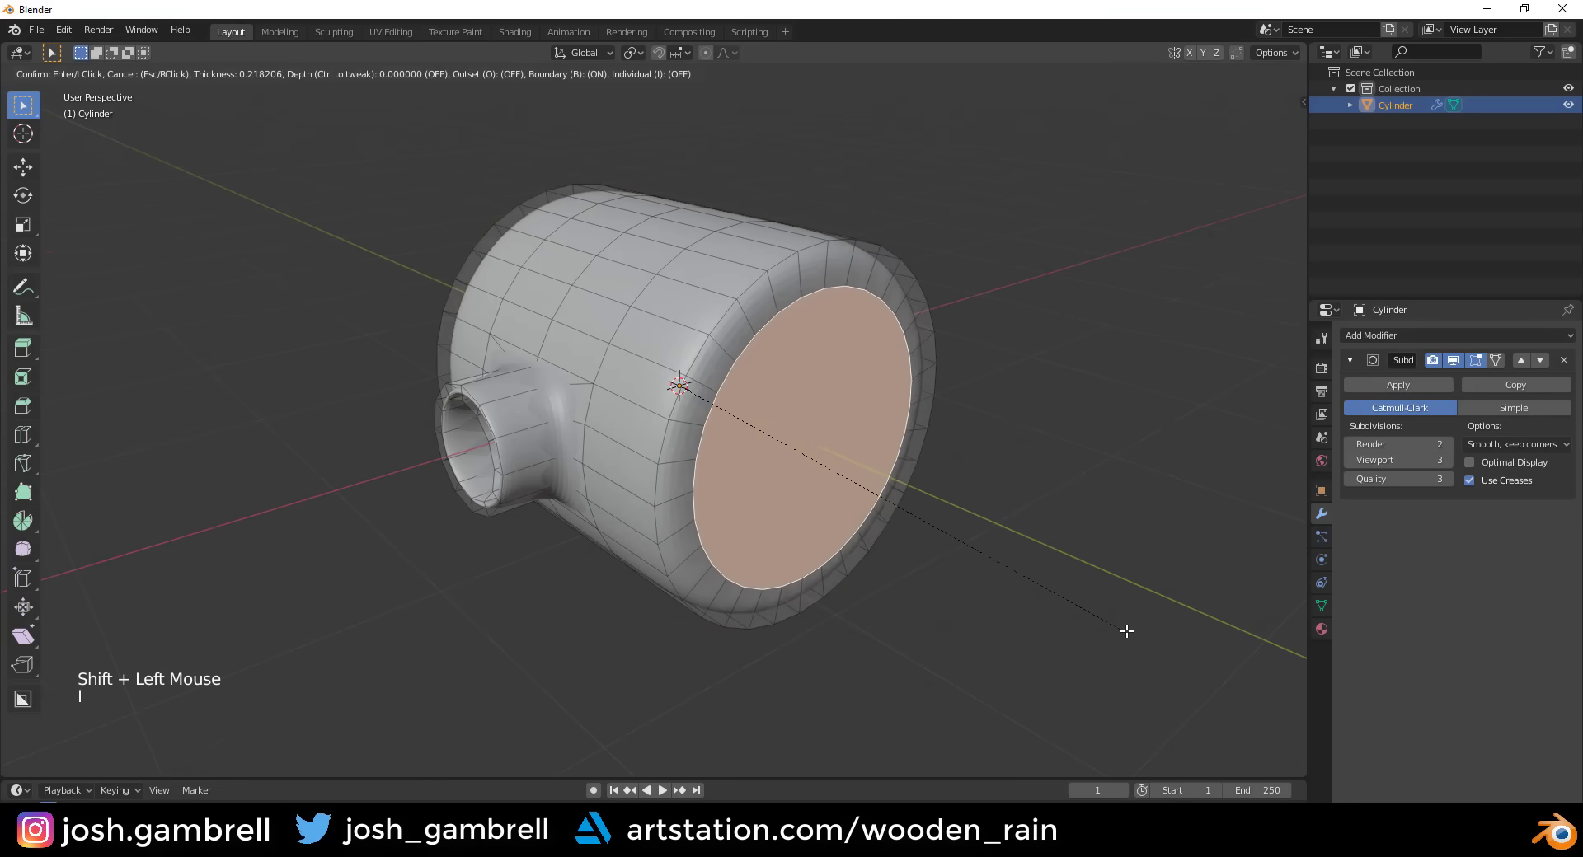
middle_click(672, 470)
key(Tab)
right_click(655, 269)
middle_click(728, 461)
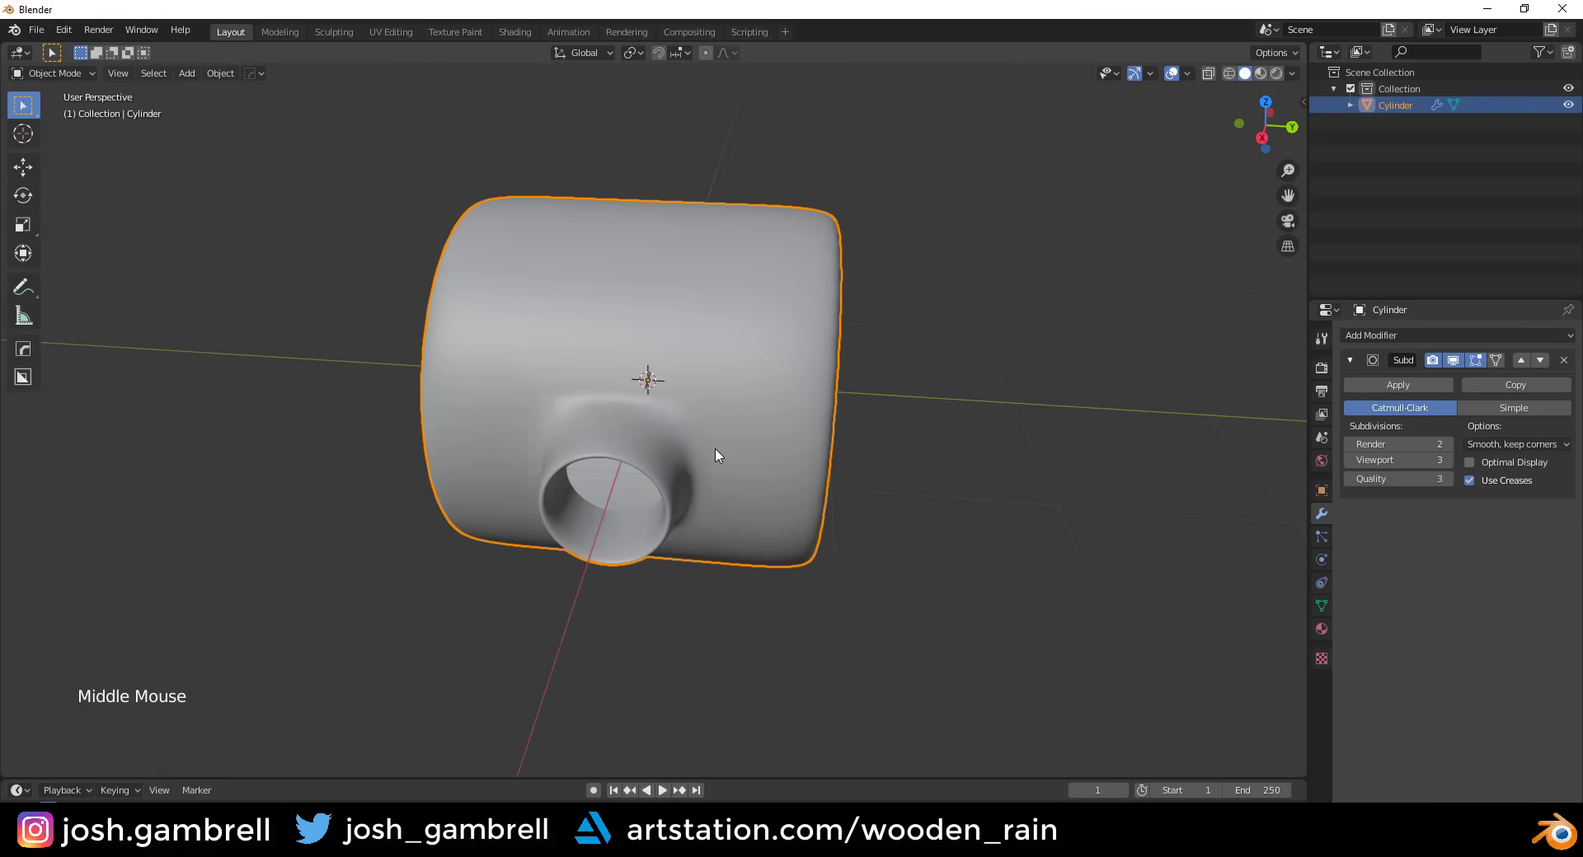
scroll(up, 3)
middle_click(662, 335)
scroll(up, 3)
middle_click(943, 427)
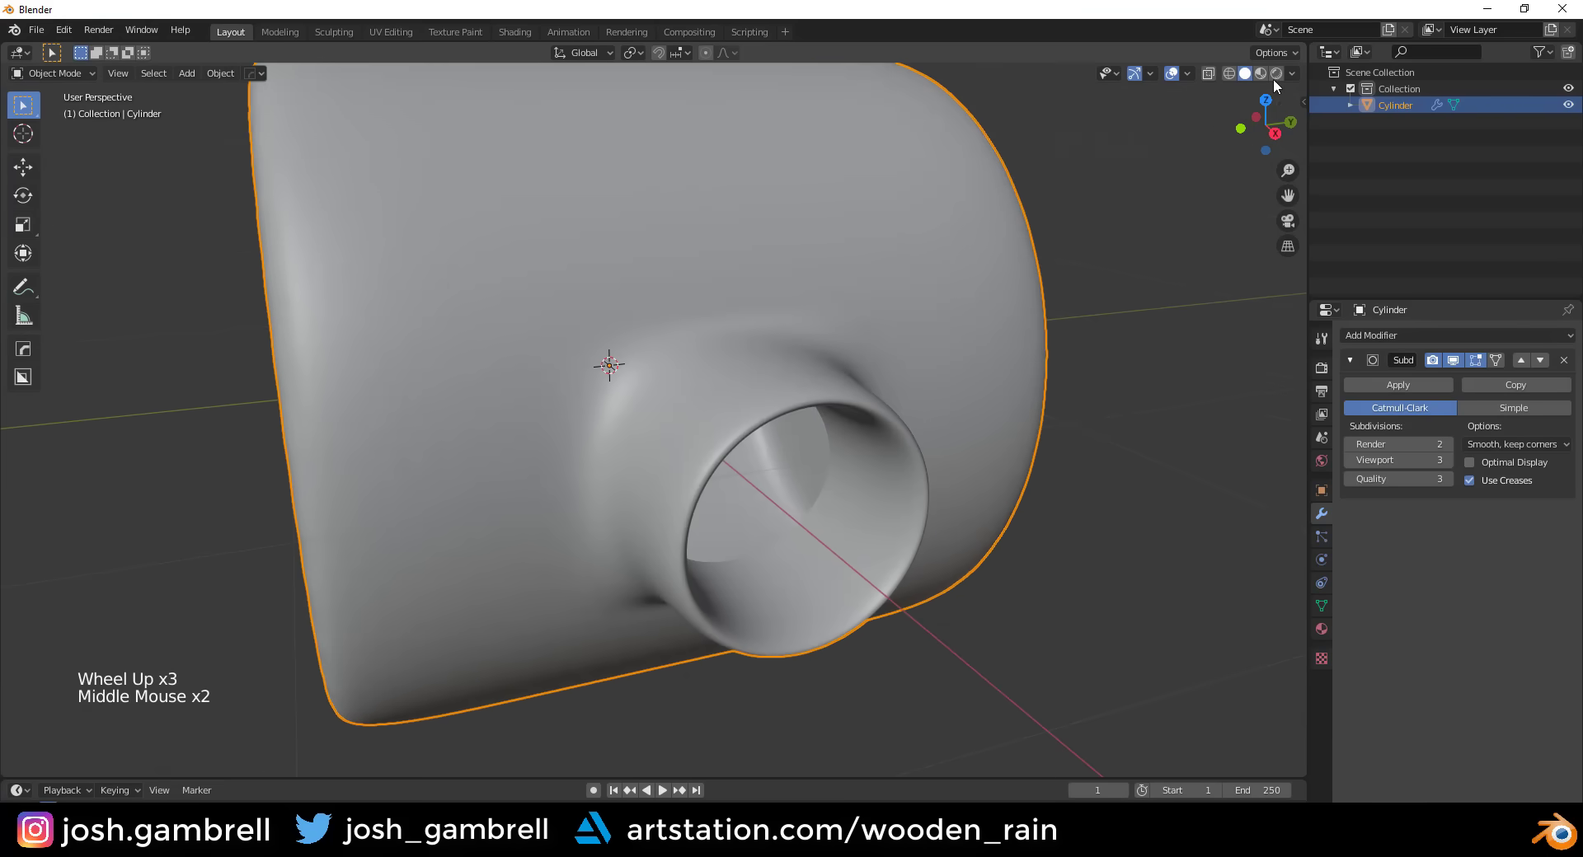
- Set viewport lighting to MatCap and orbit to read the blend's curvature
click(1303, 77)
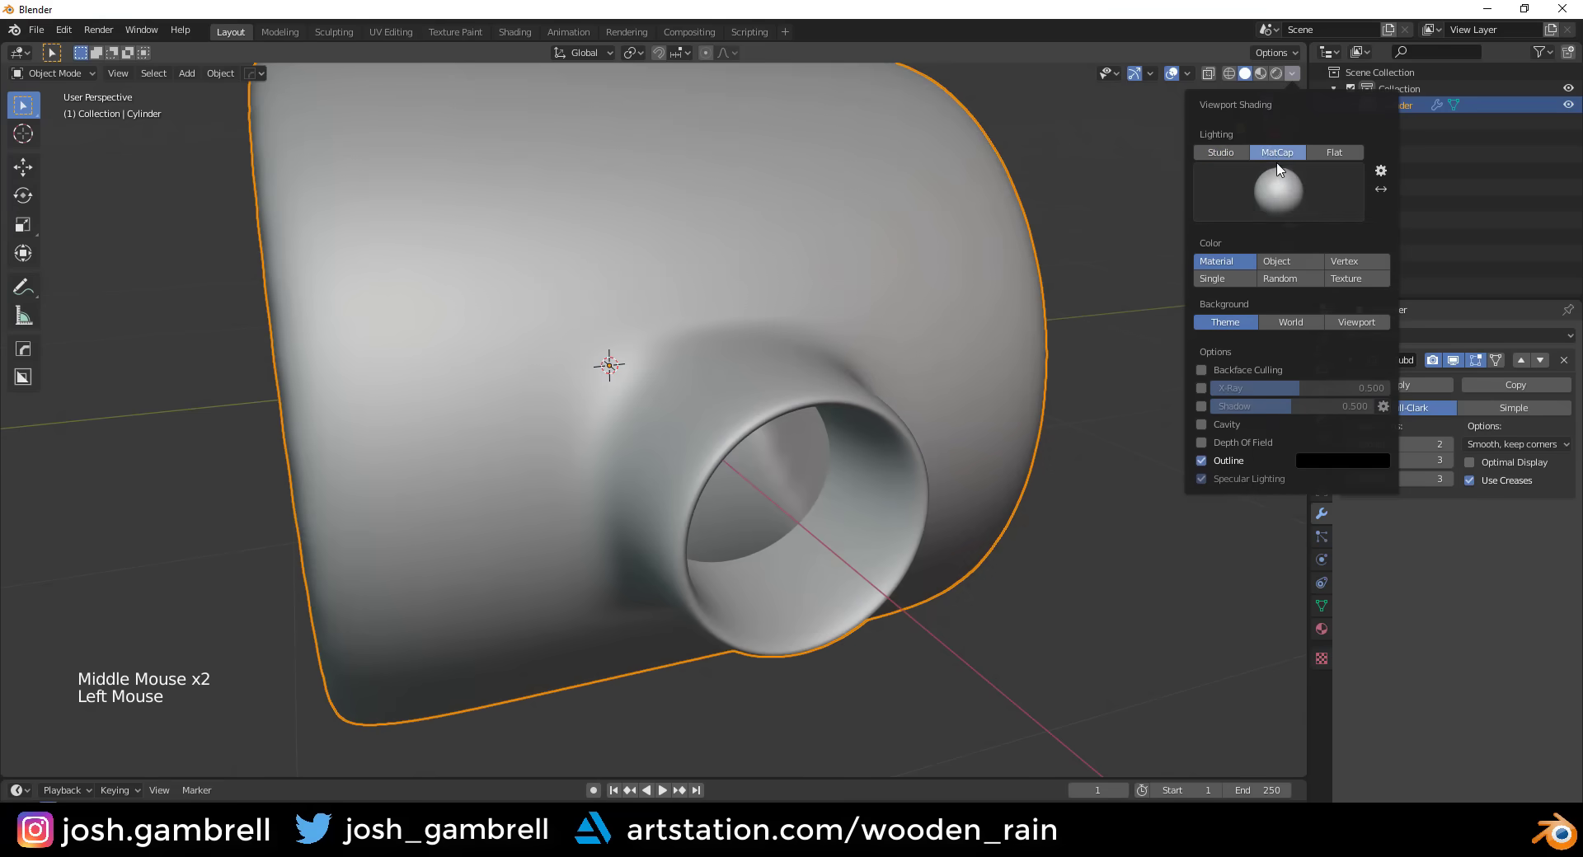
middle_click(886, 372)
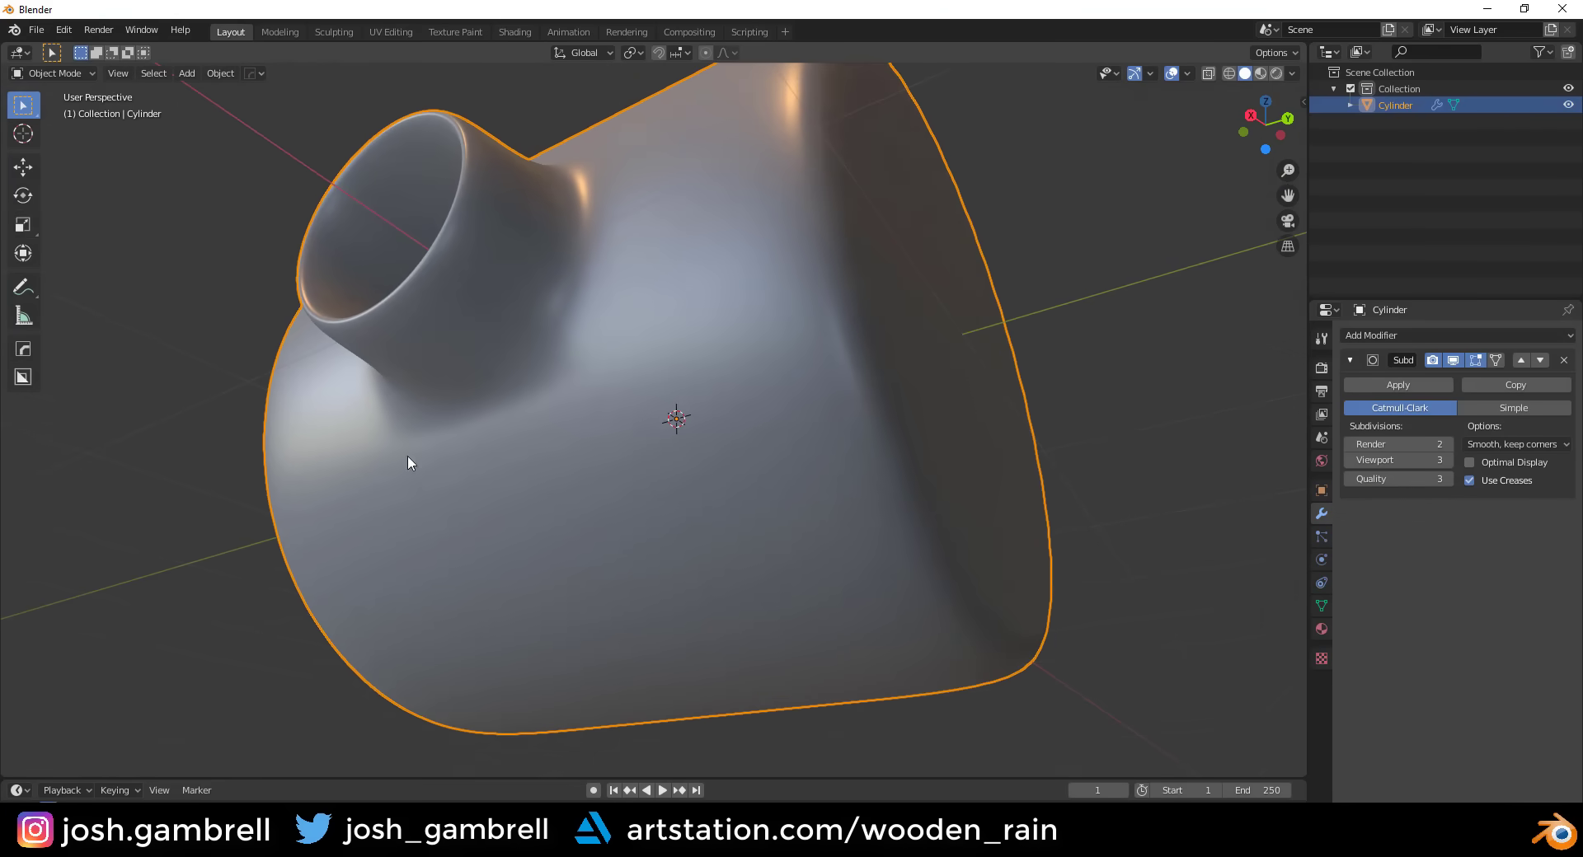
middle_click(682, 292)
- In Edit Mode, select the path of edges ringing the tube's base on the first cylinder
key(Tab)
middle_click(659, 370)
click(526, 247)
key(2)
click(641, 242)
click(803, 246)
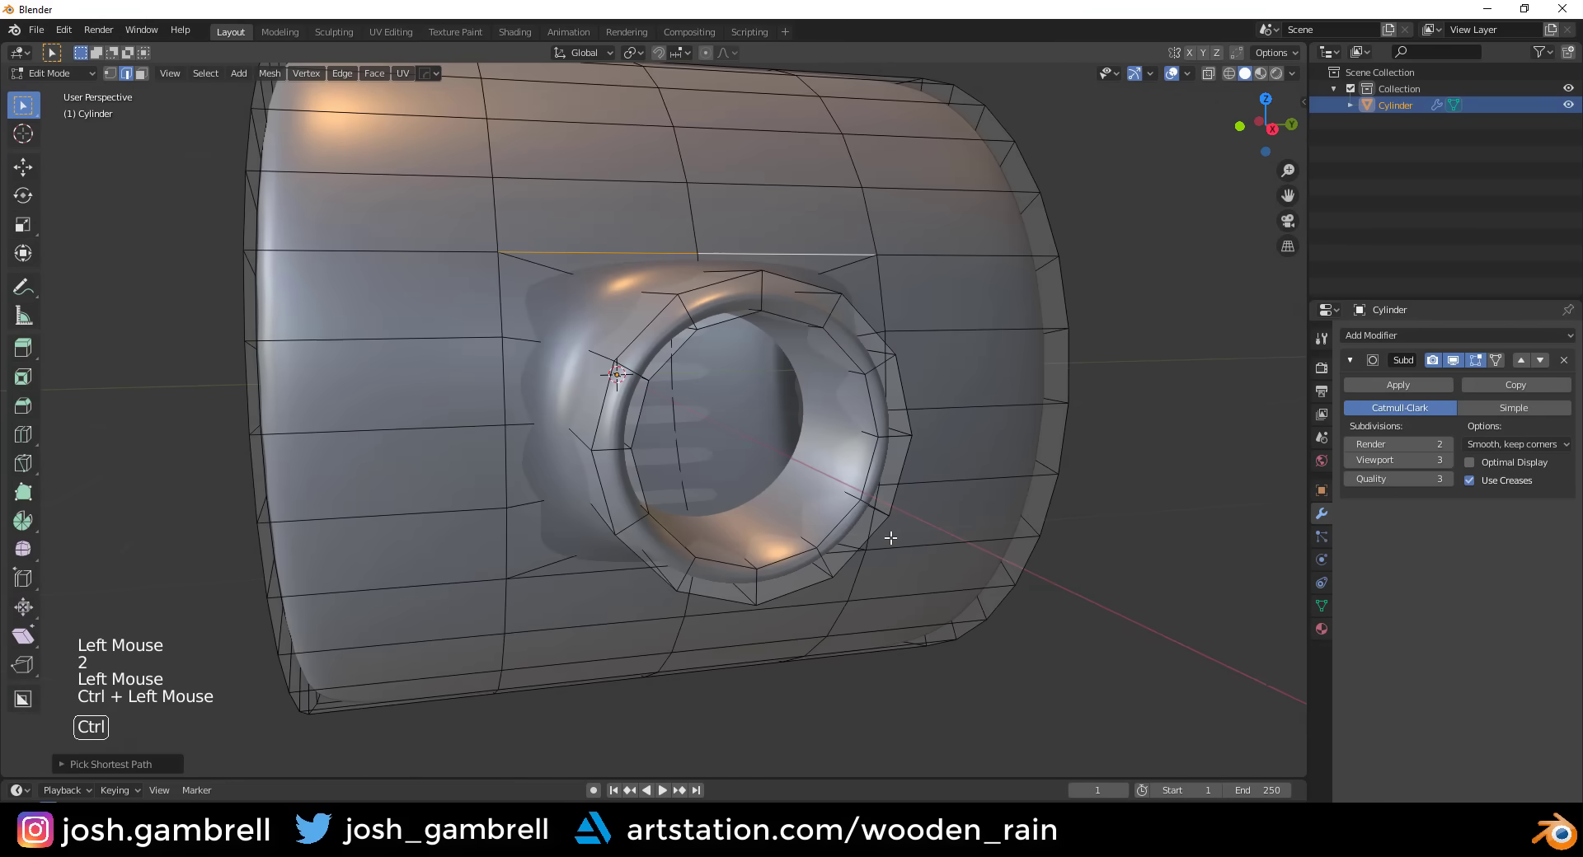
middle_click(859, 509)
click(820, 491)
click(502, 524)
middle_click(557, 530)
click(469, 311)
middle_click(615, 340)
- Reselect the ring beside the tube, scale it at the base and check the smoothing in Object Mode
key(Tab)
middle_click(600, 381)
key(Tab)
key(alt+a)
click(1454, 362)
middle_click(696, 423)
click(585, 402)
middle_click(598, 426)
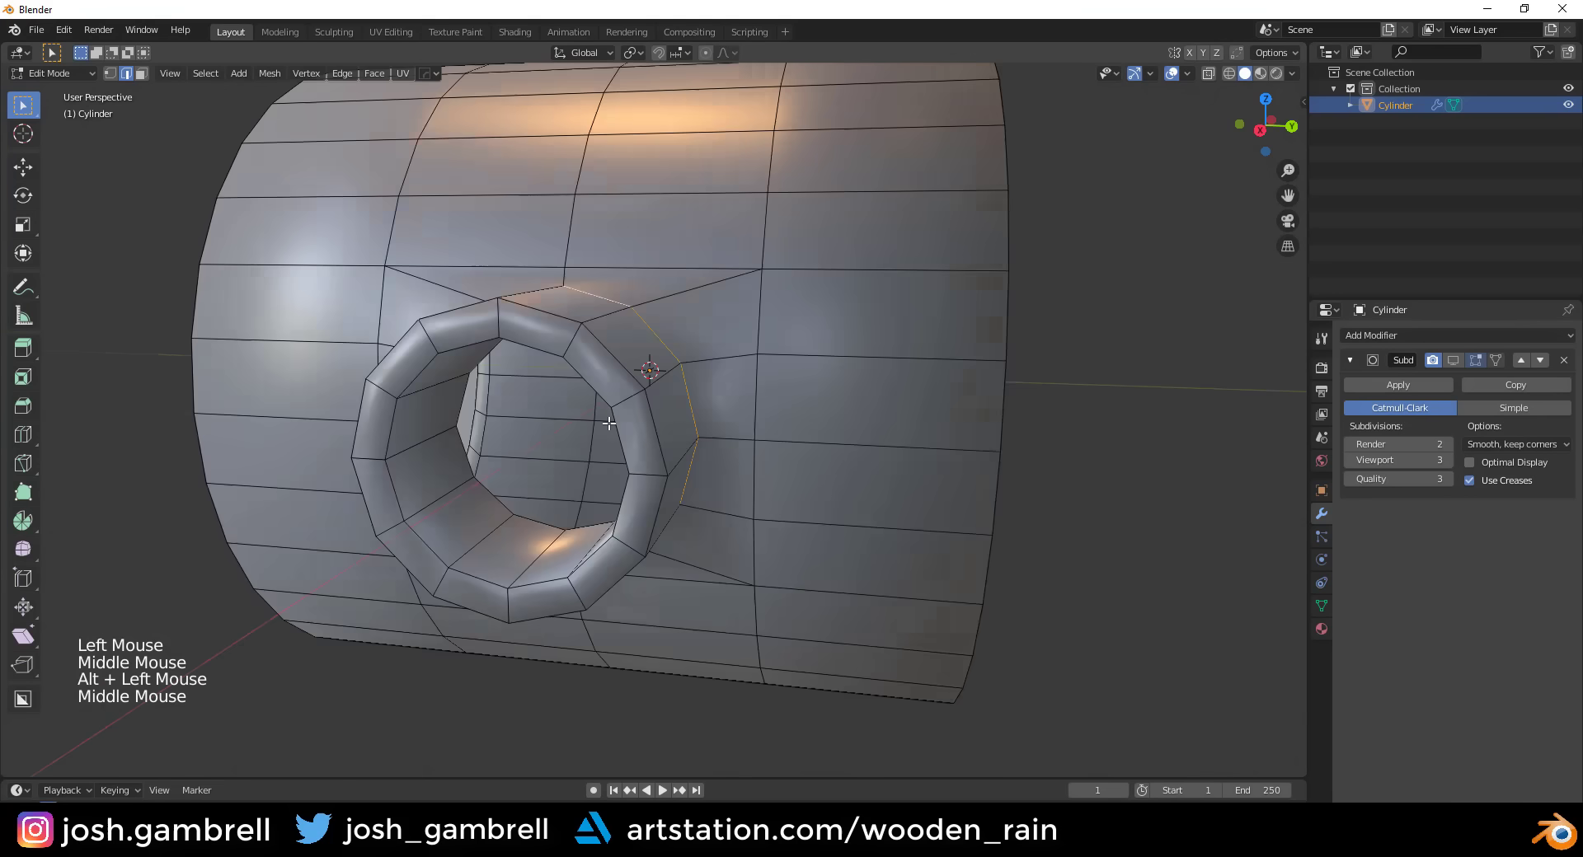
middle_click(574, 371)
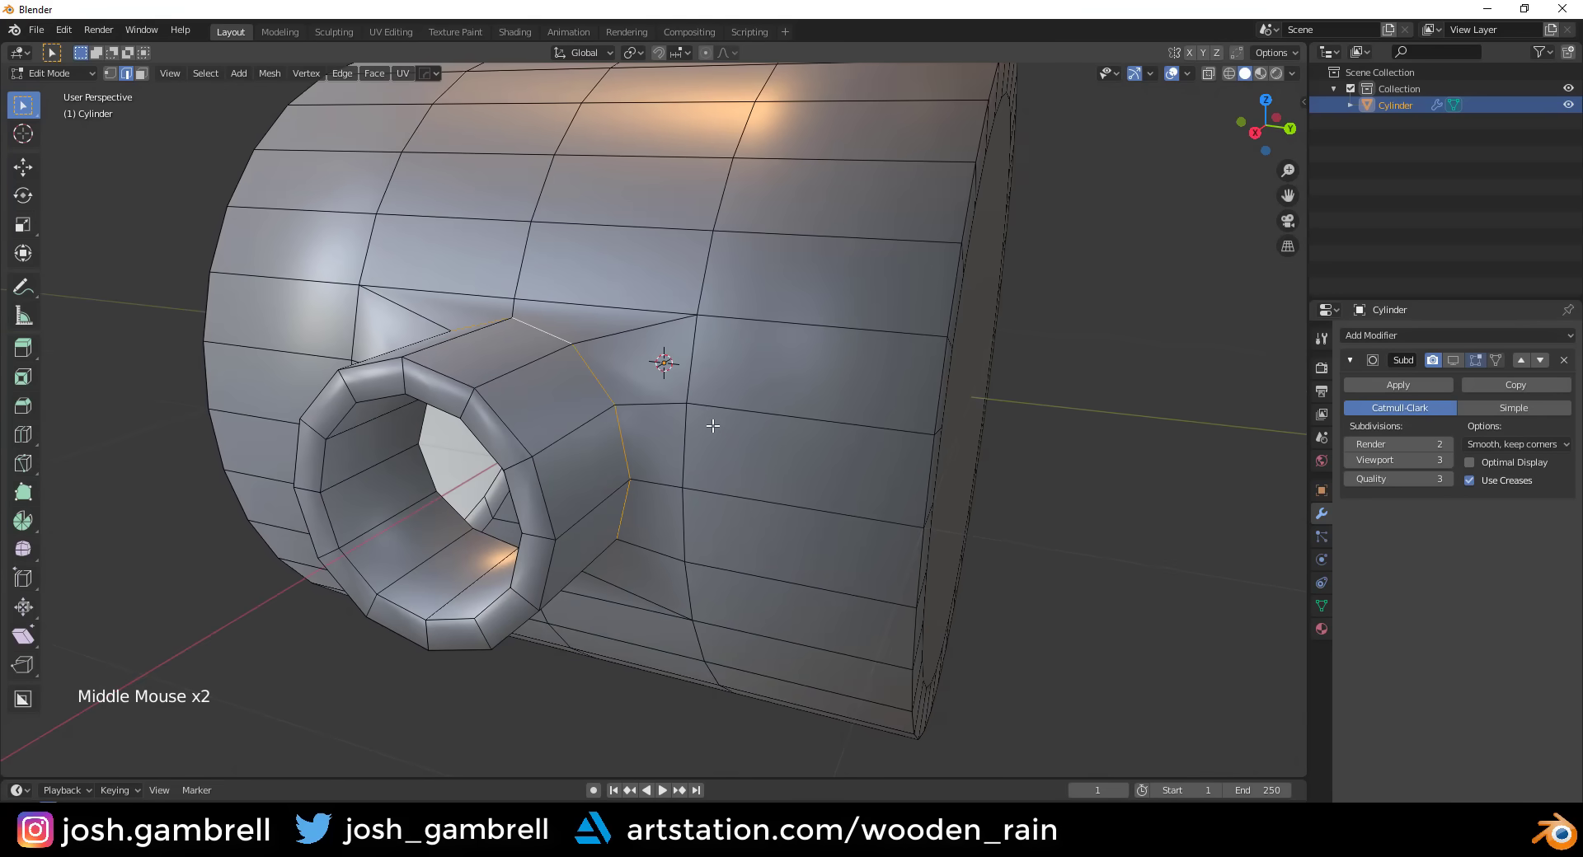
key(ctrl+b)
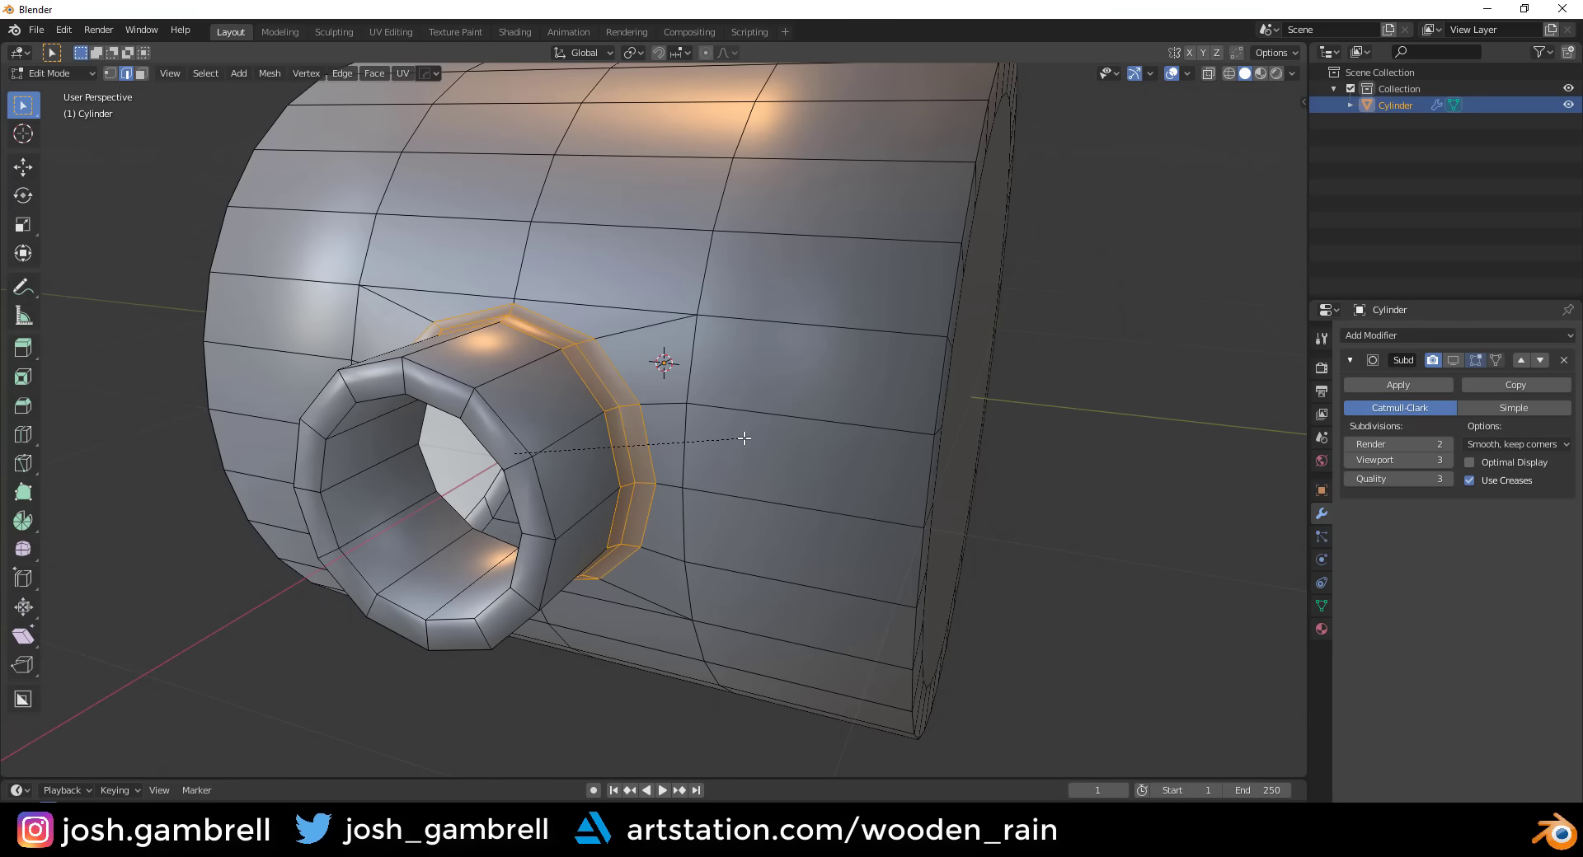
key(Tab)
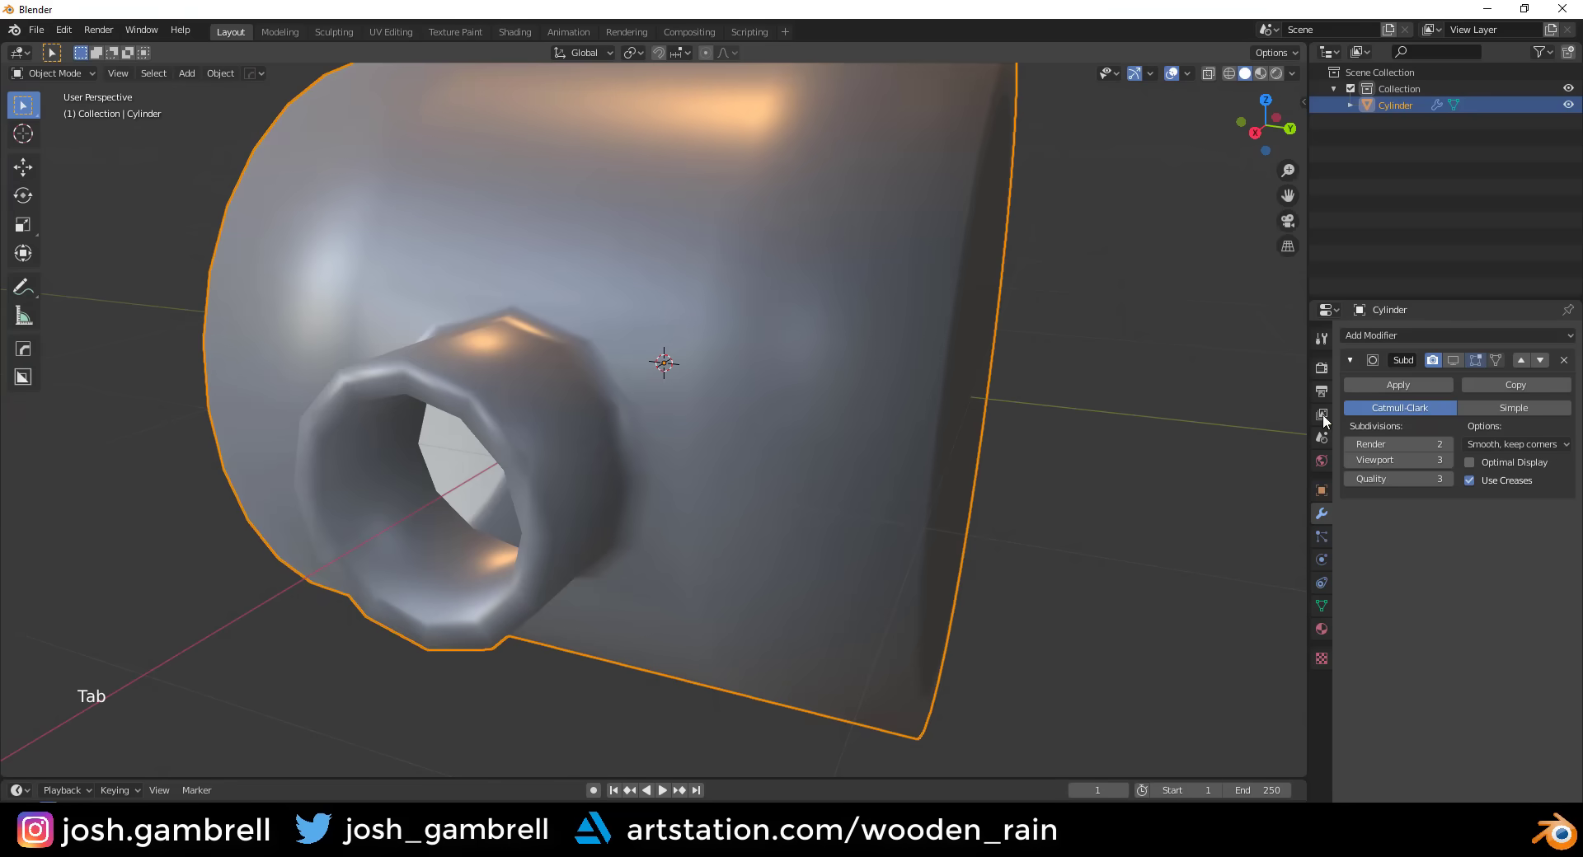
click(1449, 368)
middle_click(820, 422)
- Vertex-slide a vertex above the tube along its edge to even the topology, then review the blend
key(Tab)
middle_click(925, 543)
key(Tab)
middle_click(688, 427)
scroll(up, 3)
middle_click(661, 416)
click(625, 330)
scroll(down, 3)
scroll(down, 3)
middle_click(740, 442)
key(g)
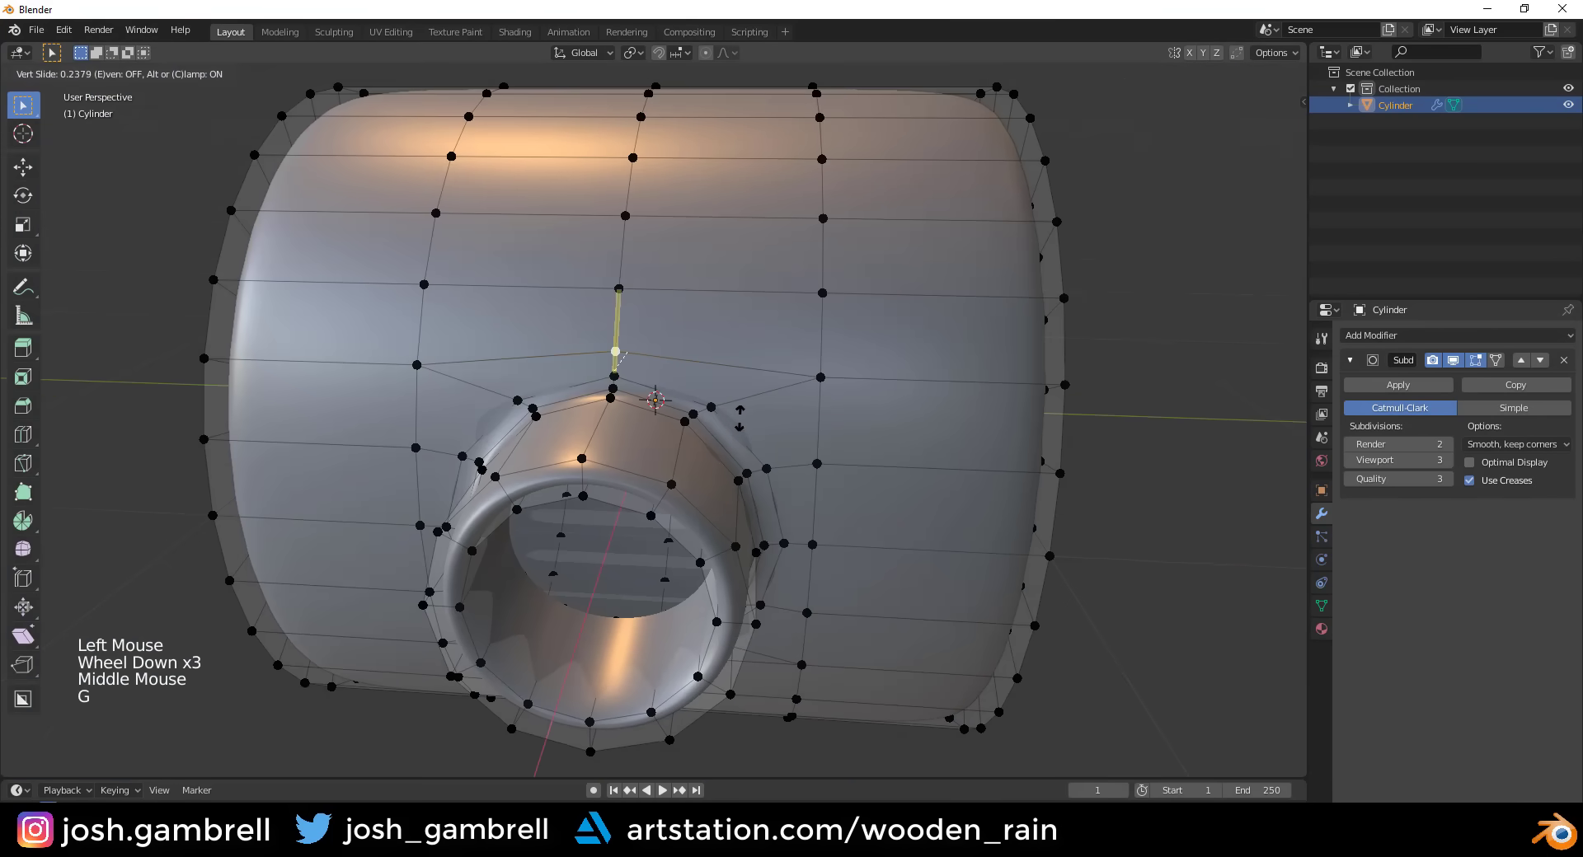
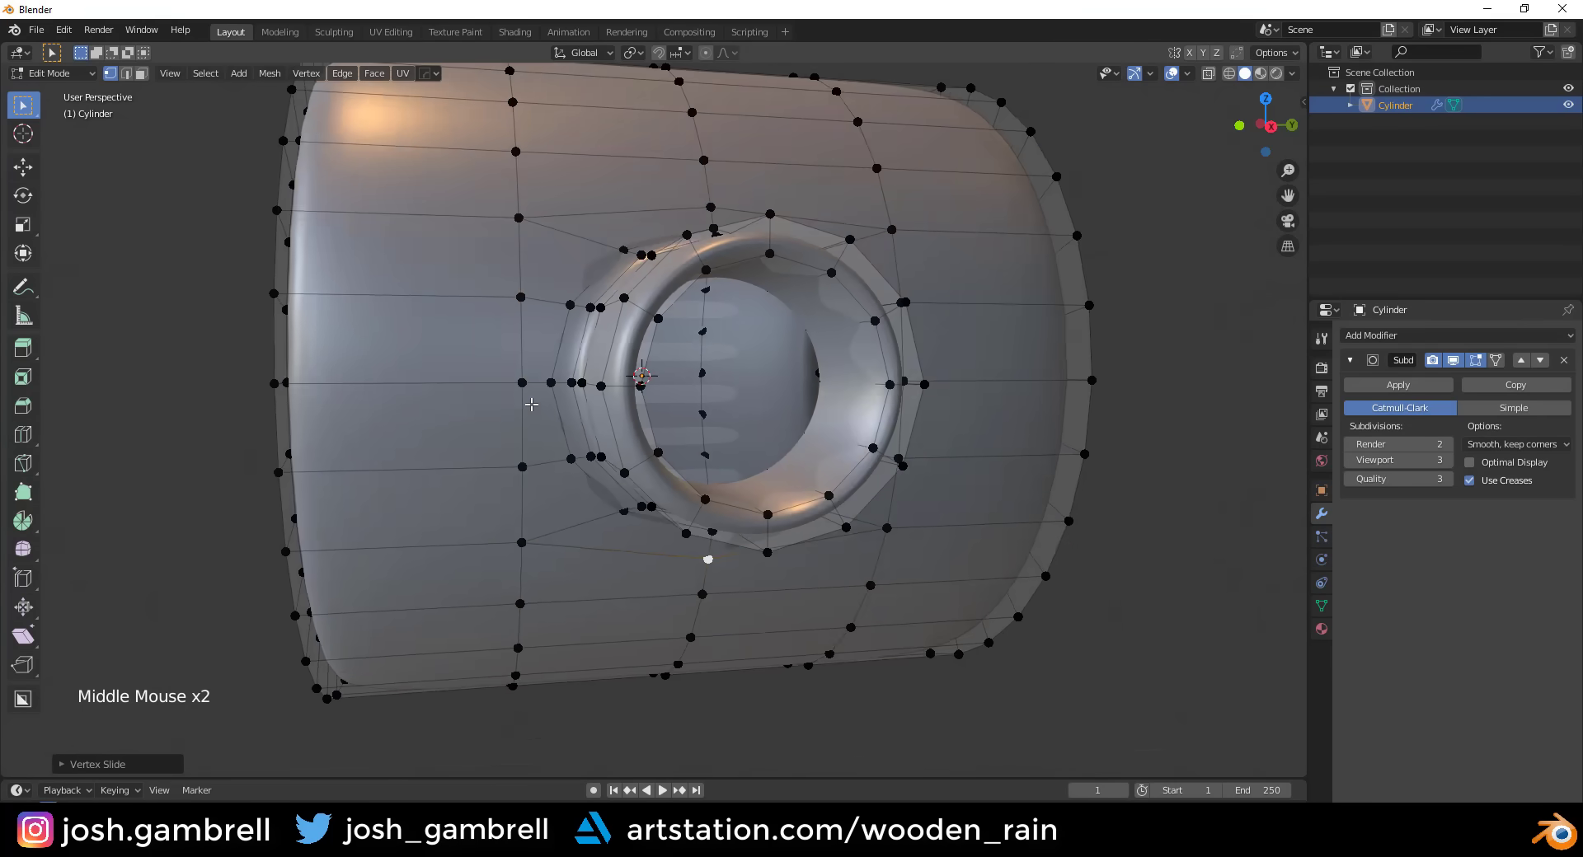
middle_click(690, 415)
key(Tab)
middle_click(753, 453)
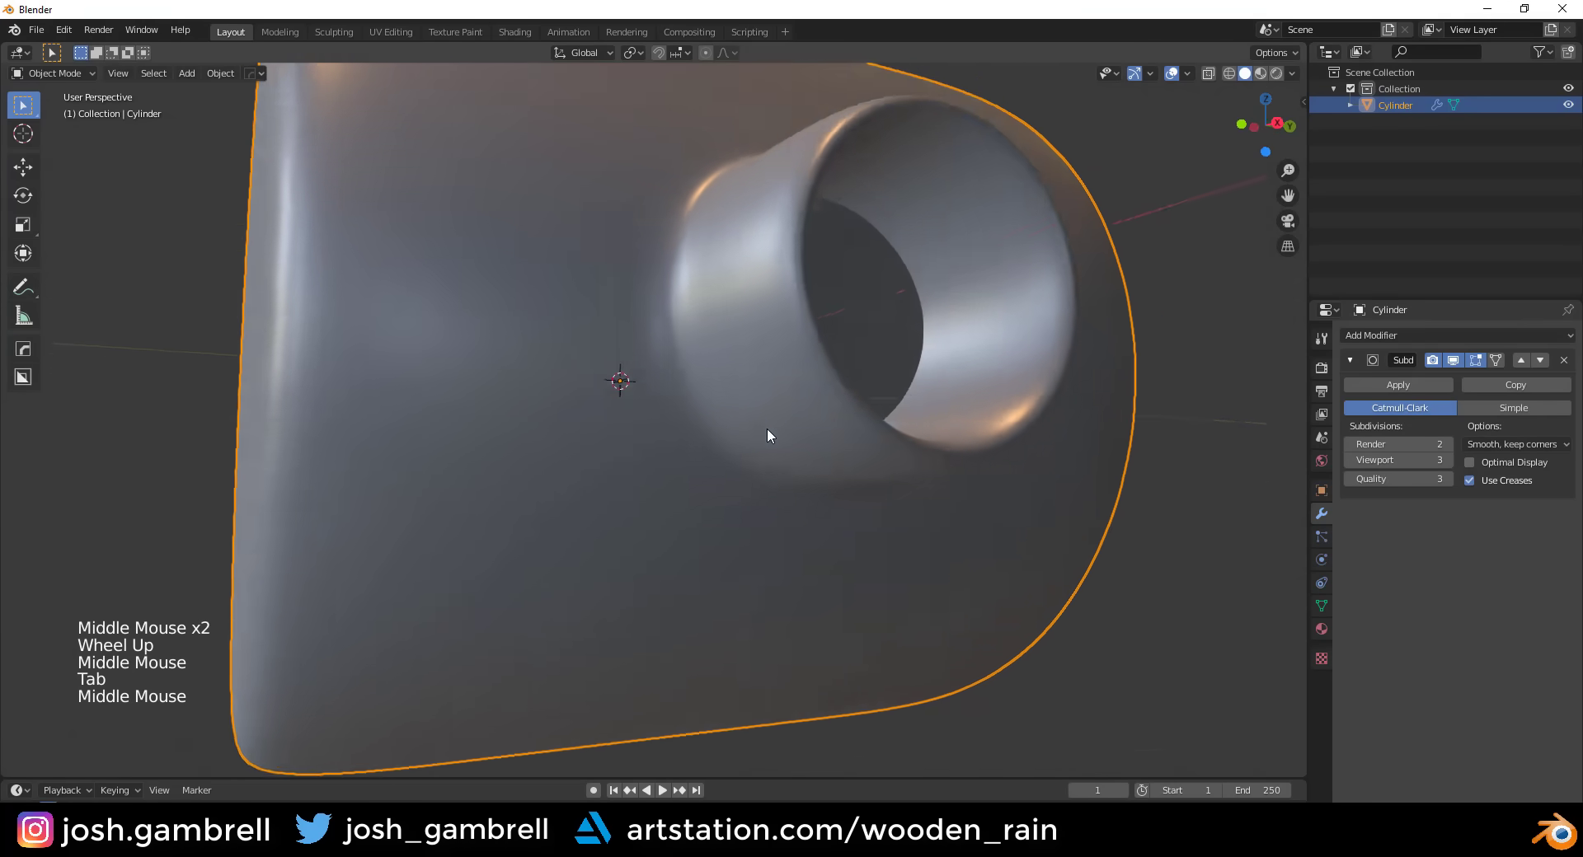
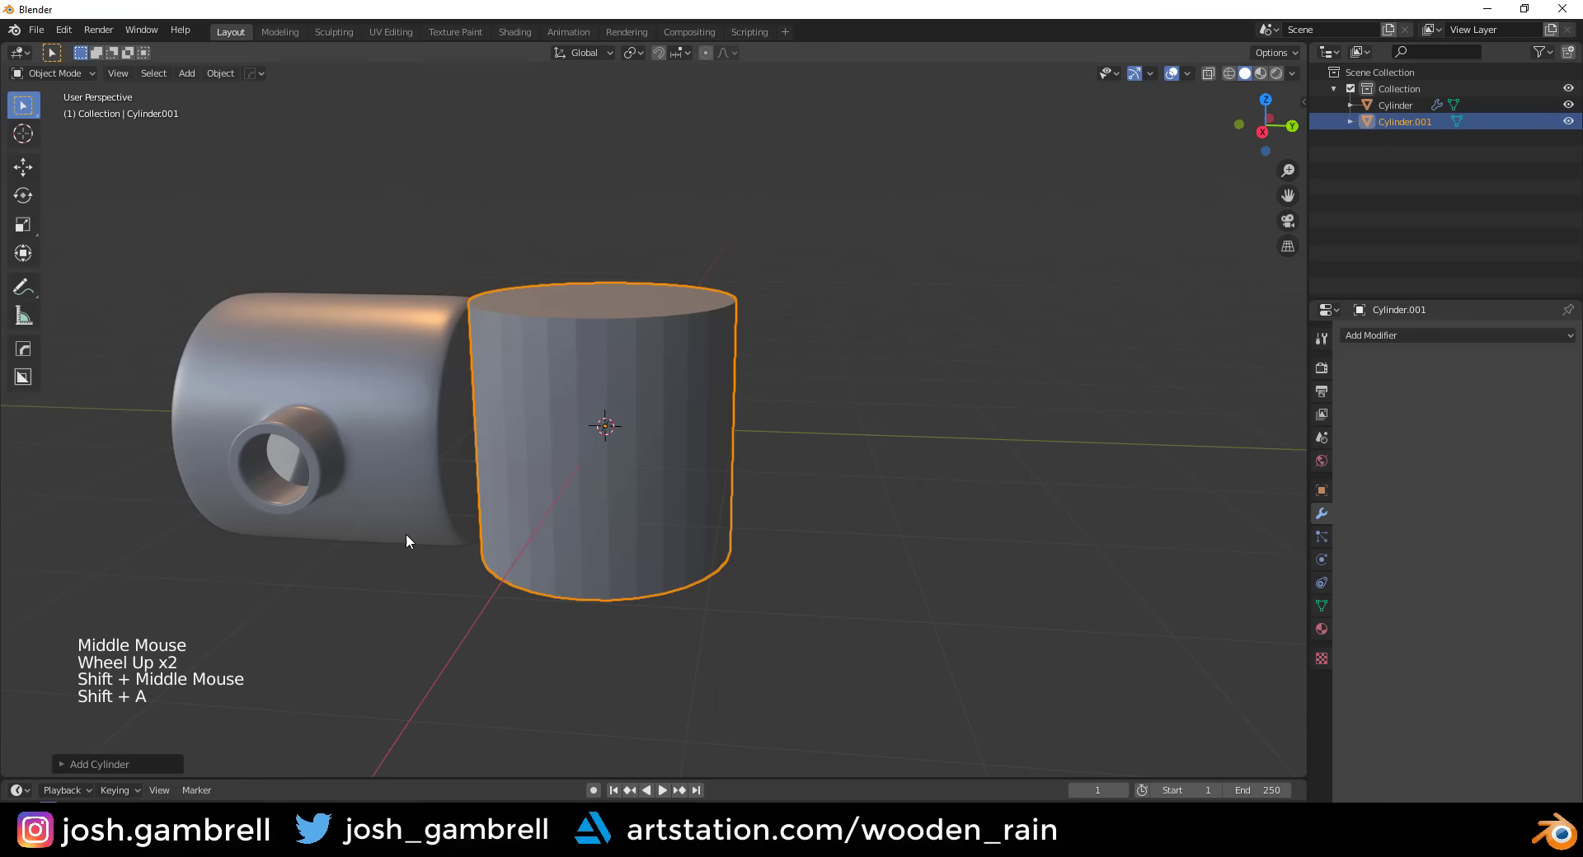
- Add a second cylinder mesh and rotate it 90° so it lies on its side
click(139, 771)
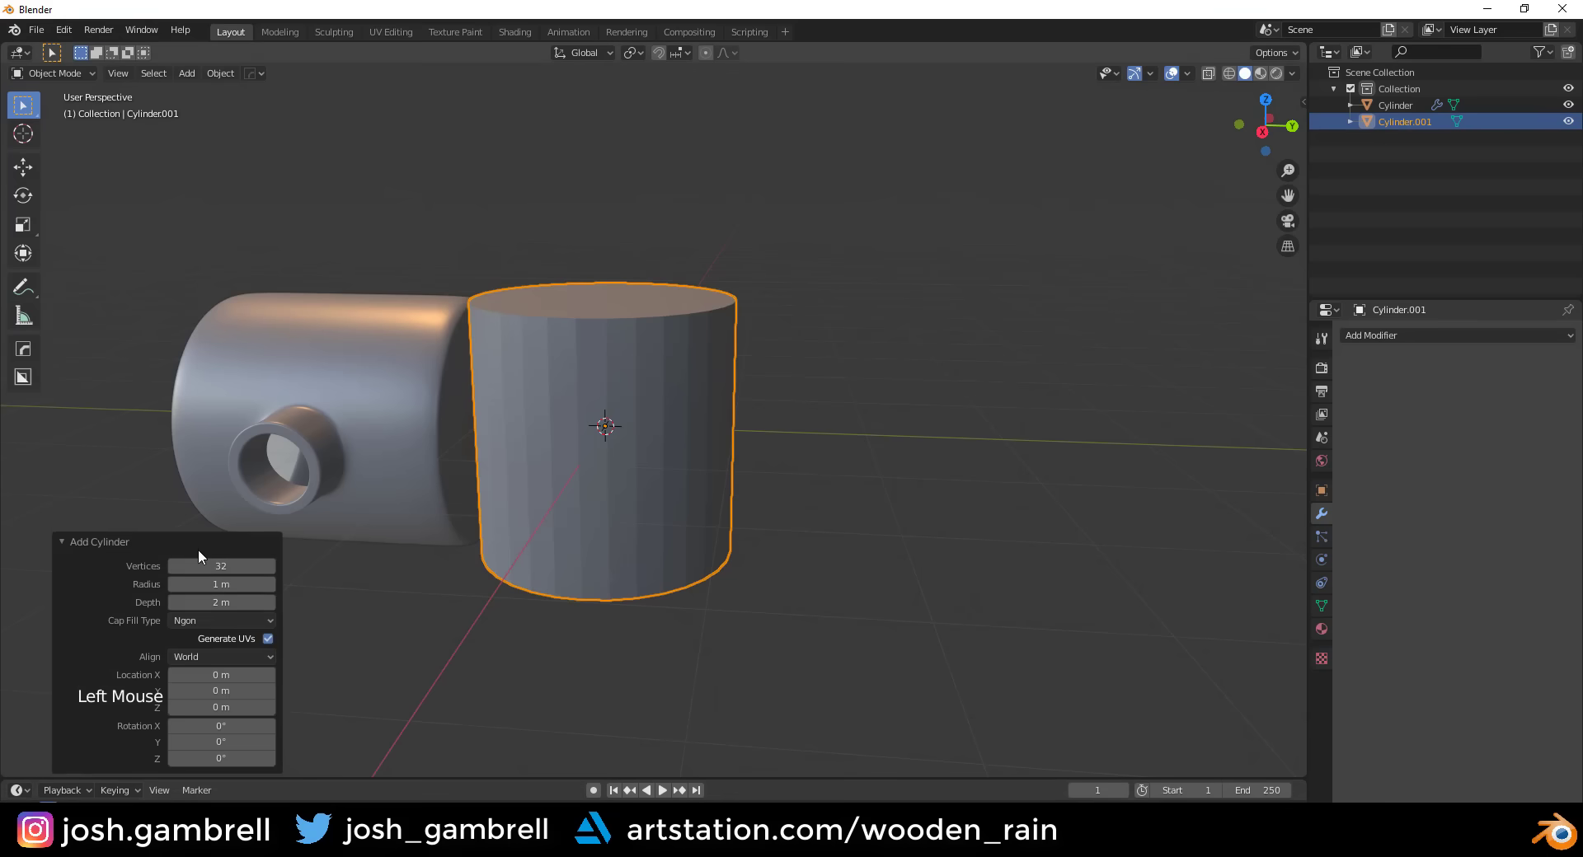
click(203, 549)
middle_click(684, 529)
key(Tab)
key(r)
key(g)
- Move the new cylinder out along X to sit beside the first piped cylinder
middle_click(892, 529)
key(Tab)
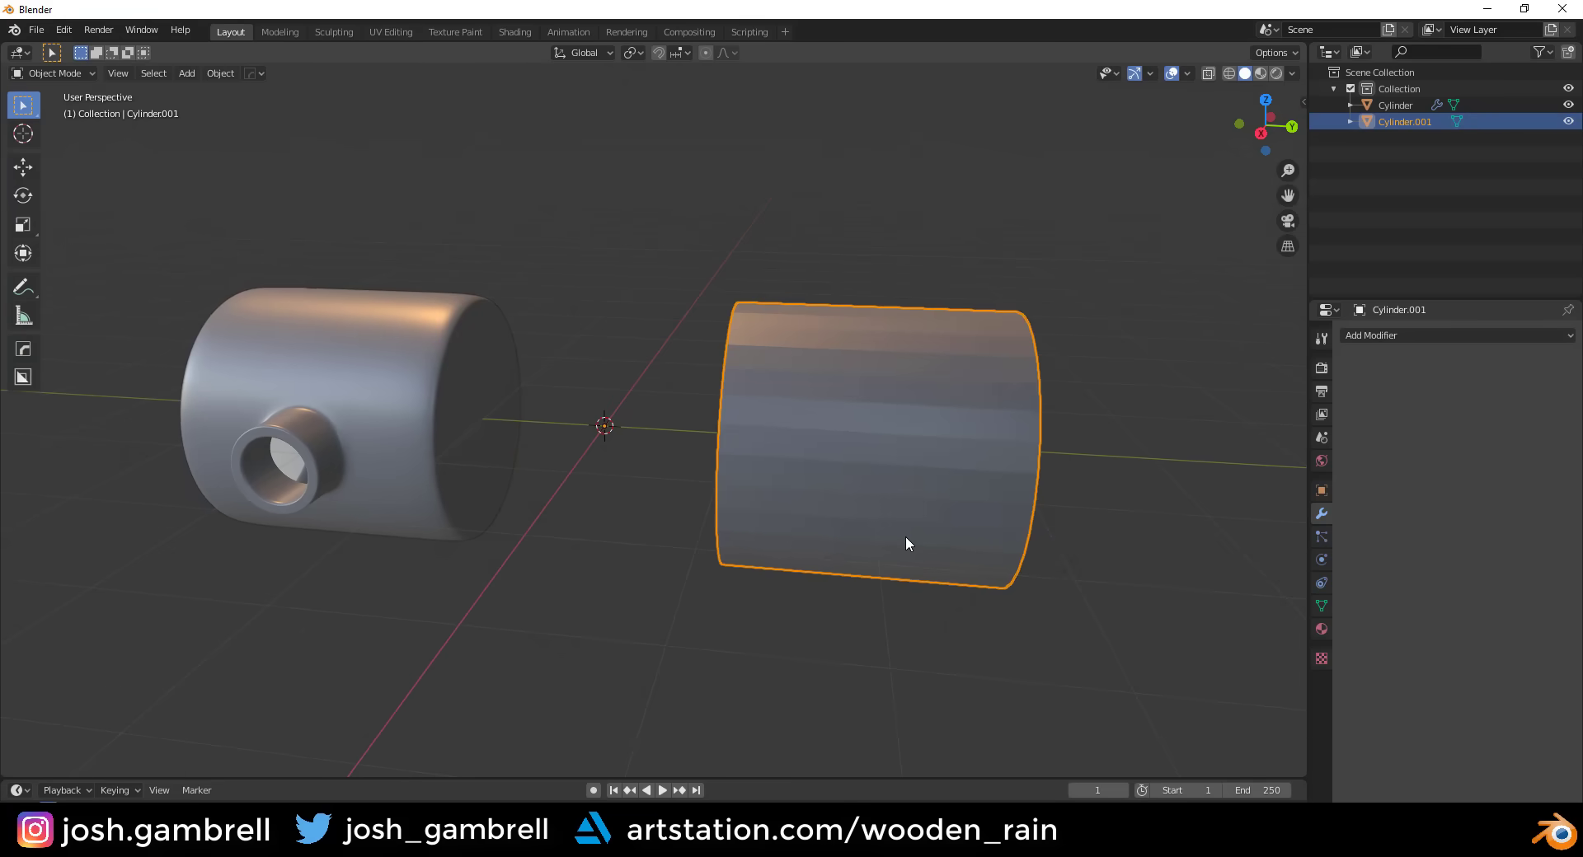
middle_click(903, 499)
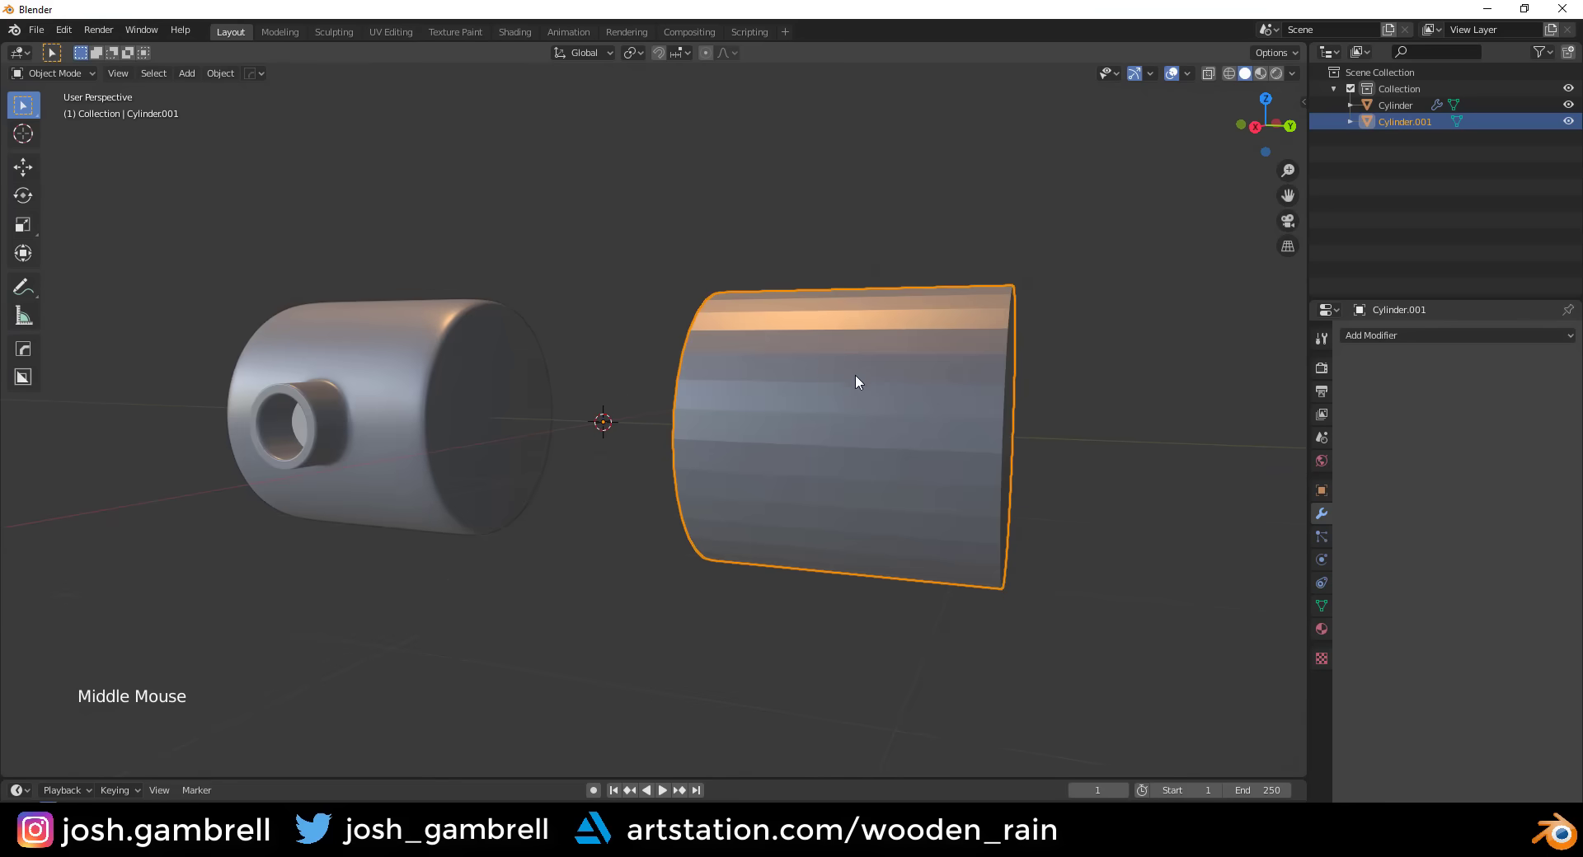
middle_click(866, 473)
- Add a third cylinder mesh from the Shift+A add menu
middle_click(828, 498)
middle_click(735, 479)
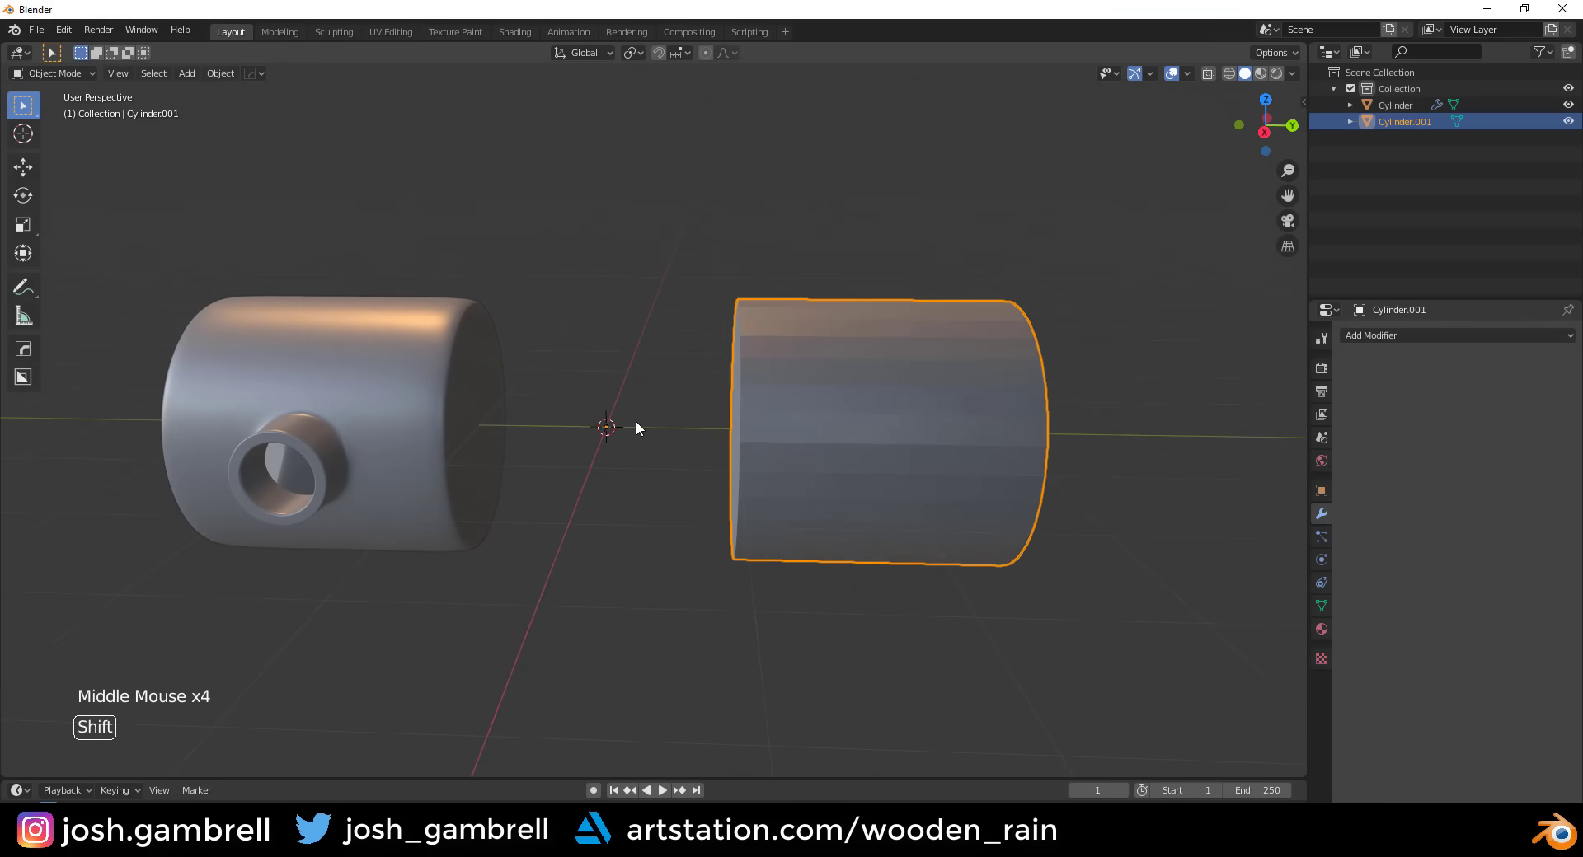
key(shift+a)
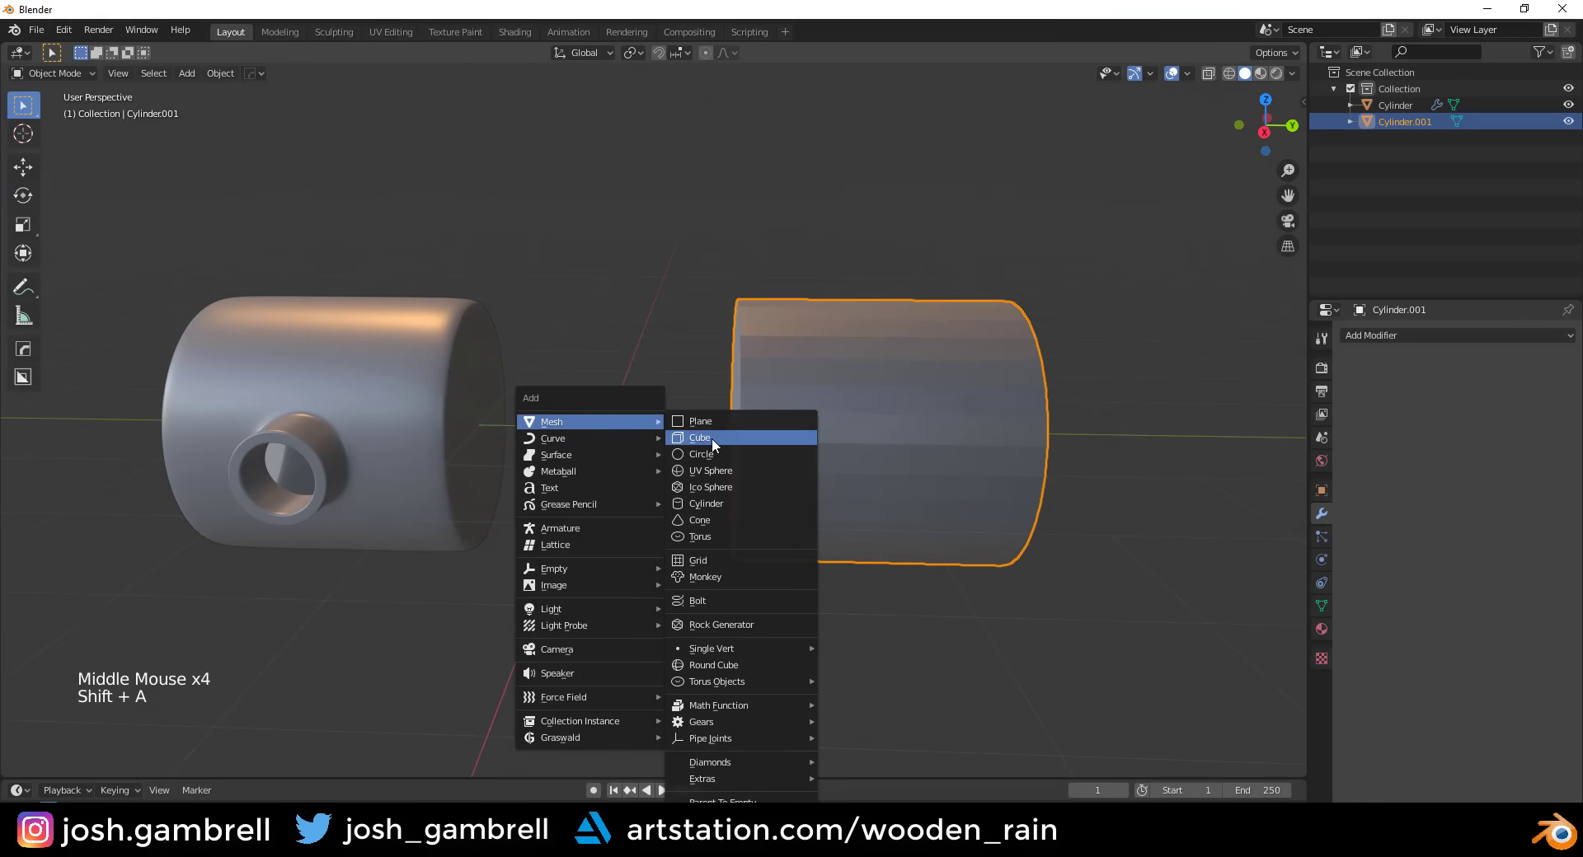
click(120, 766)
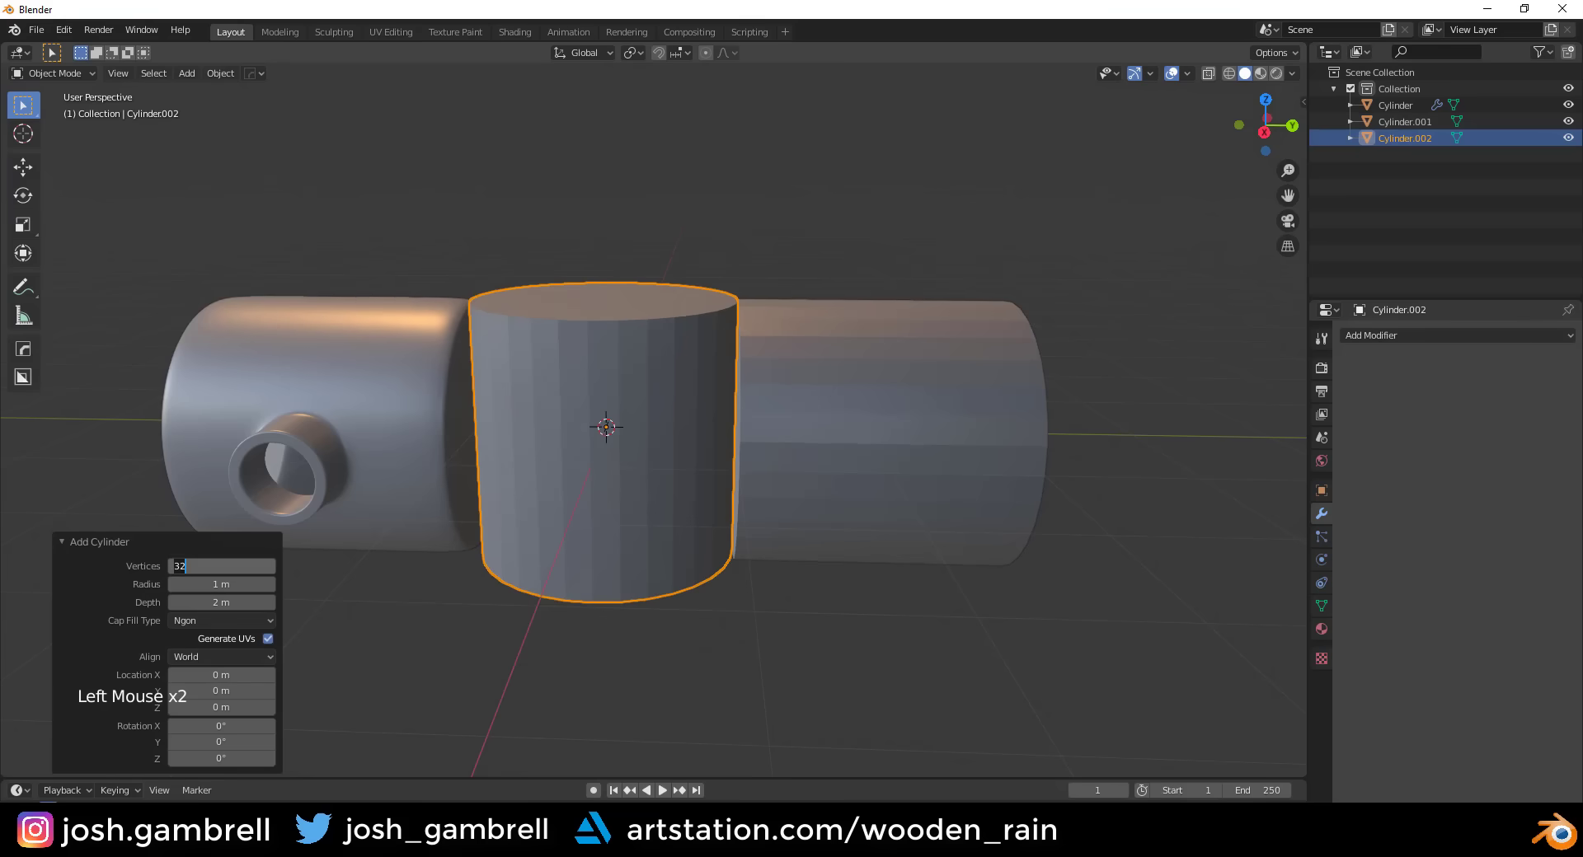
- Rotate, shrink and move the small cylinder along X so it pokes into the second cylinder's side
middle_click(717, 452)
key(Tab)
key(r)
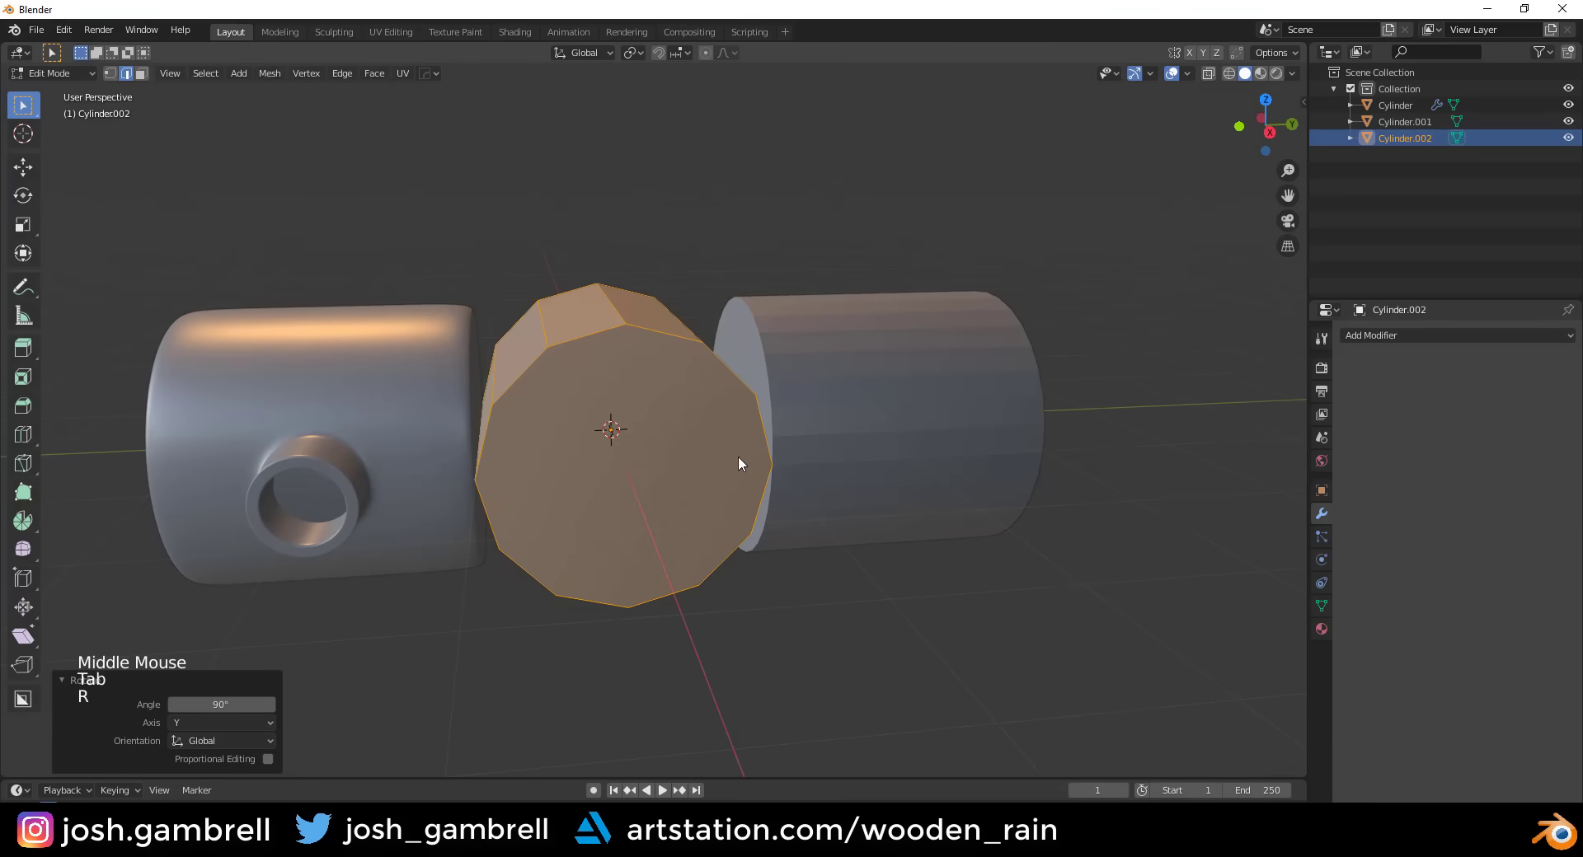
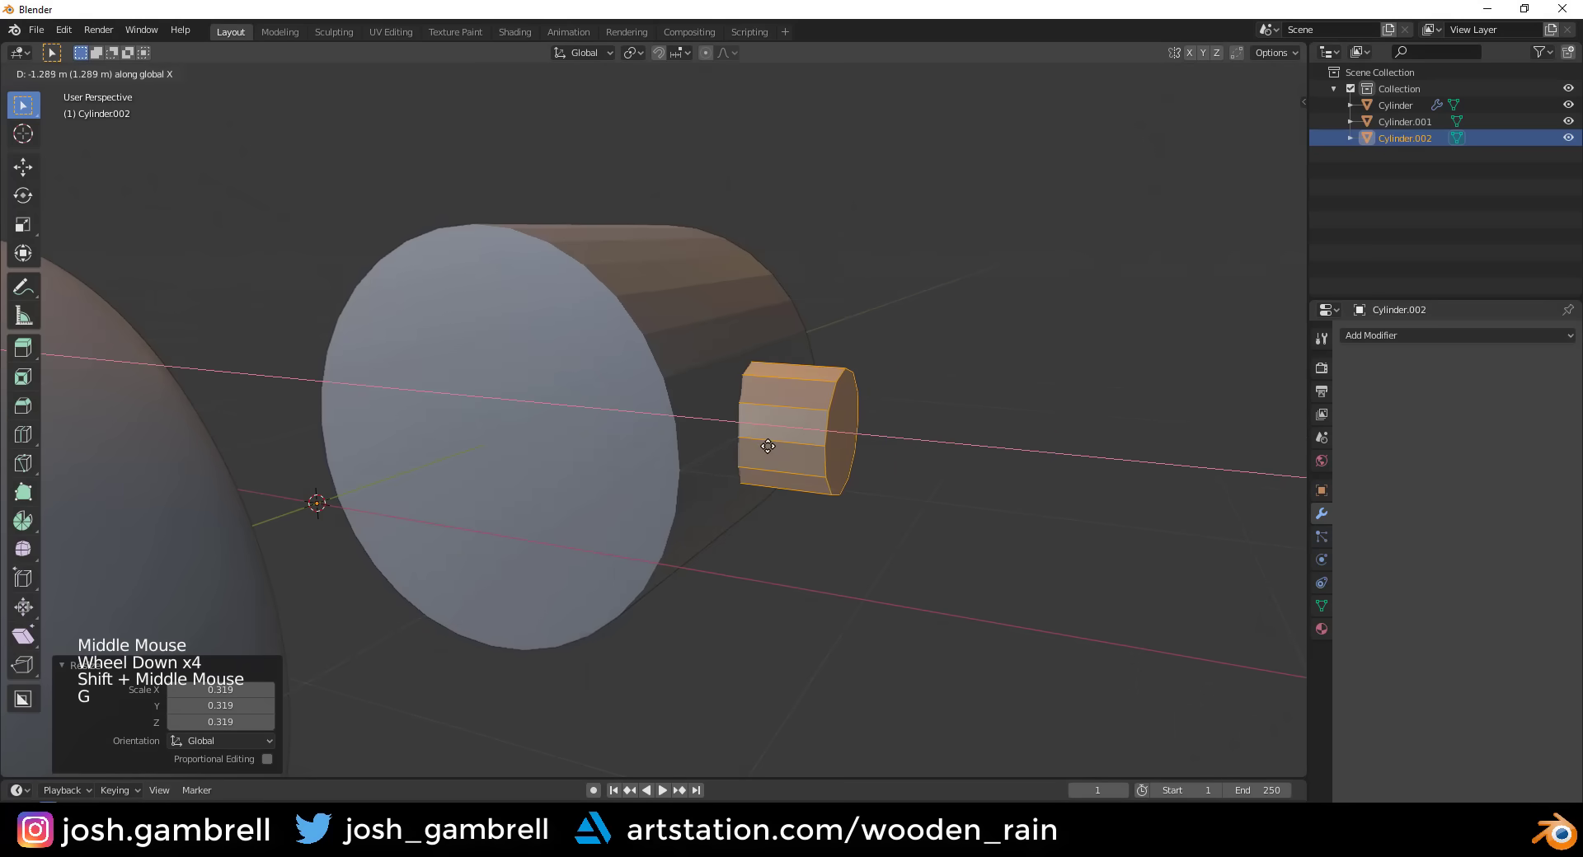
middle_click(828, 443)
- Give Cylinder.001 a Boolean modifier using Cylinder.002 as cutter and apply it
key(Tab)
click(732, 328)
scroll(up, 3)
scroll(up, 3)
click(1400, 342)
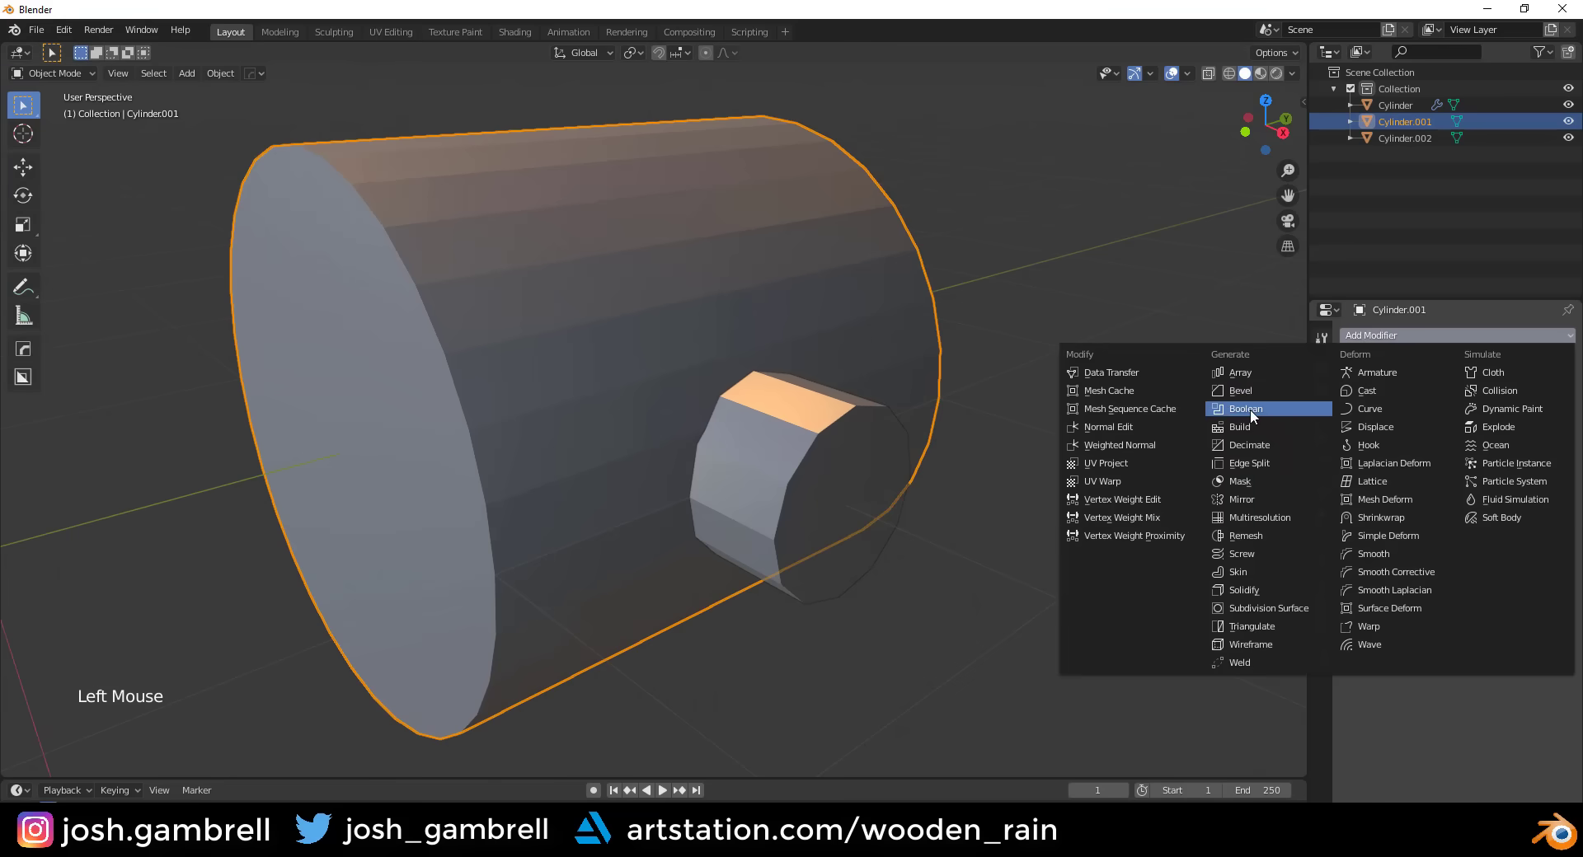
click(1568, 429)
middle_click(849, 444)
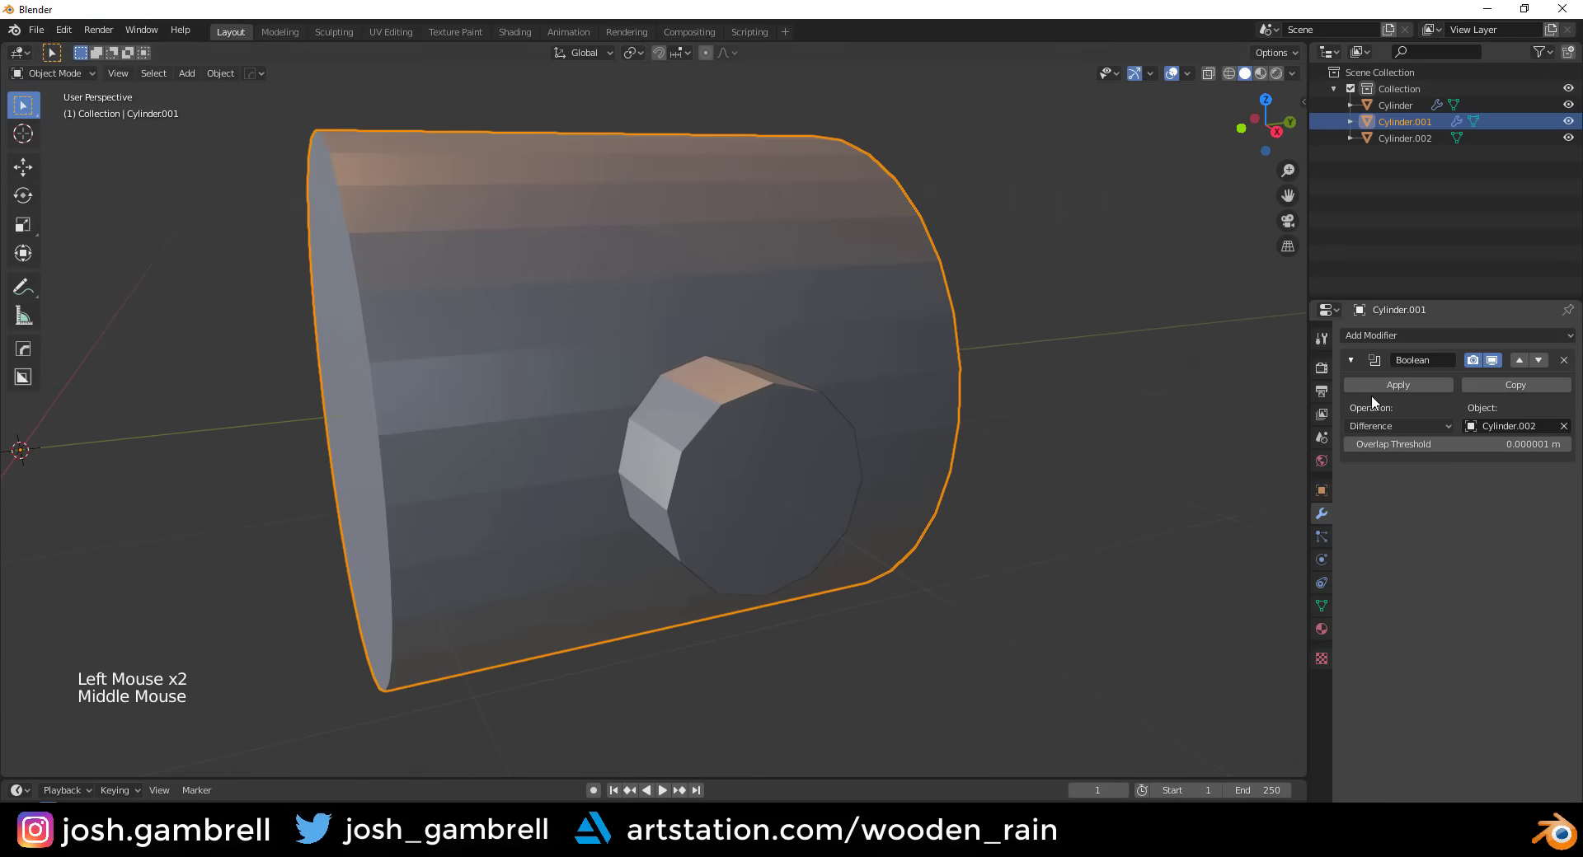
click(1416, 388)
- Delete the cutter Cylinder.002 and reselect the second cylinder with its round hole
middle_click(847, 444)
click(771, 424)
key(Delete)
middle_click(857, 426)
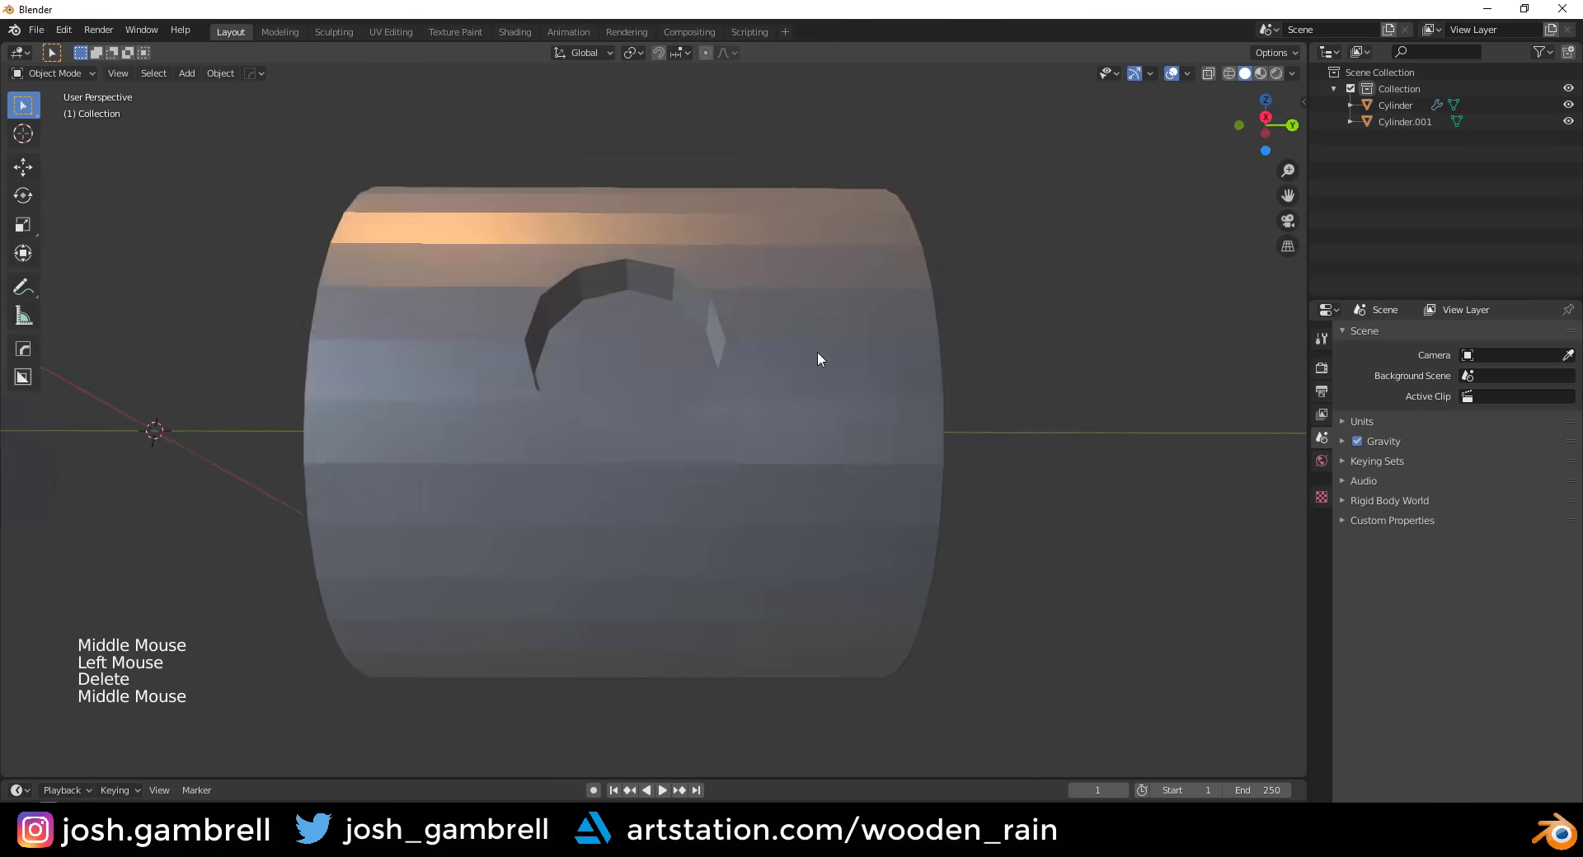
click(829, 410)
scroll(up, 3)
- Enter Edit Mode on the second cylinder and add loop cuts across it on either side of the hole
middle_click(845, 357)
key(ctrl+2)
middle_click(673, 391)
key(ctrl+z)
key(Tab)
middle_click(606, 338)
key(1)
scroll(down, 3)
key(alt+a)
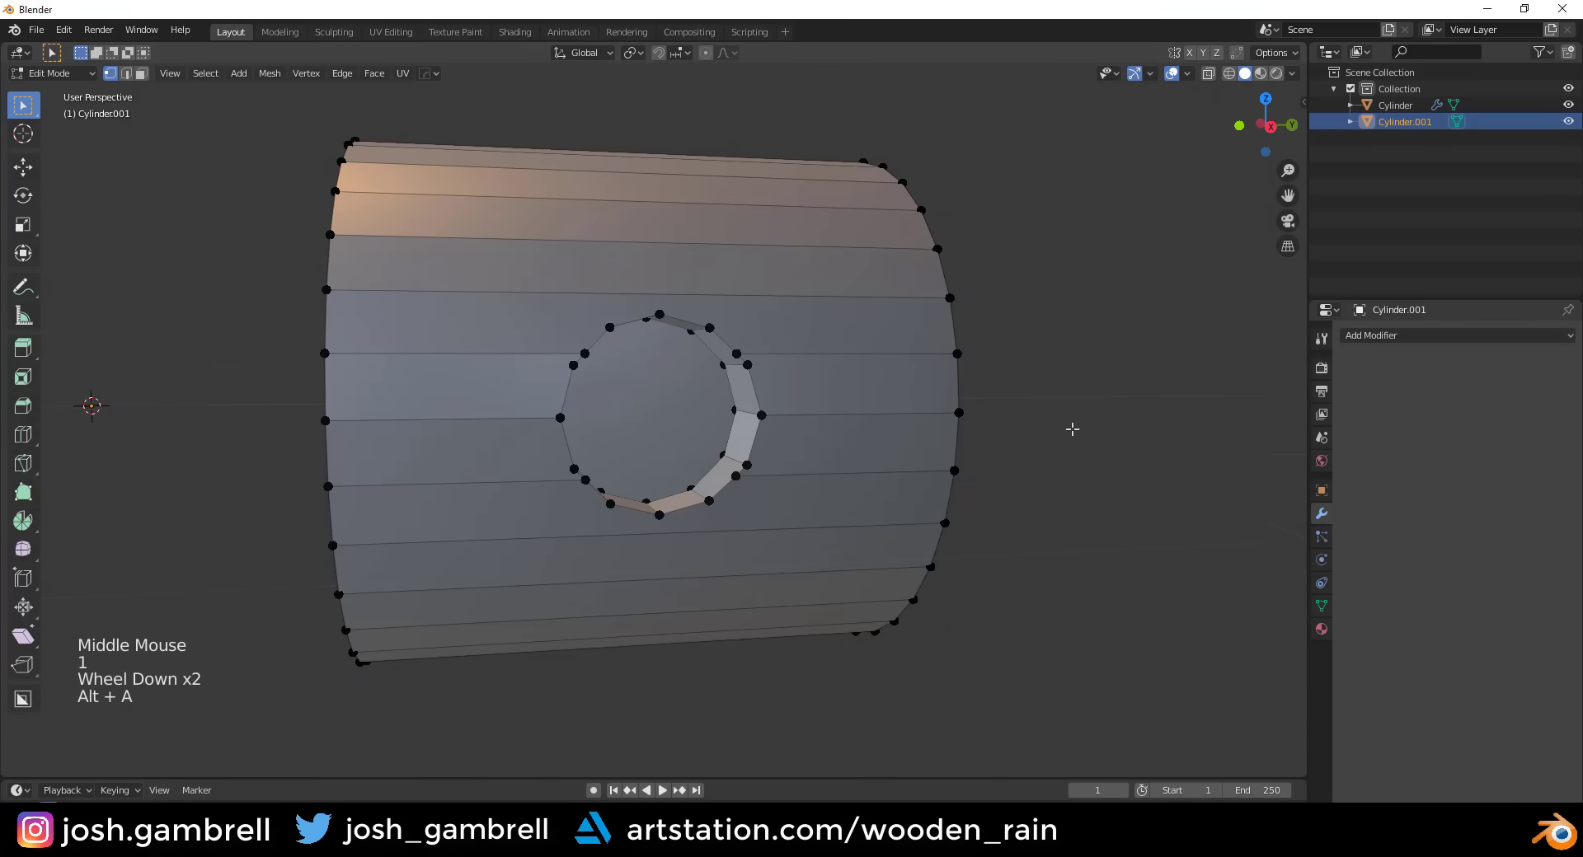
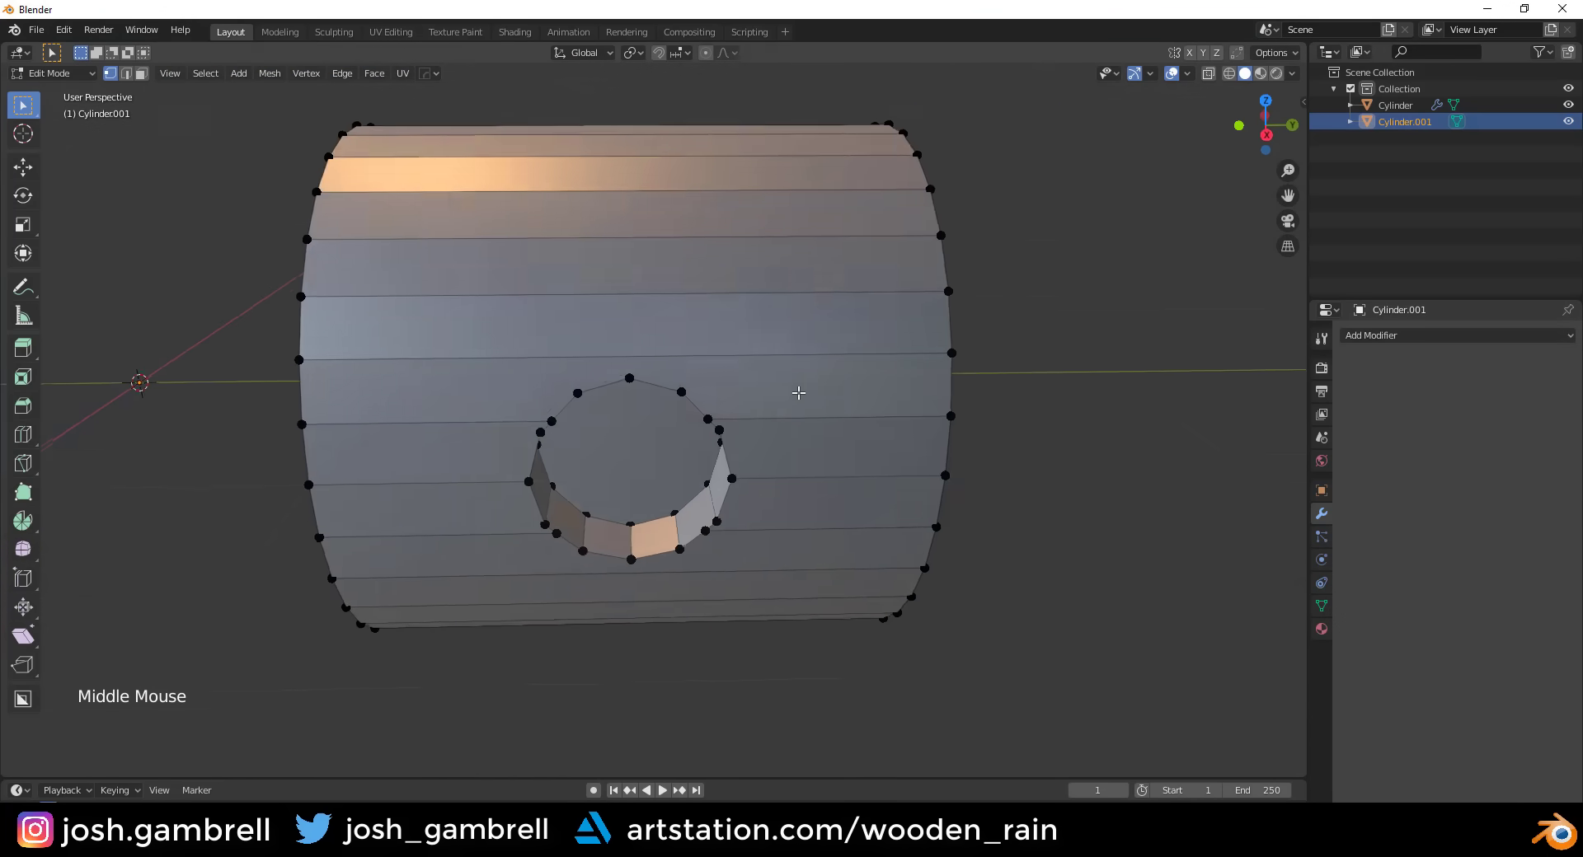
scroll(up, 3)
scroll(down, 3)
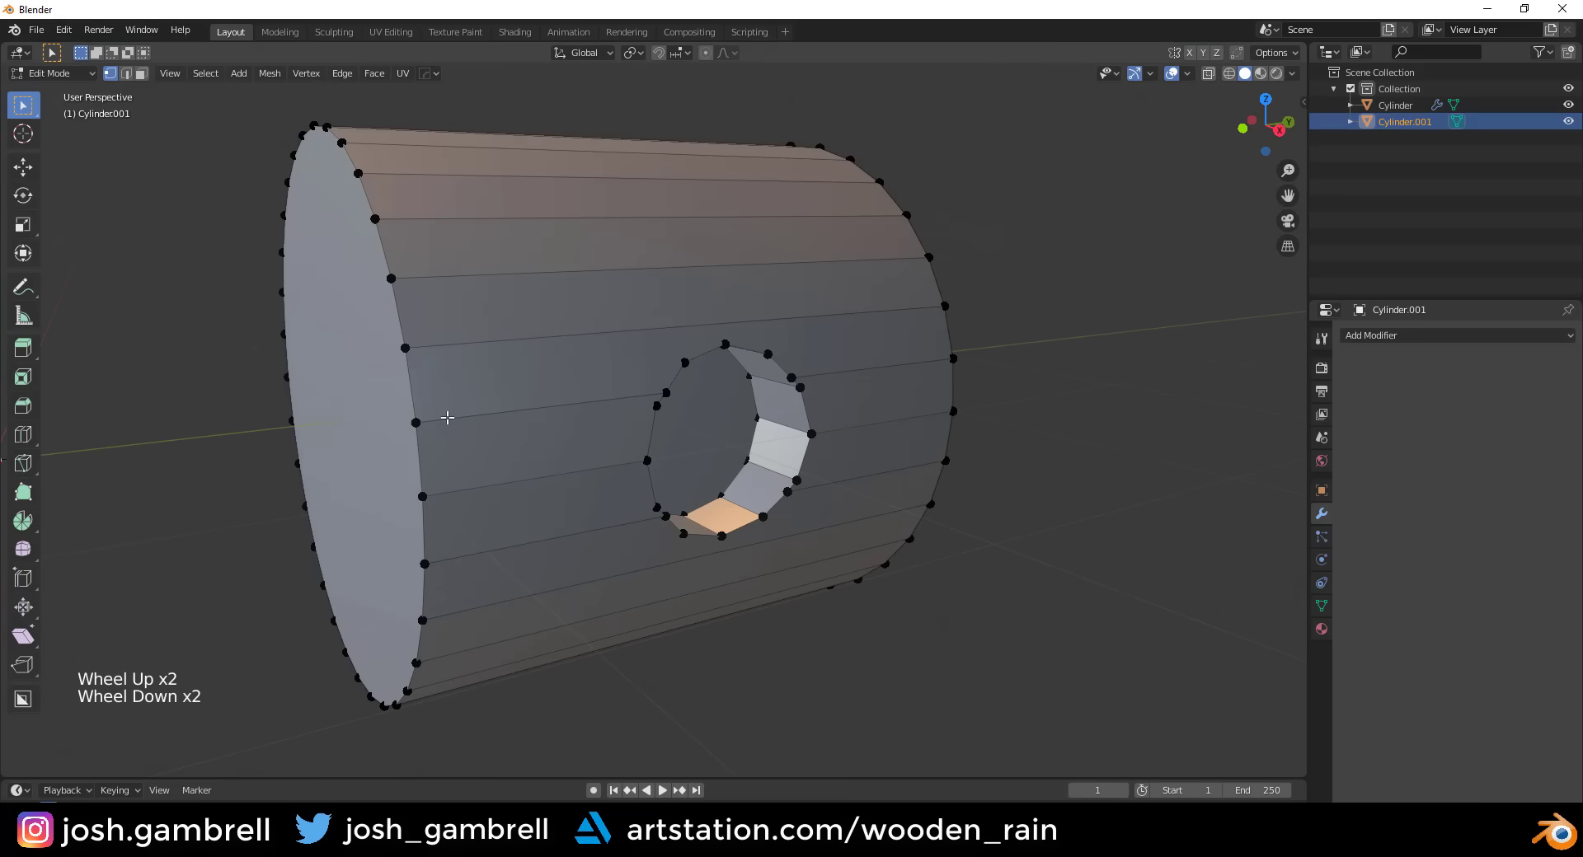
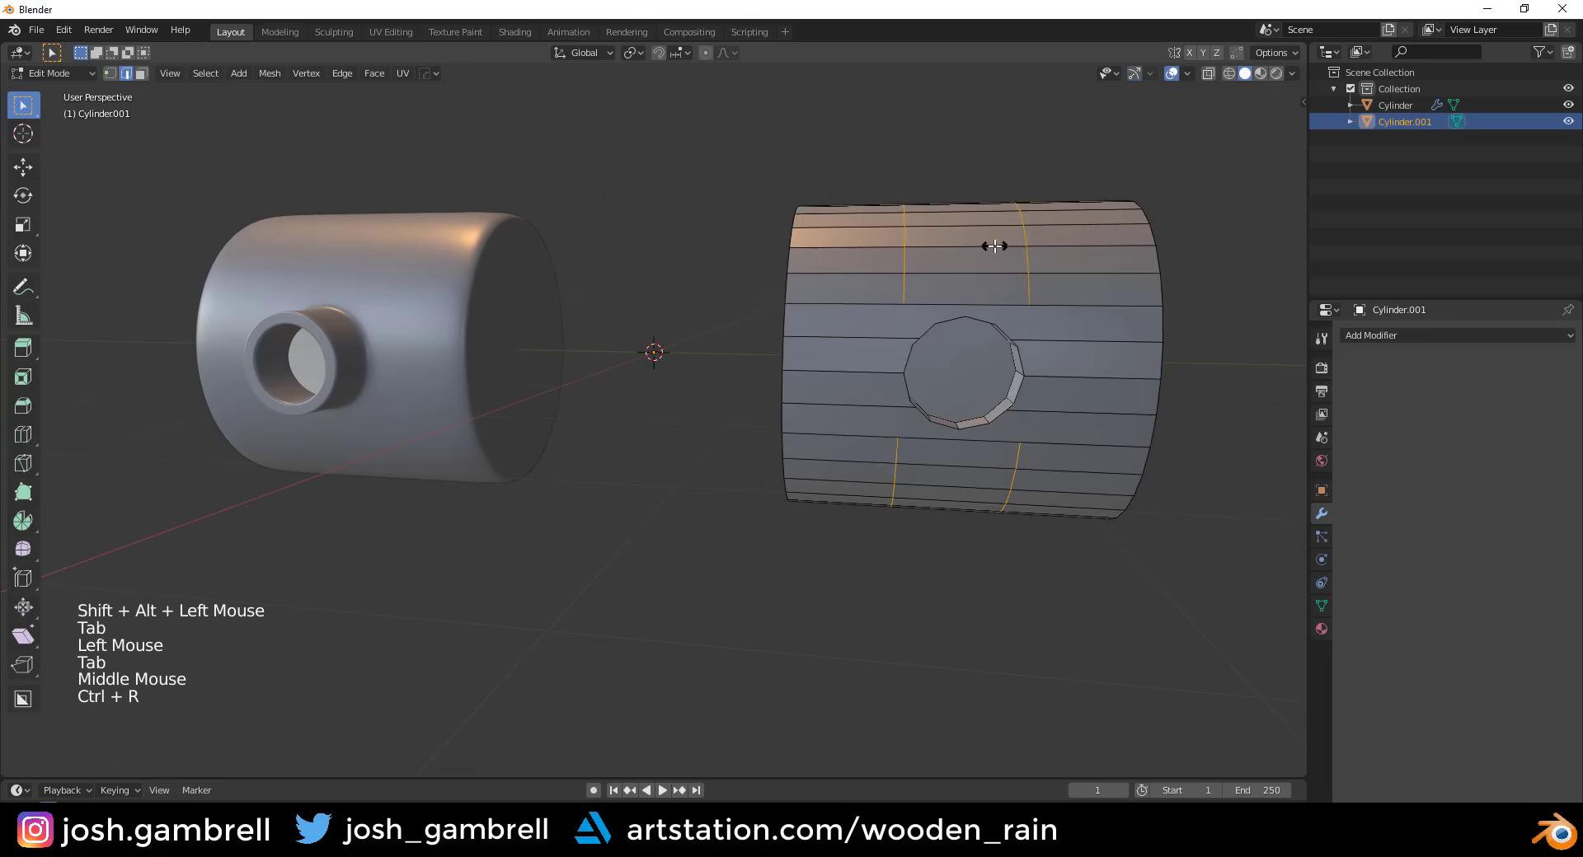
- Scale the new edge loops along Y to spread them apart so they frame the hole
middle_click(929, 317)
key(s)
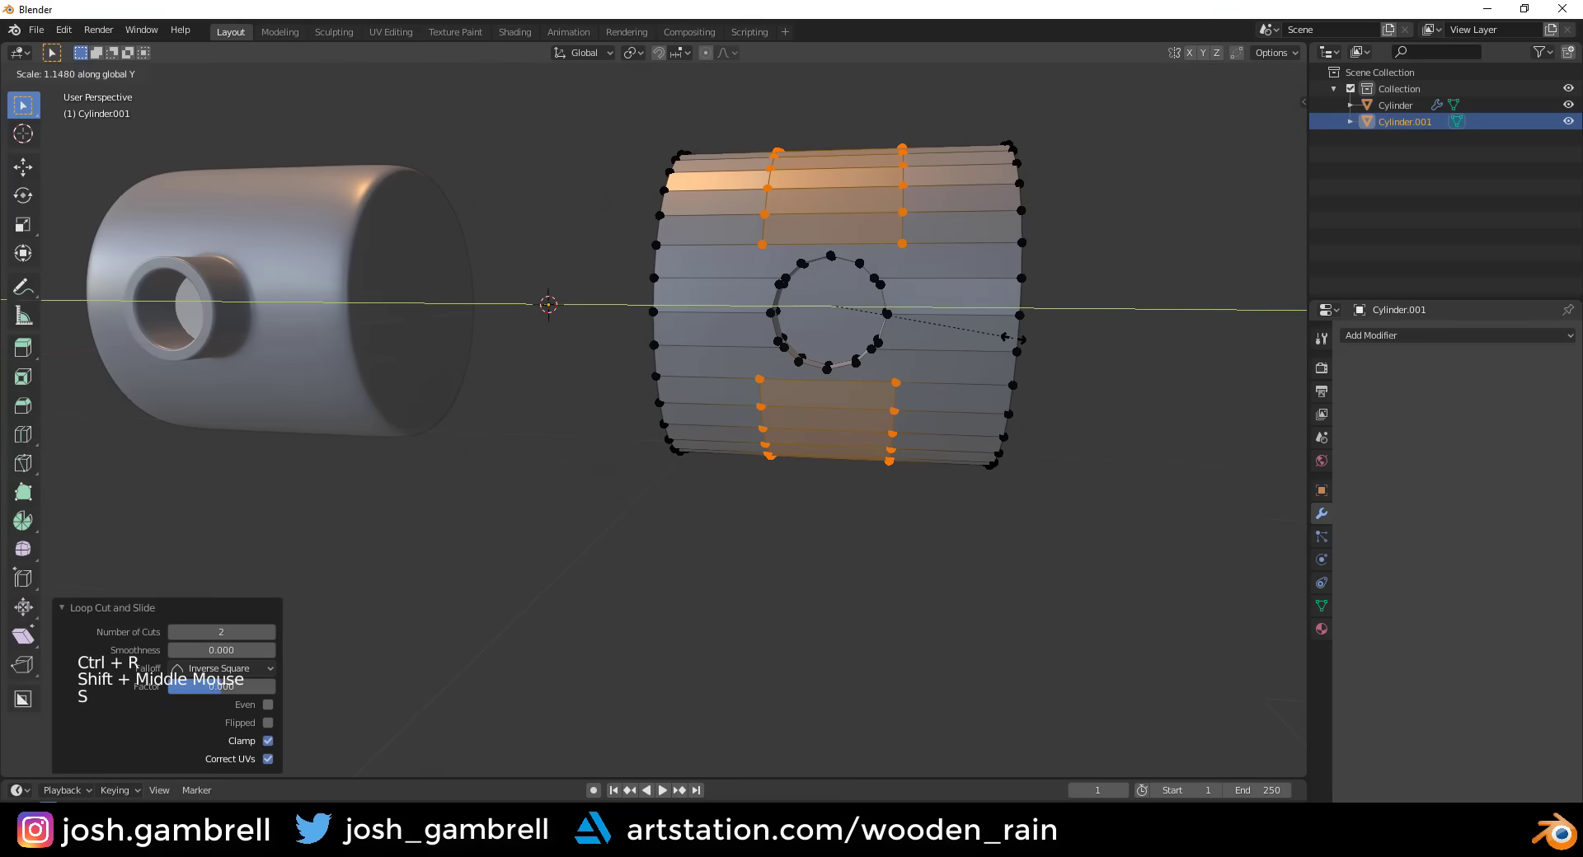
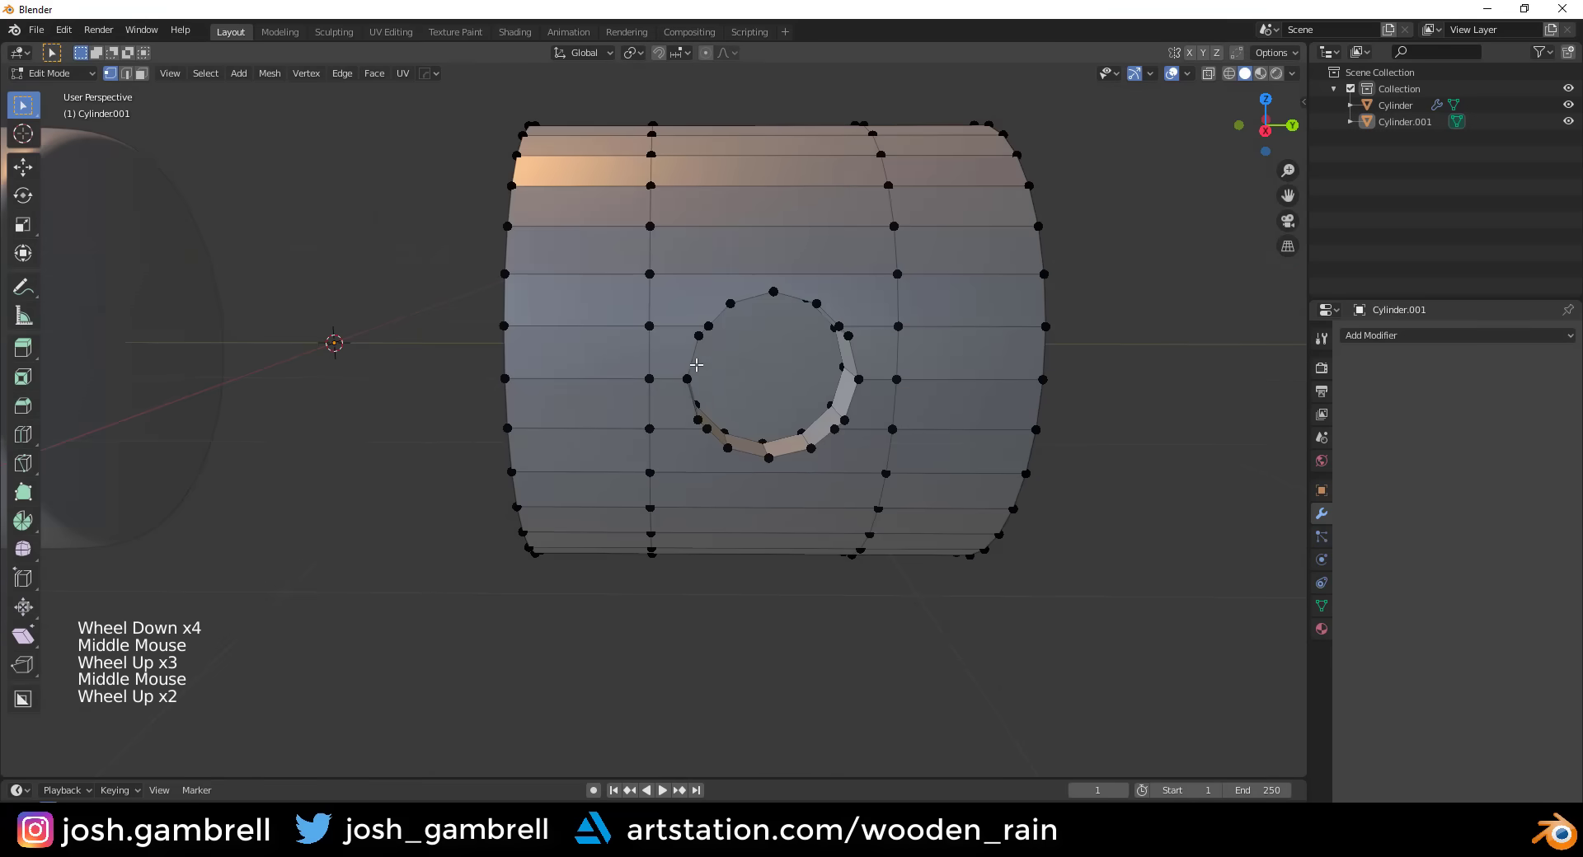
- In face select mode, select the faces surrounding the hole on the second cylinder
scroll(up, 3)
scroll(down, 3)
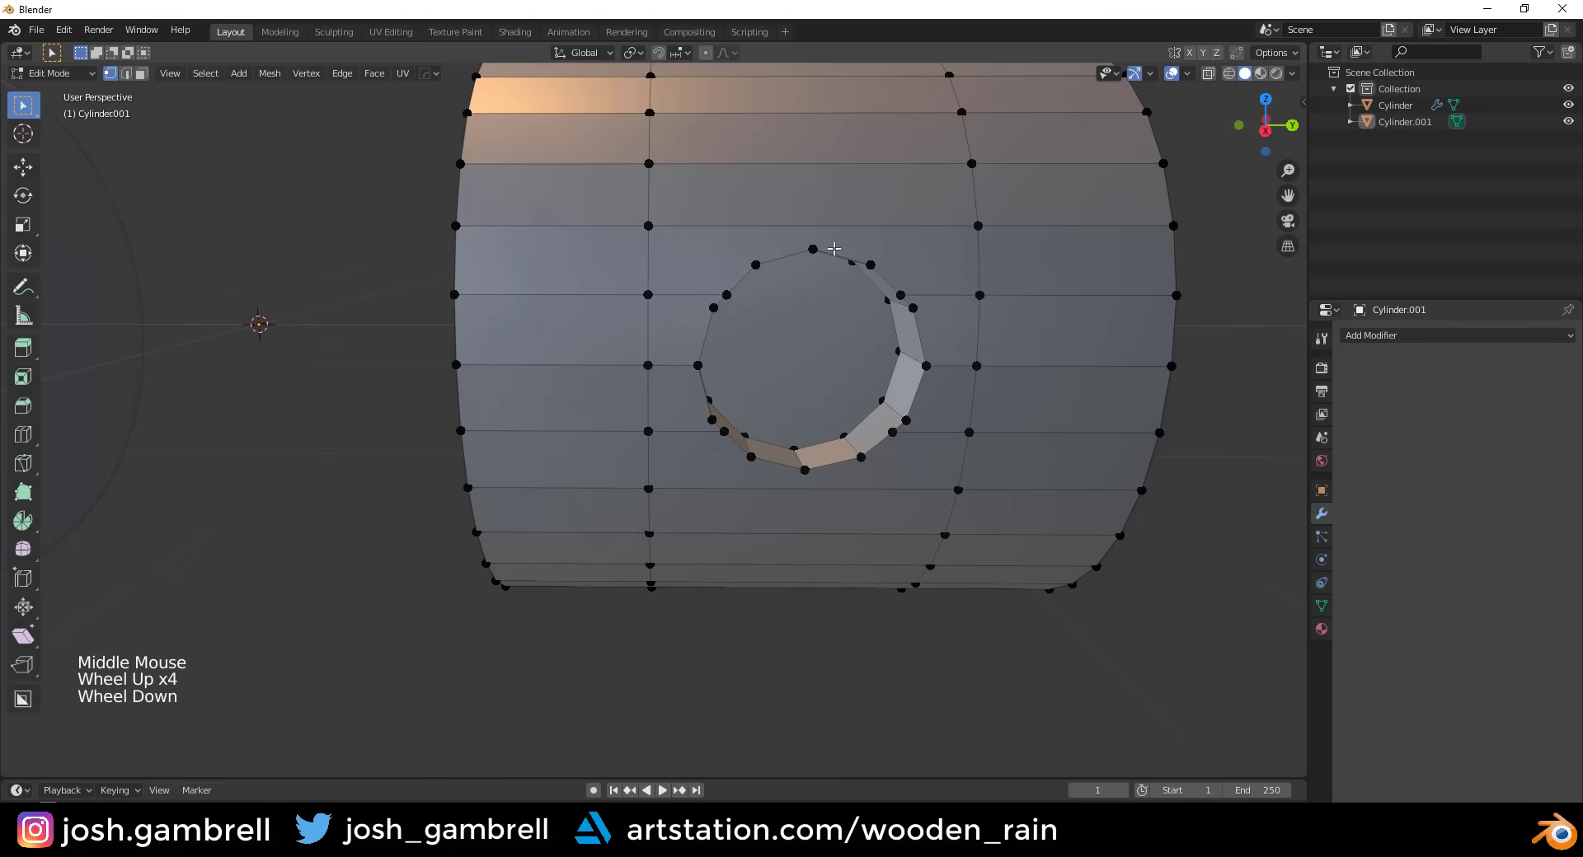
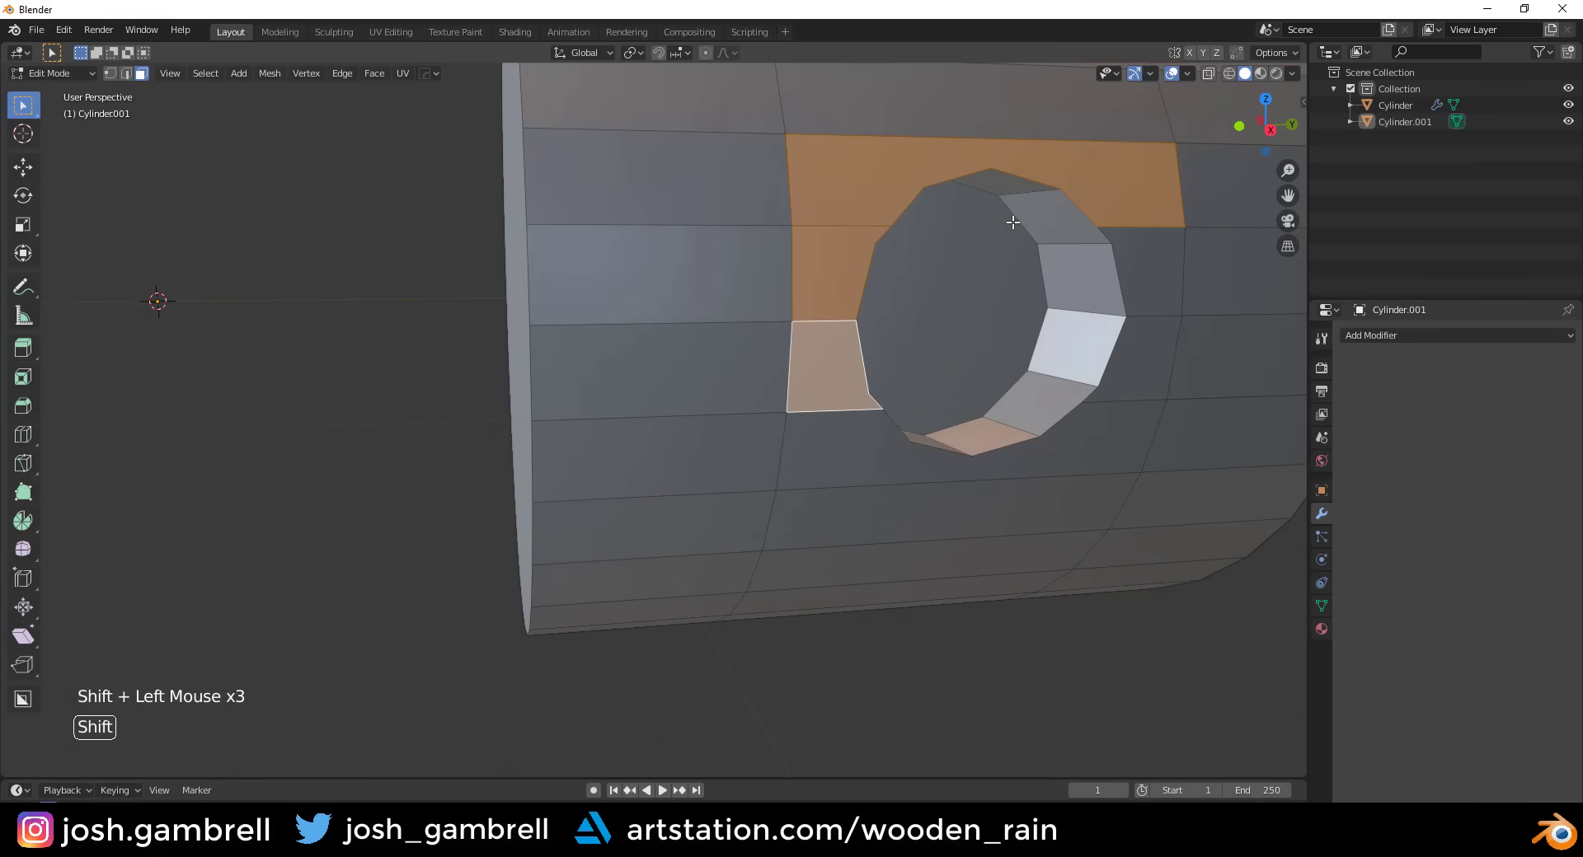
click(833, 439)
middle_click(984, 390)
key(1)
key(3)
click(985, 414)
click(981, 305)
- Delete the selected faces, leaving a rectangular opening around the round cut
middle_click(876, 307)
key(x)
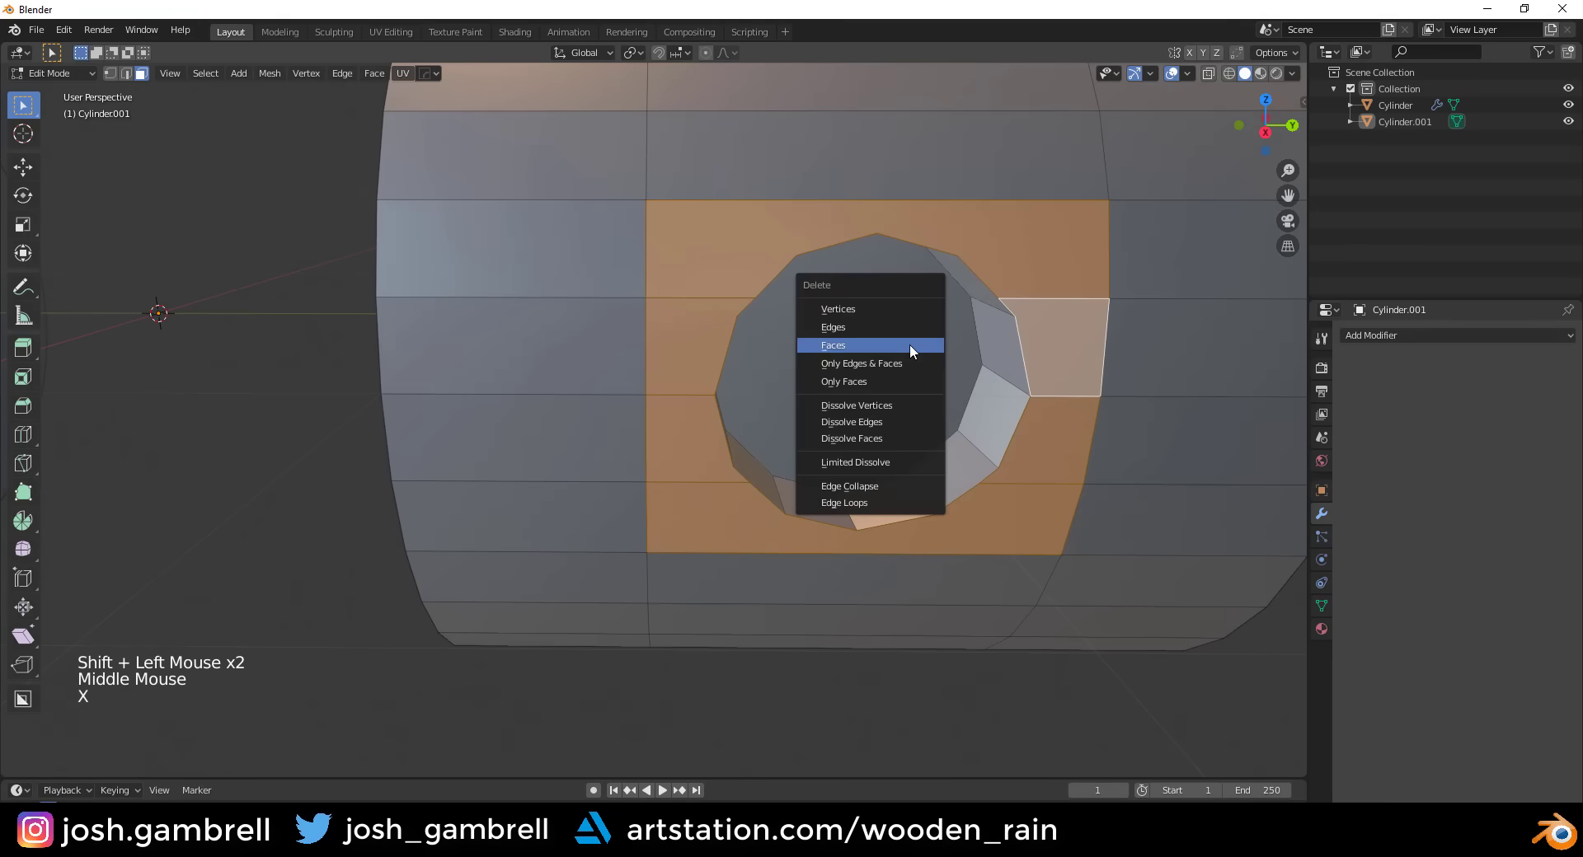
middle_click(913, 334)
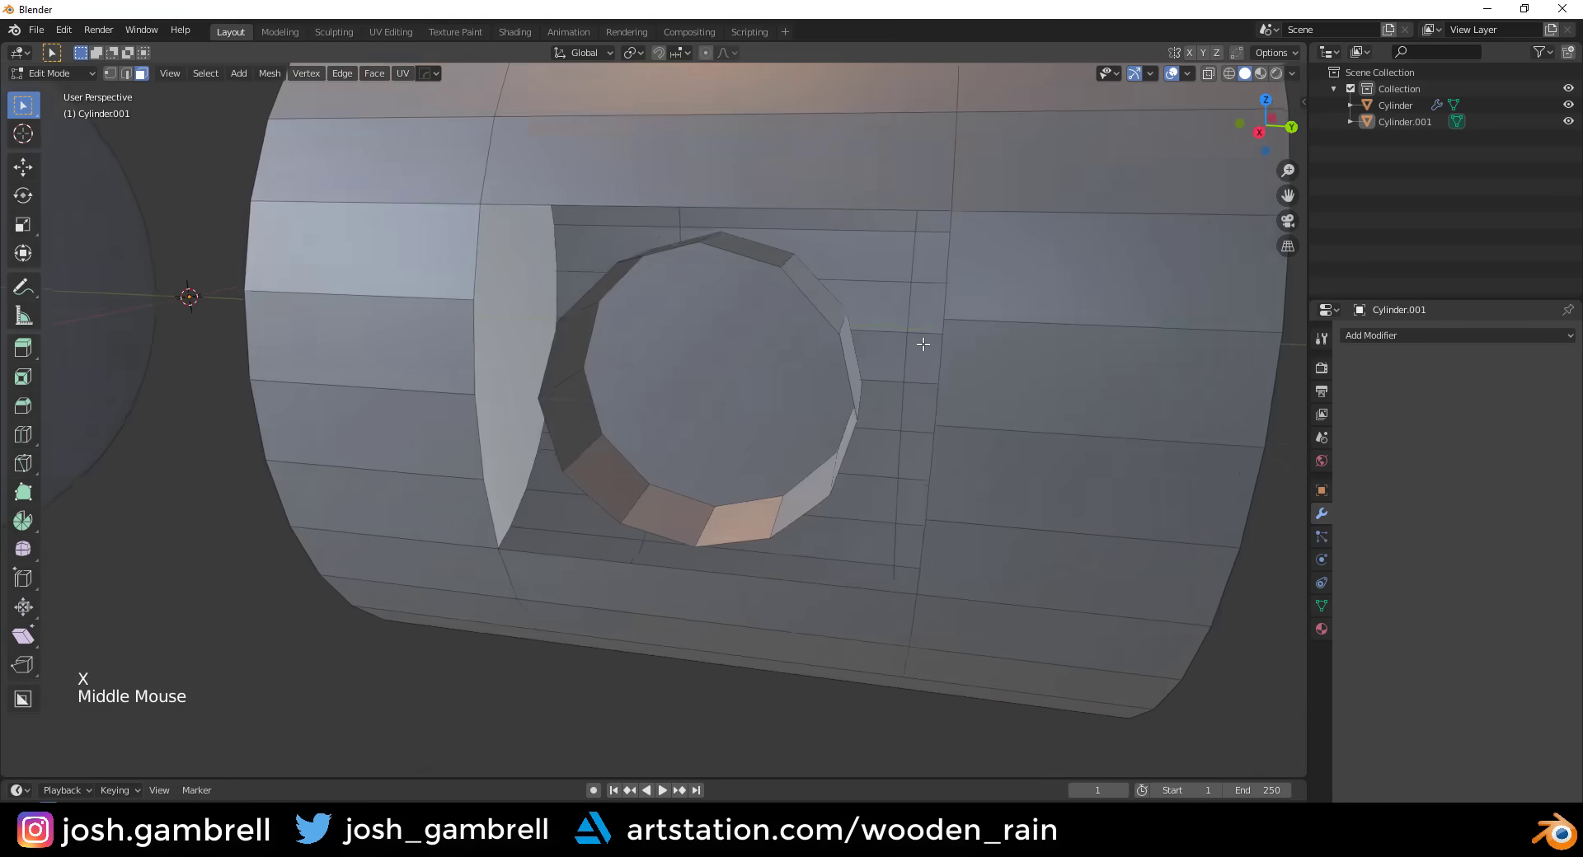
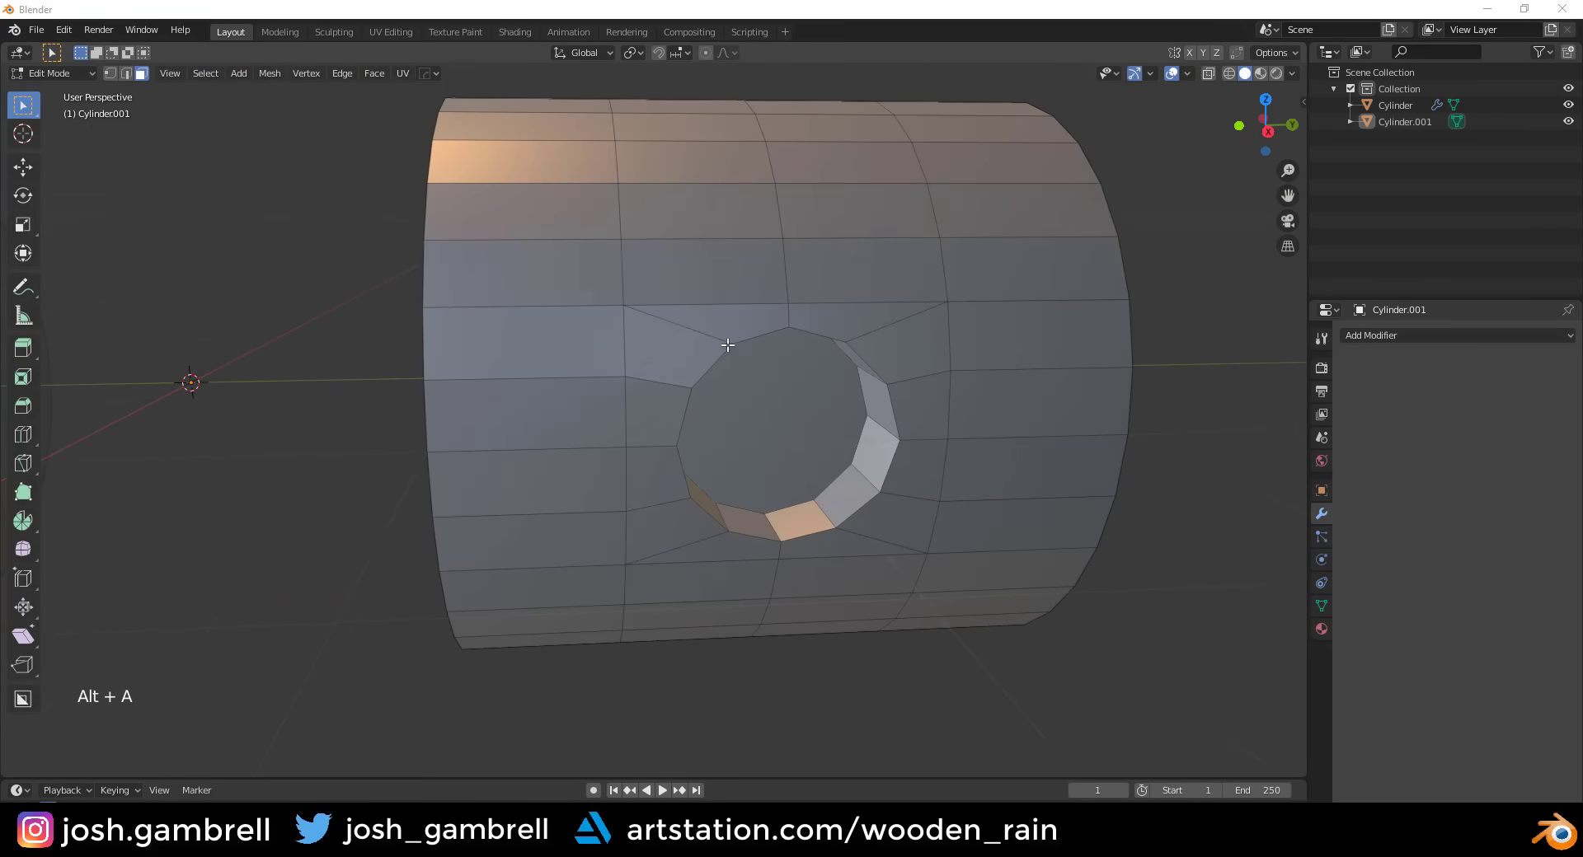
- Slide a support loop around the hole with Ctrl+R, extrude the rim faces and scale them slightly inward
middle_click(775, 450)
scroll(up, 3)
key(ctrl+r)
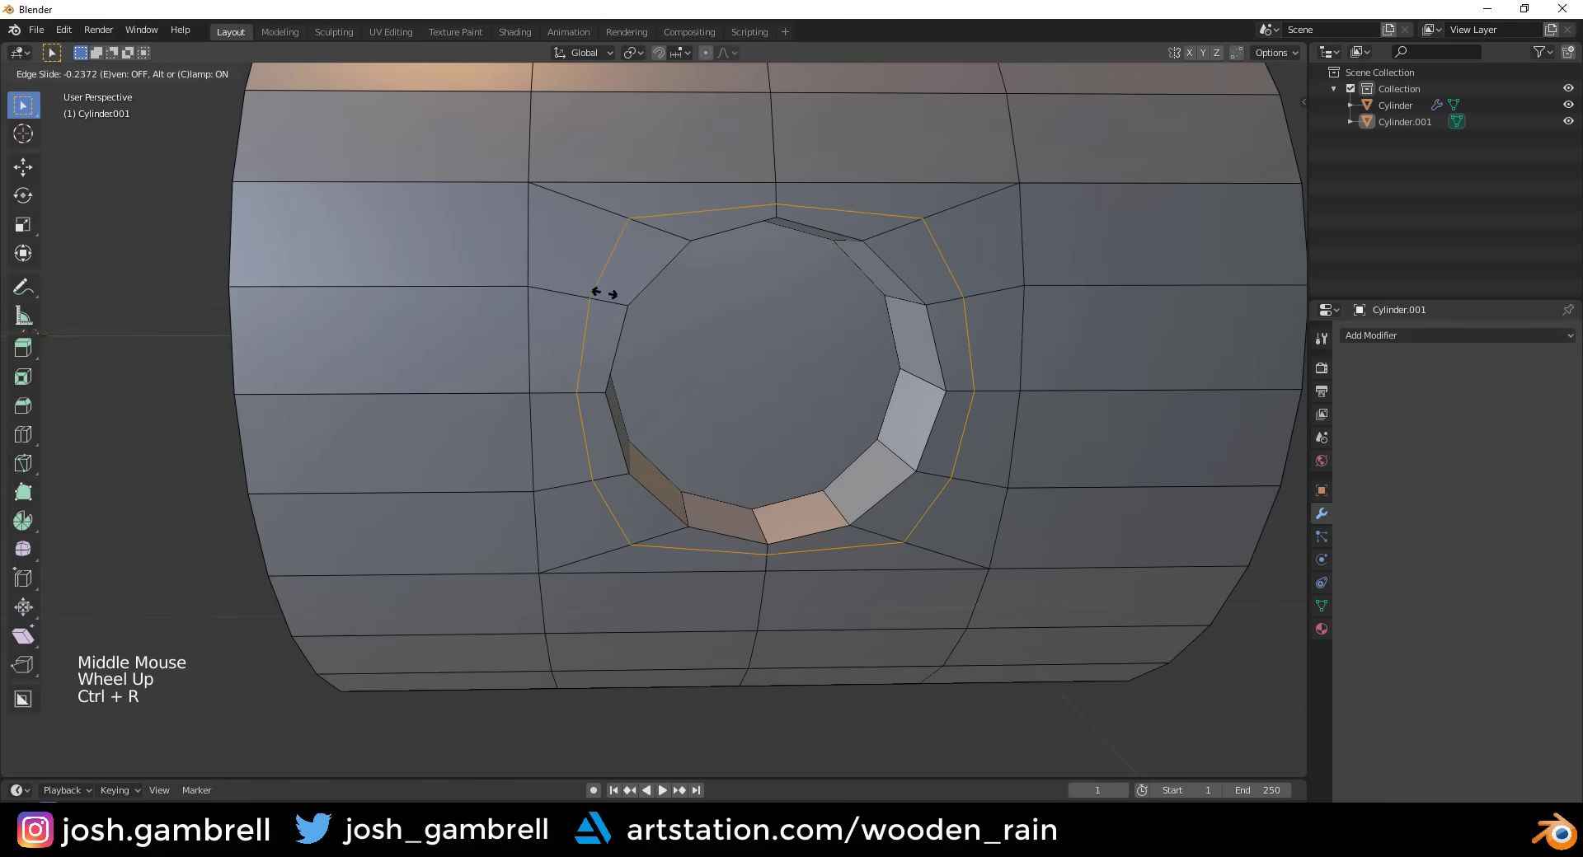
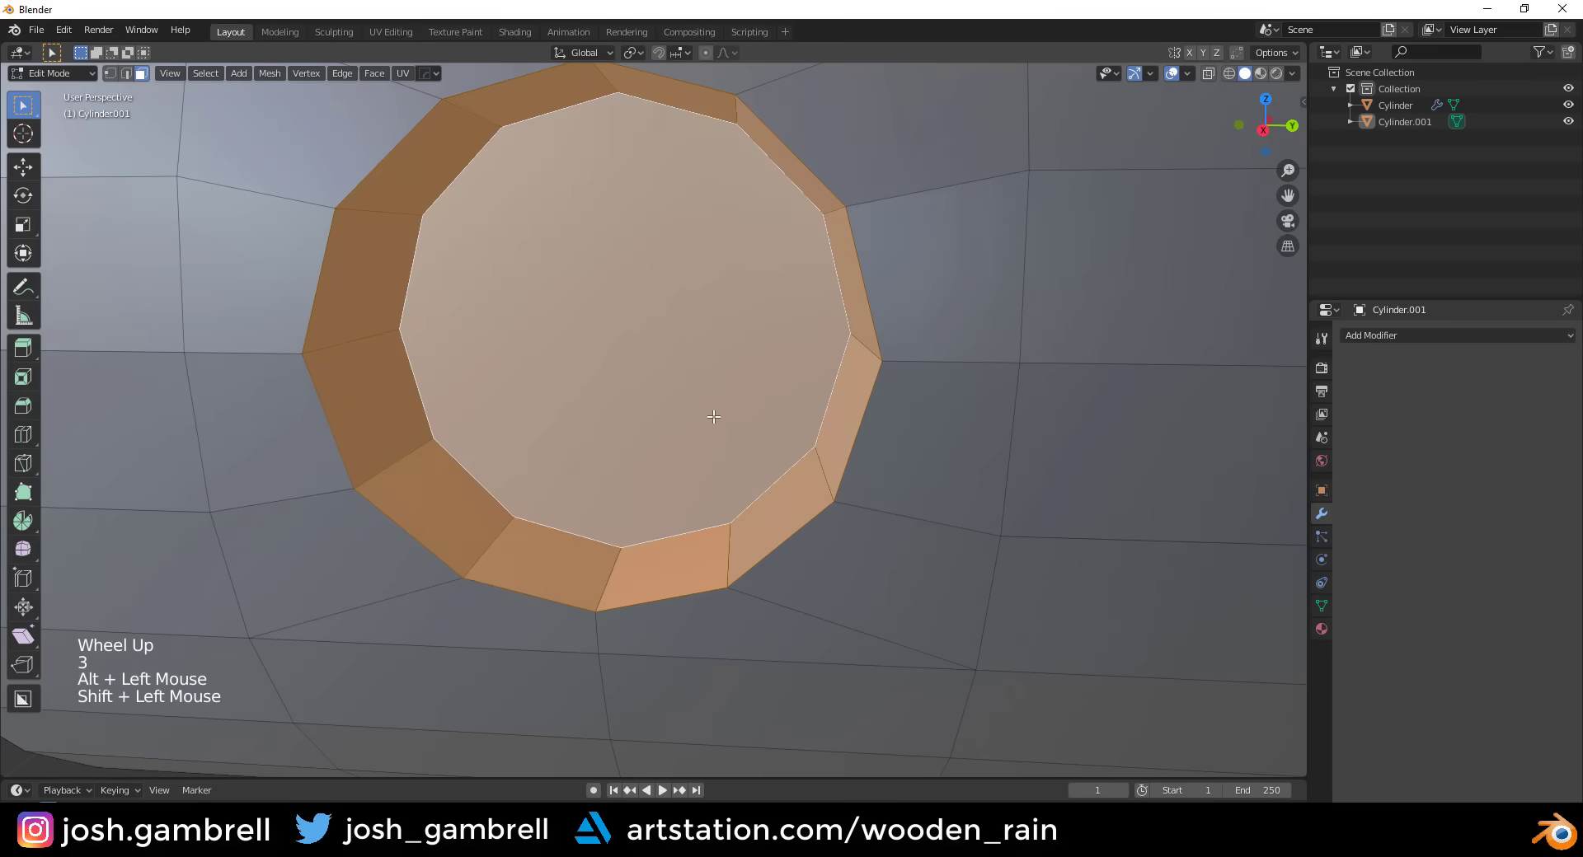
key(e)
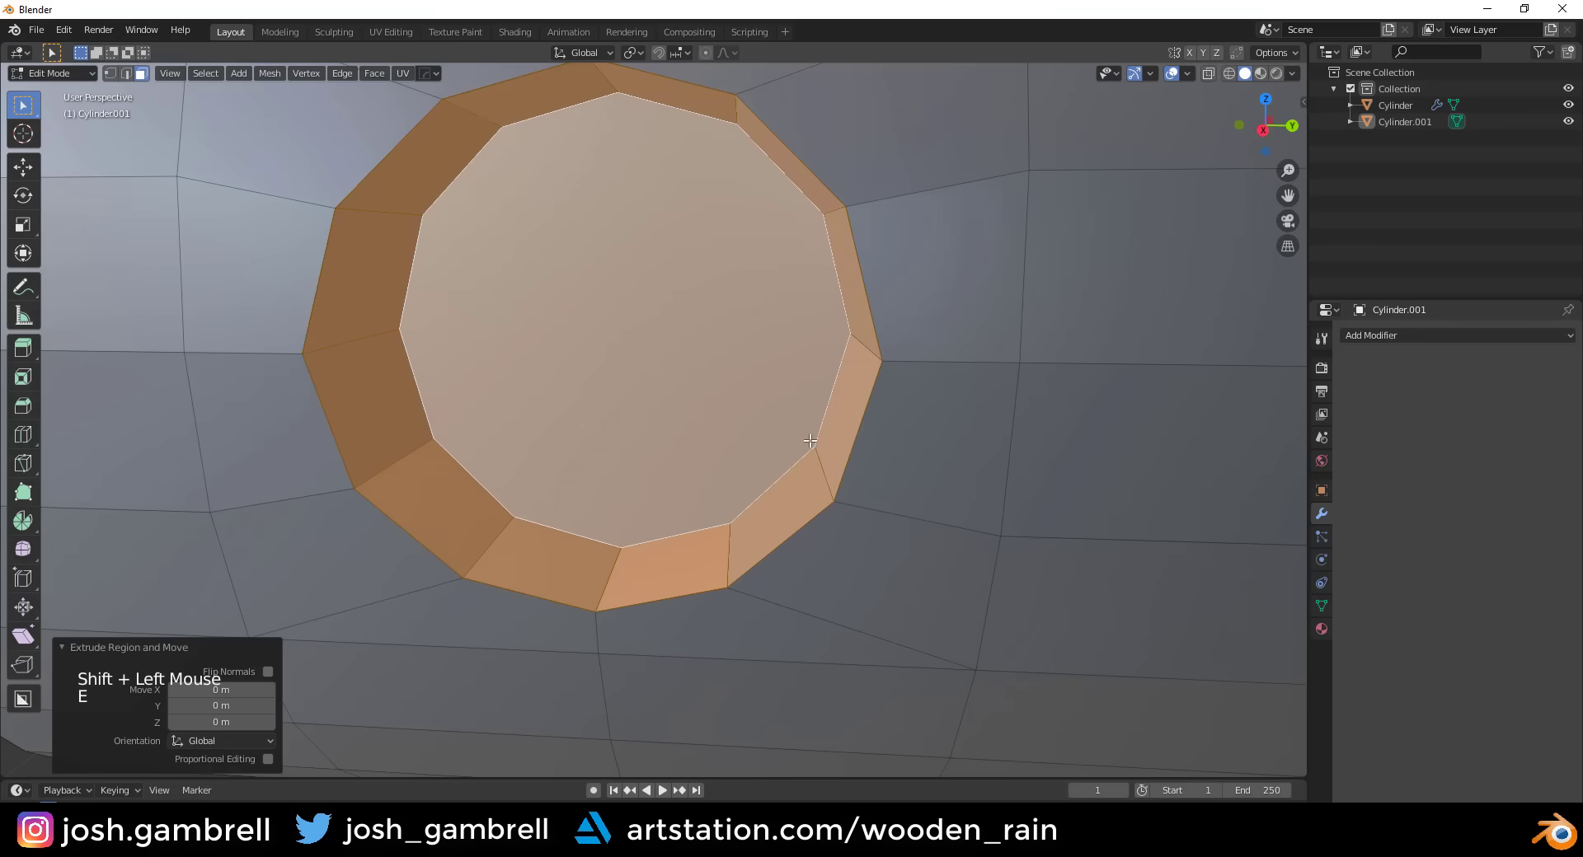
key(s)
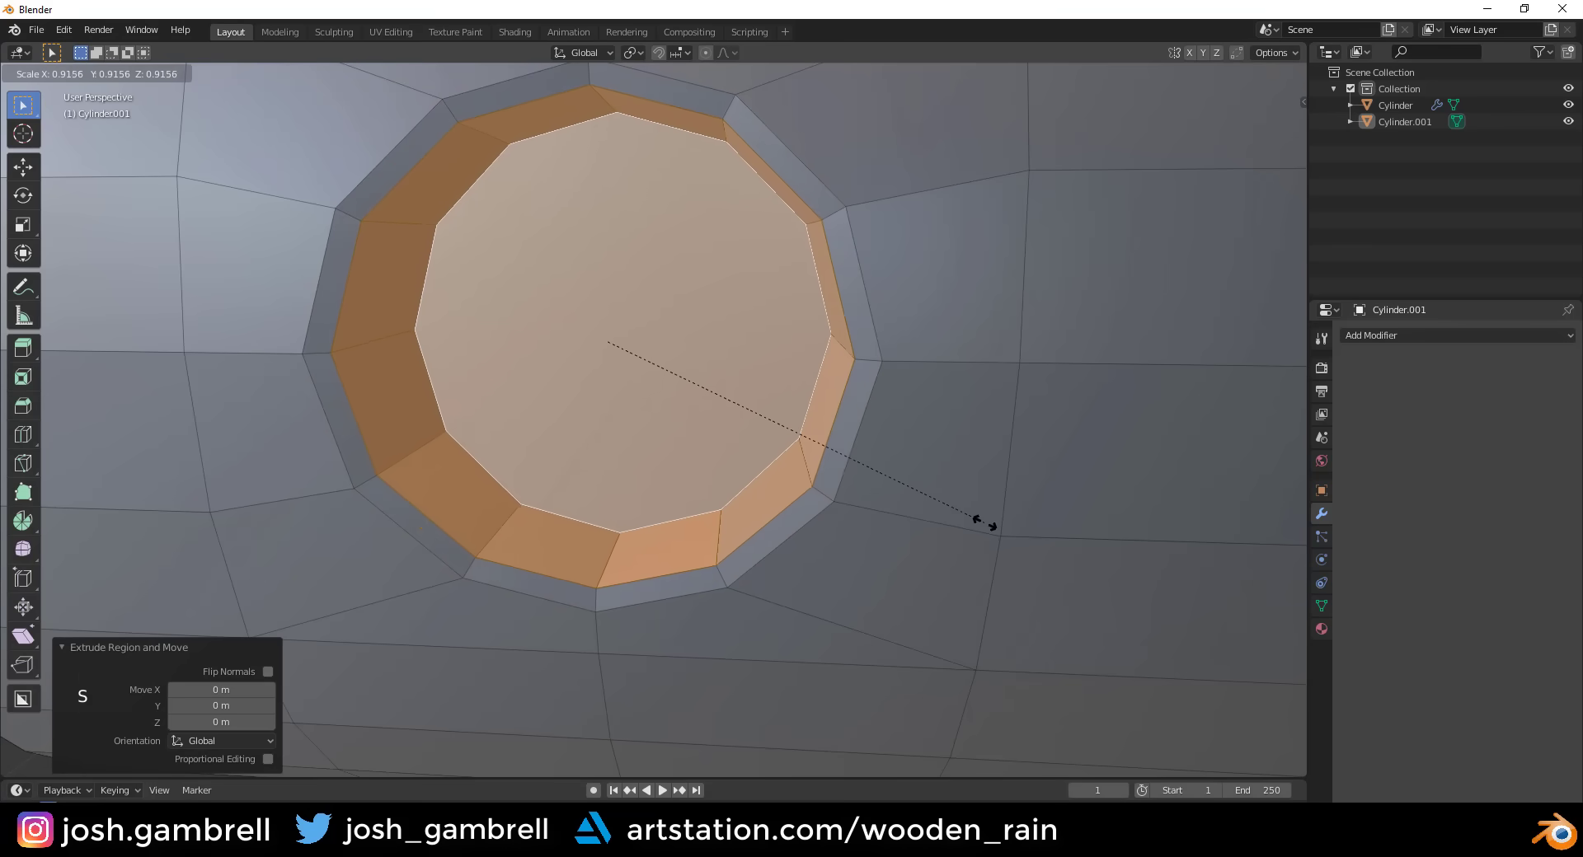
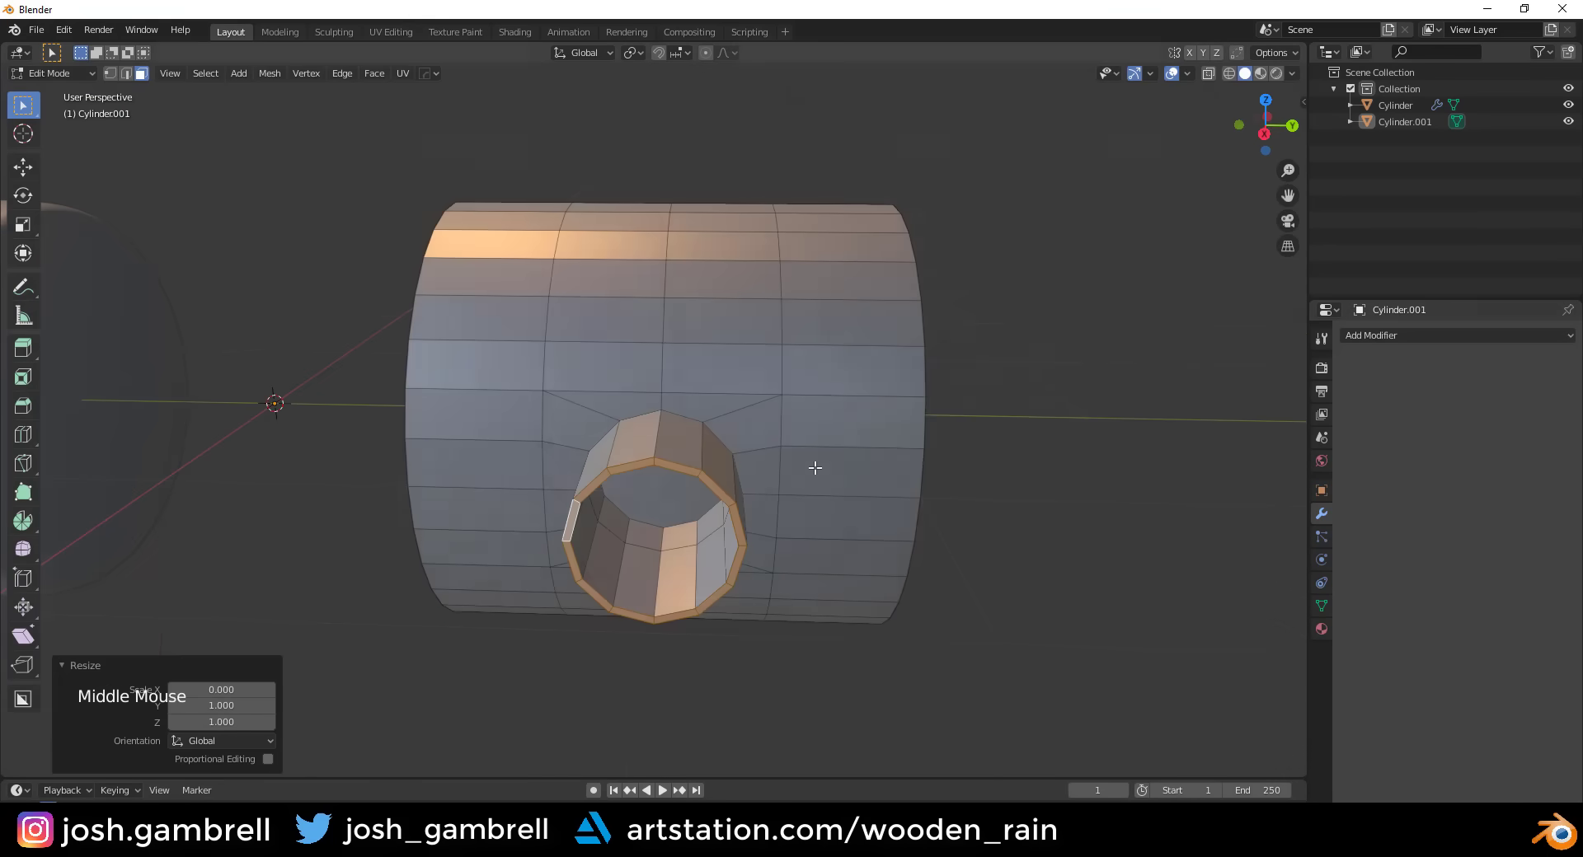
- In Object Mode, add Subdivision Surface (Ctrl+3) to the second cylinder and shade it smooth
scroll(up, 3)
middle_click(794, 453)
key(Tab)
scroll(down, 3)
click(794, 425)
key(ctrl+3)
middle_click(840, 409)
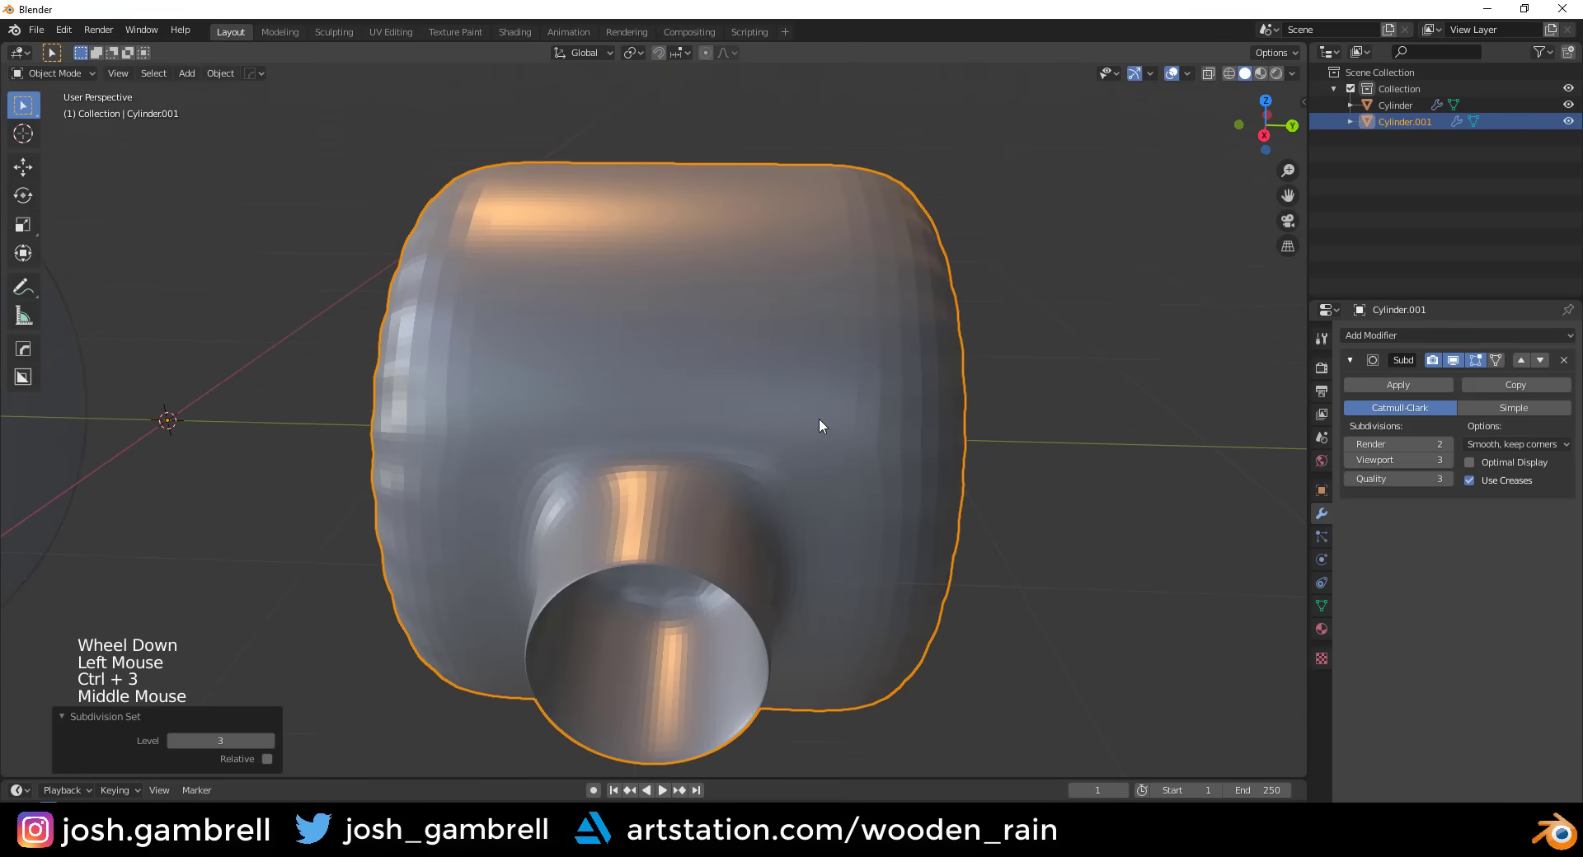
right_click(762, 411)
middle_click(802, 441)
- Add an edge loop at the tube's base and scale it to tighten the junction with the body
scroll(up, 3)
middle_click(653, 341)
middle_click(768, 389)
middle_click(753, 387)
middle_click(761, 435)
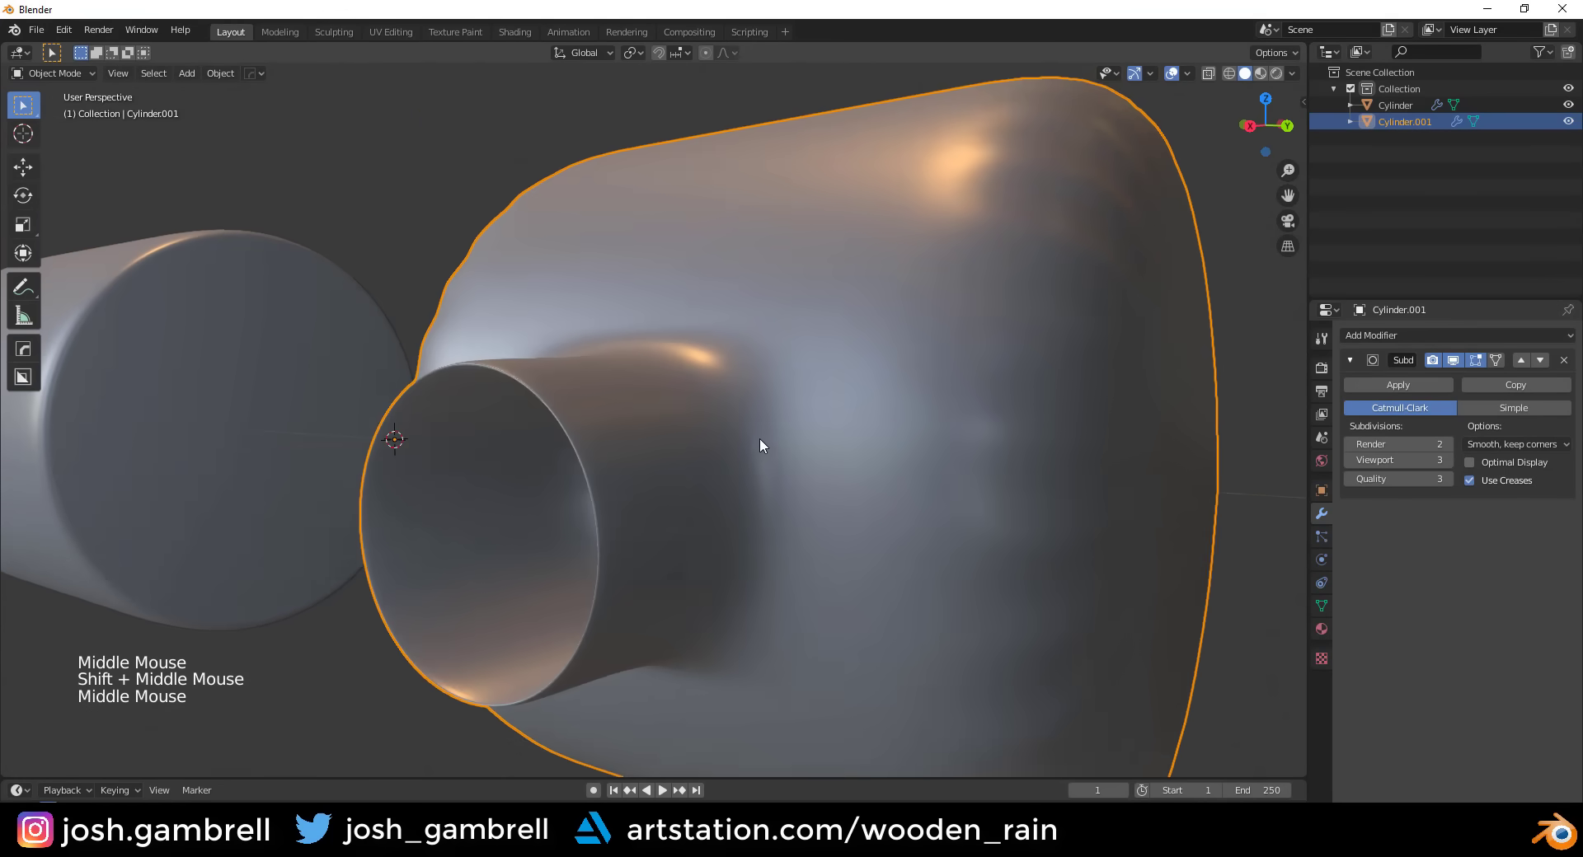
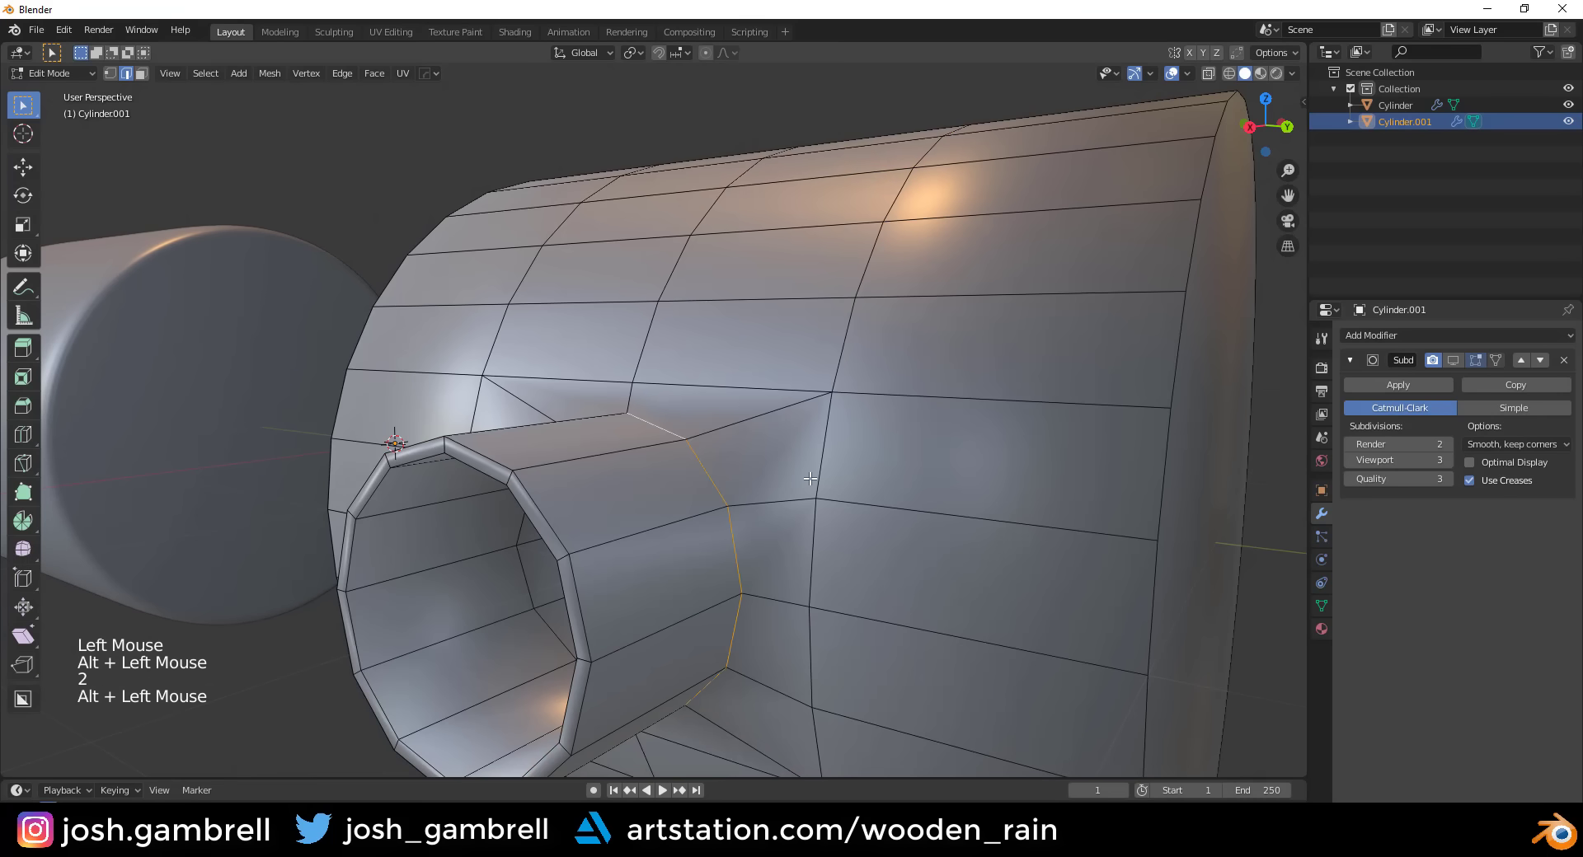
key(ctrl+b)
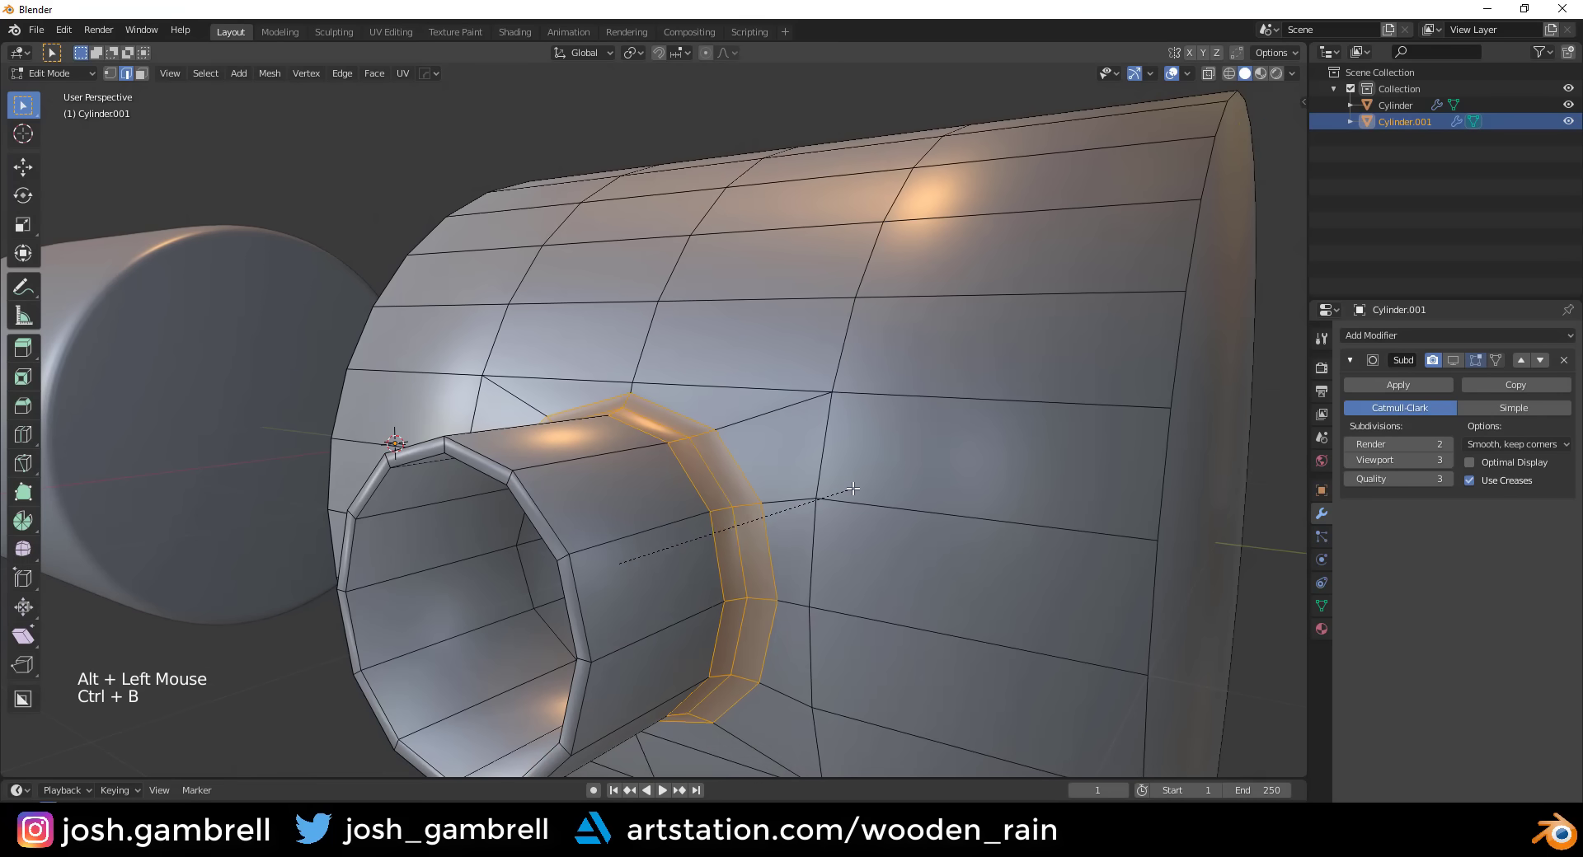
key(Tab)
click(1051, 433)
middle_click(868, 402)
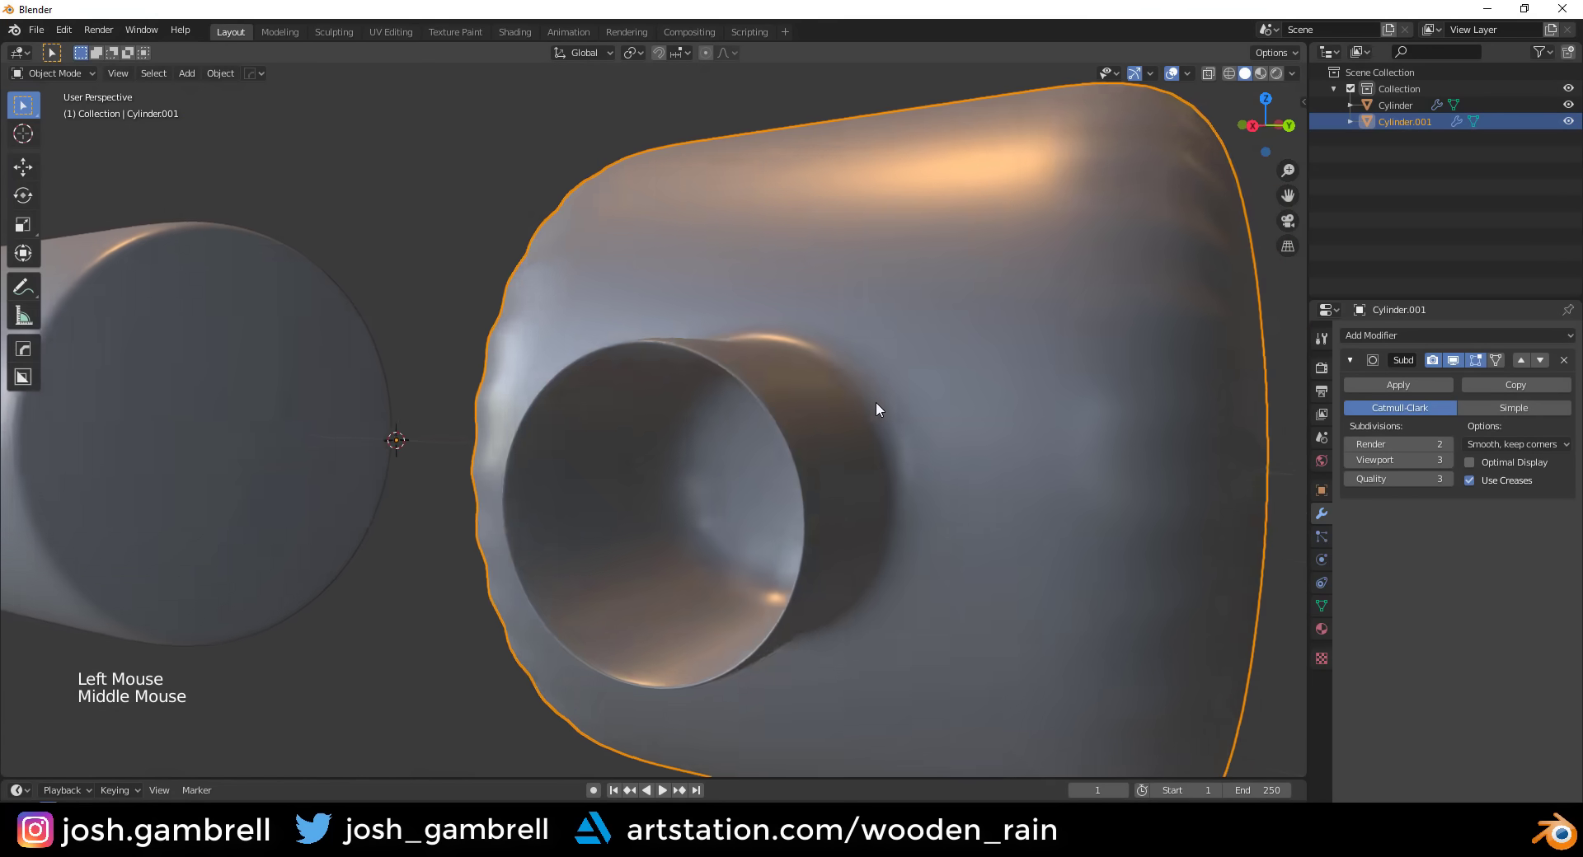
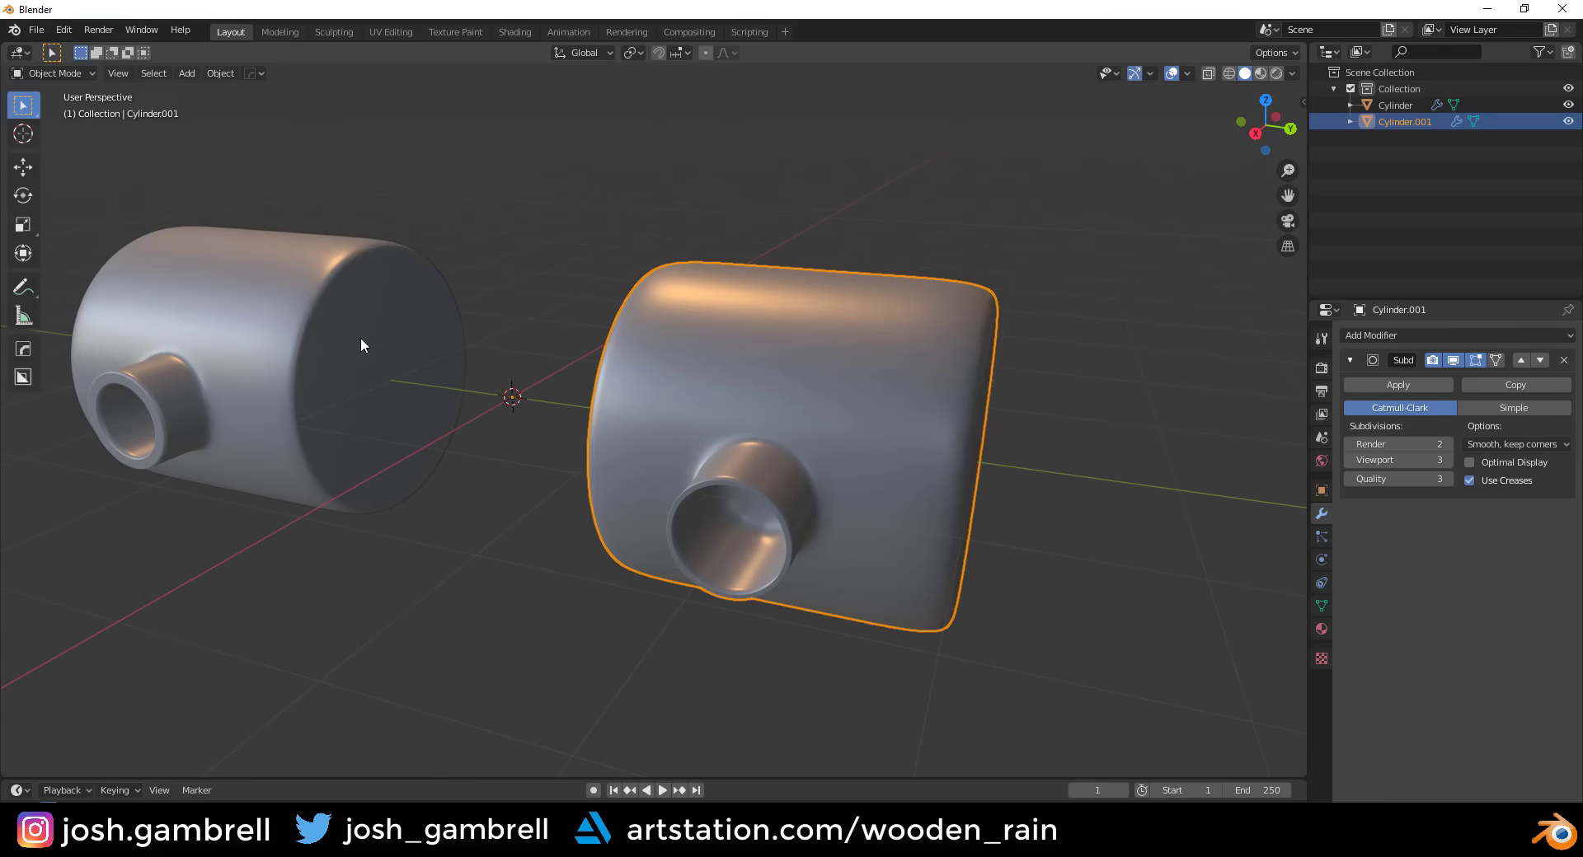
- Reselect Cylinder.001 and enter Edit Mode on it
middle_click(380, 314)
click(402, 364)
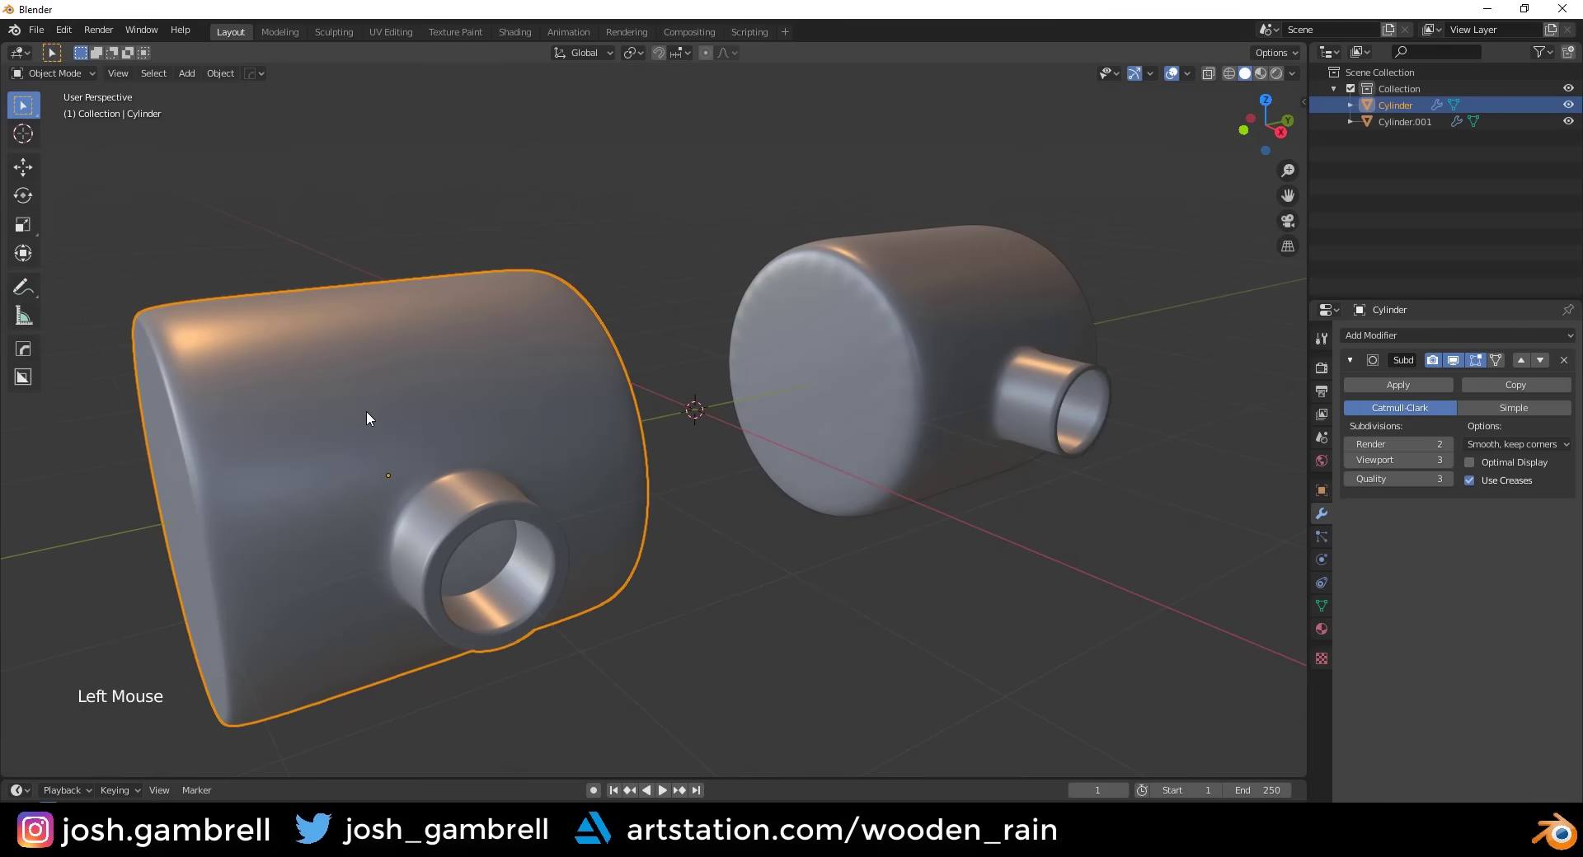
click(946, 346)
middle_click(985, 354)
key(Tab)
- Mark the edge ring around the tube's open end via the Edge menu
middle_click(858, 334)
key(alt+a)
middle_click(842, 356)
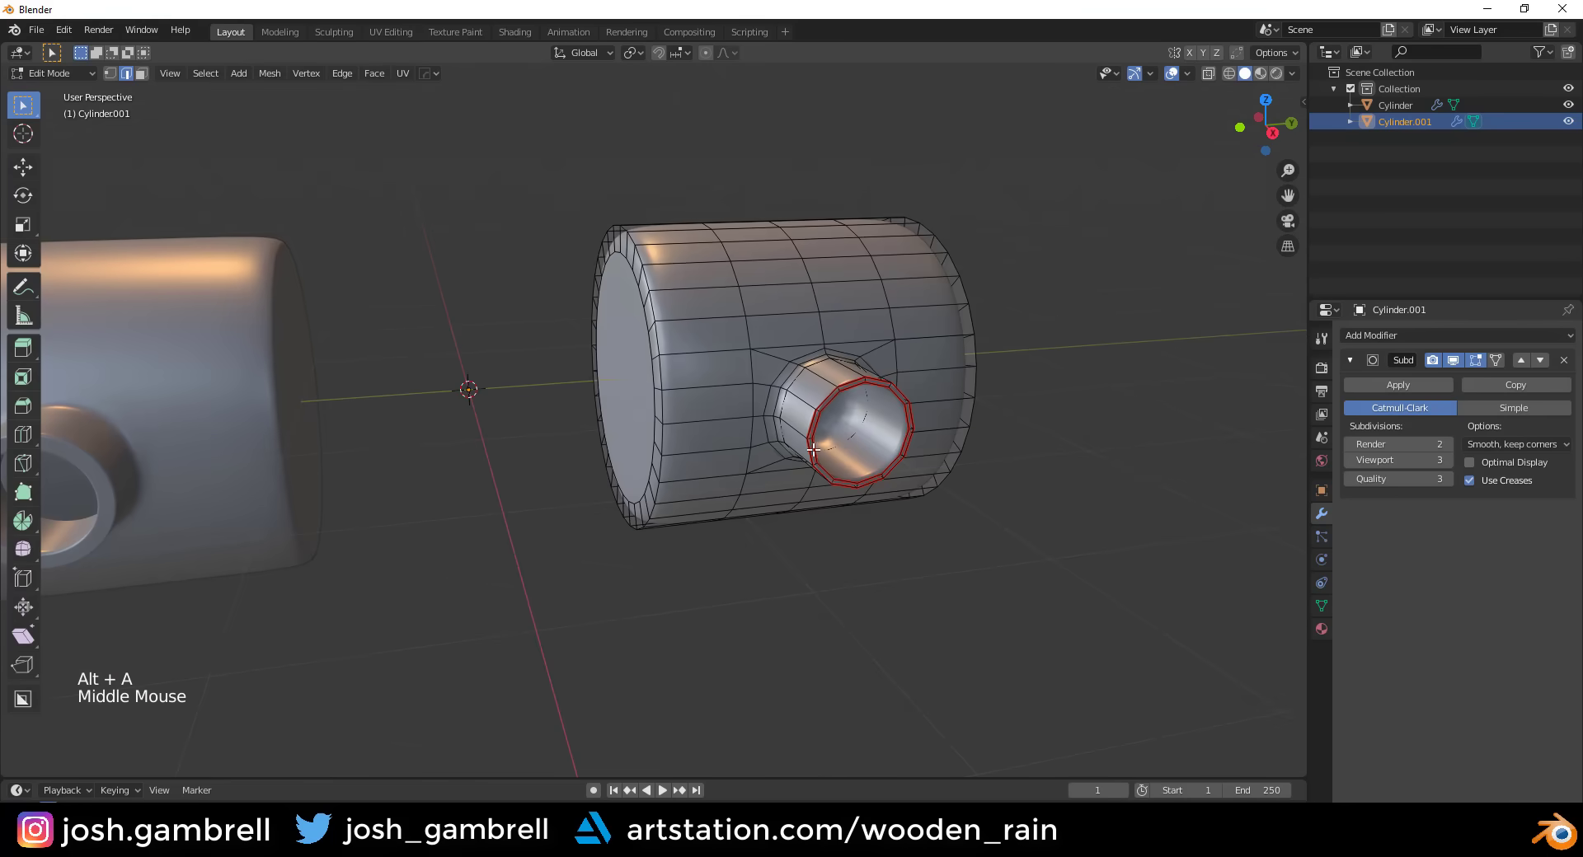